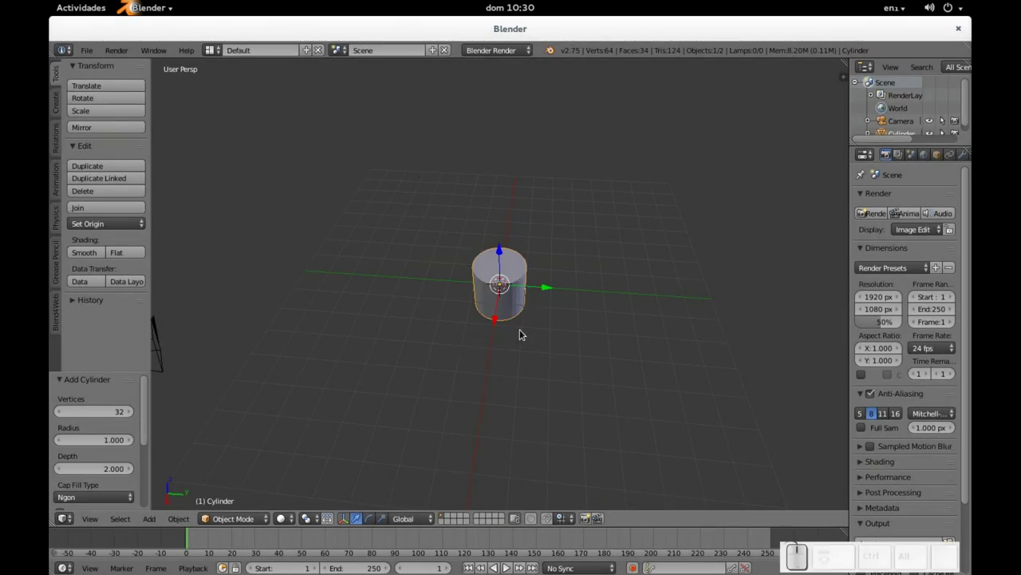
- Delete the cylinder's end cap faces in Edit Mode, leaving an open tube
key(Tab)
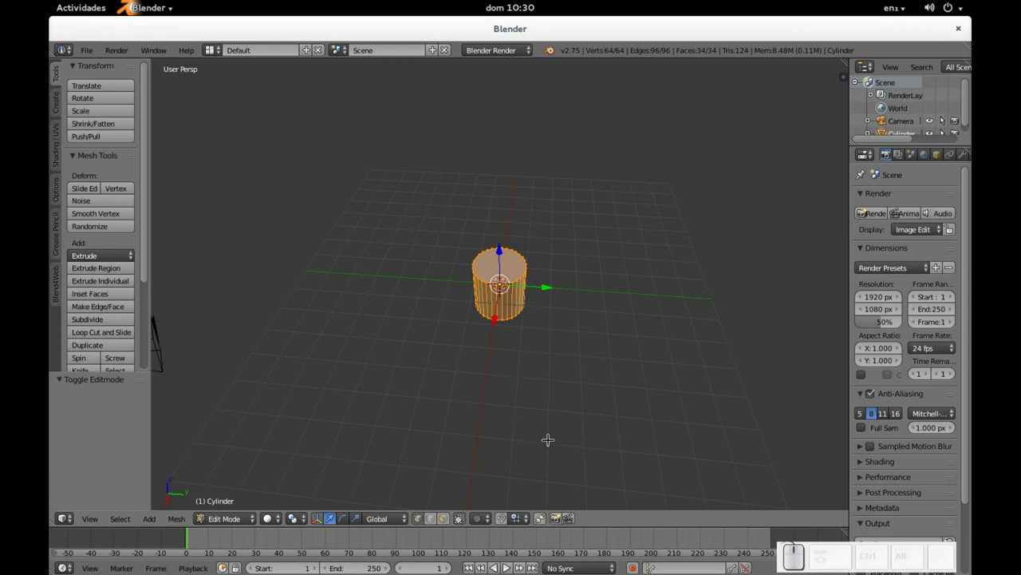
click(447, 522)
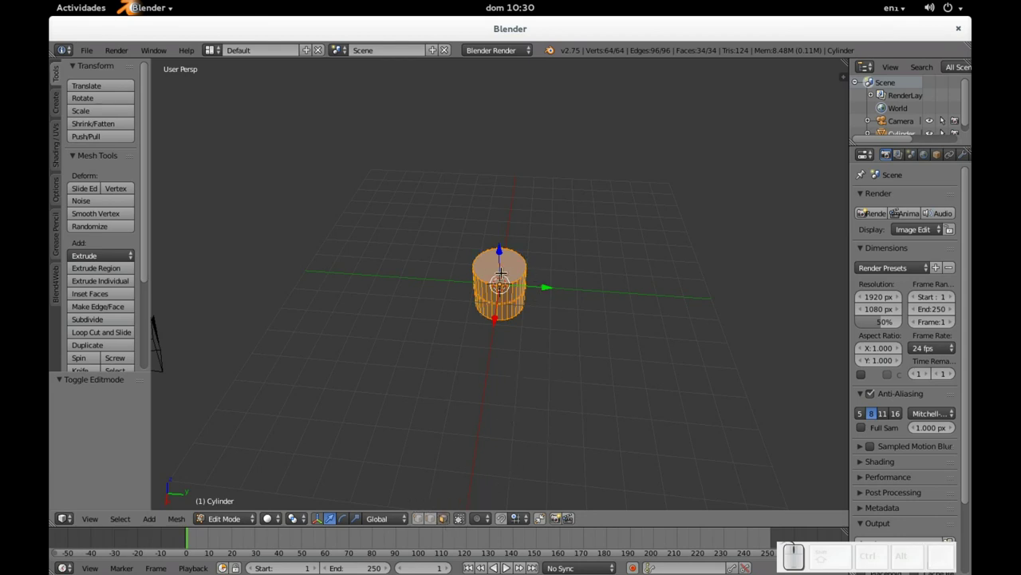
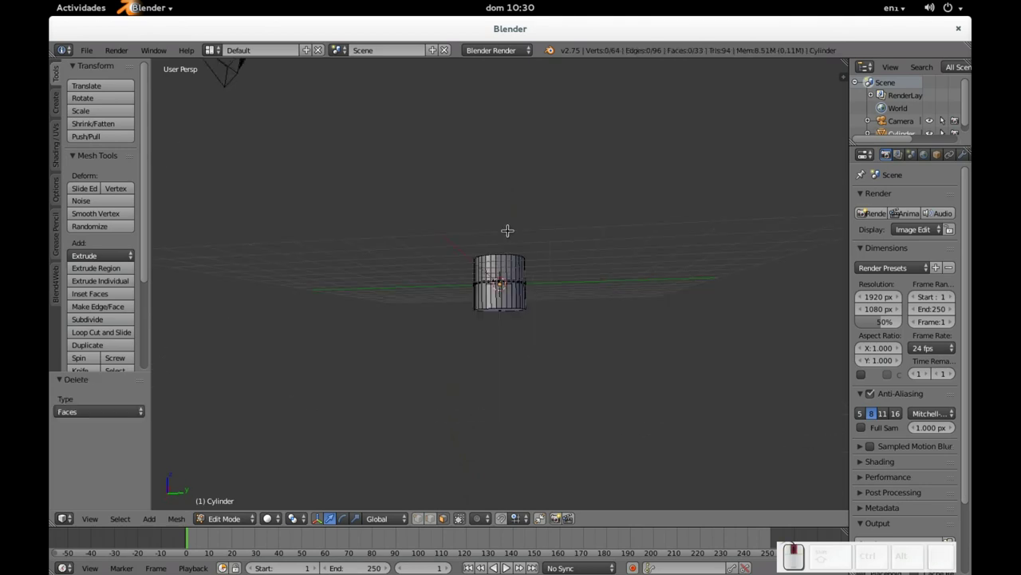
right_click(495, 289)
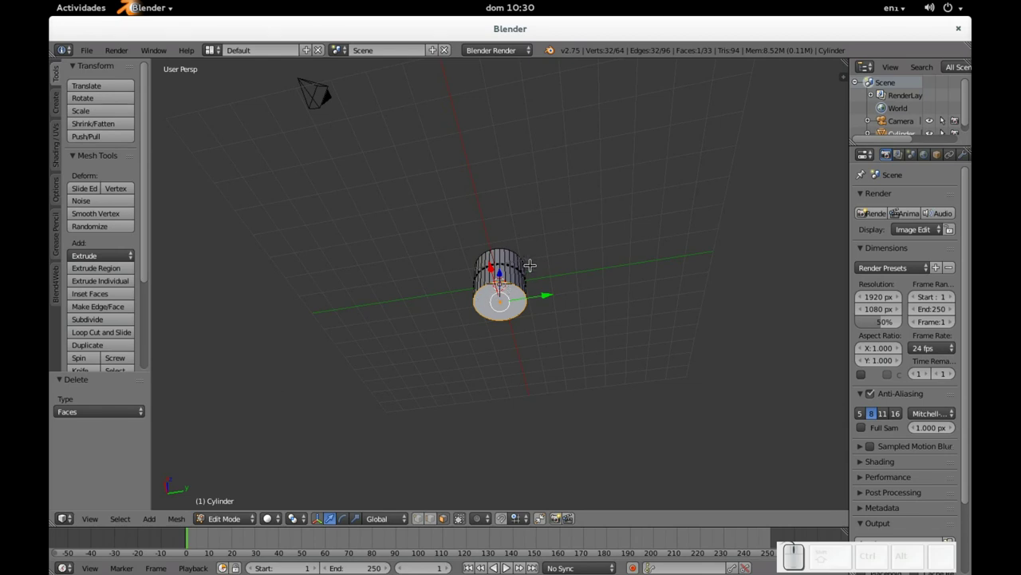
key(x)
click(520, 302)
drag(534, 264, 531, 315)
scroll(up, 3)
drag(548, 243, 526, 301)
key(Tab)
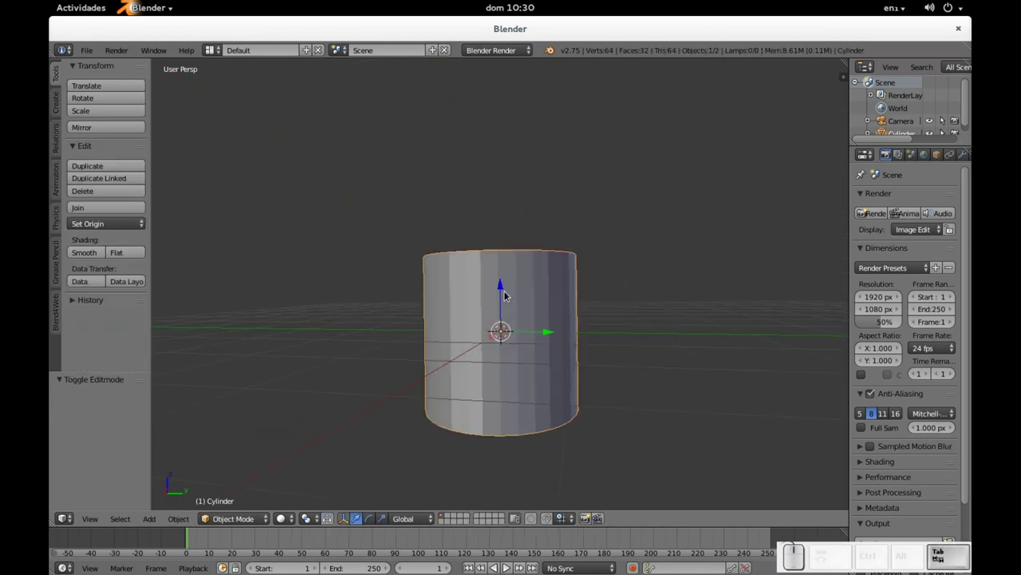
- Level the view on the grid, raise the cylinder onto it, and begin a loop cut (Ctrl+R)
drag(503, 283, 561, 219)
drag(561, 220, 536, 250)
scroll(down, 3)
middle_click(536, 247)
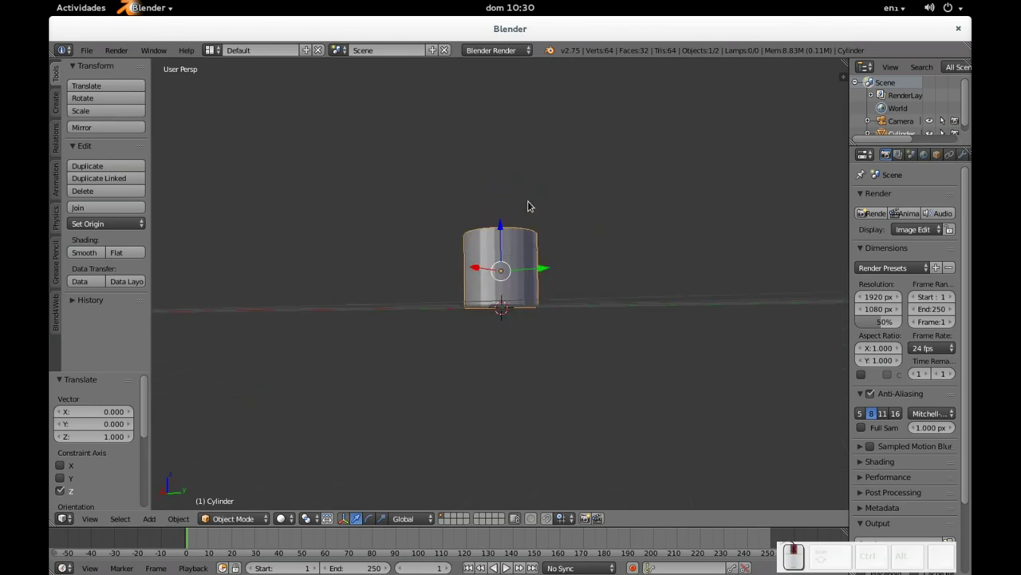
scroll(up, 3)
key(alt+Tab)
scroll(up, 3)
scroll(down, 3)
key(alt+Tab)
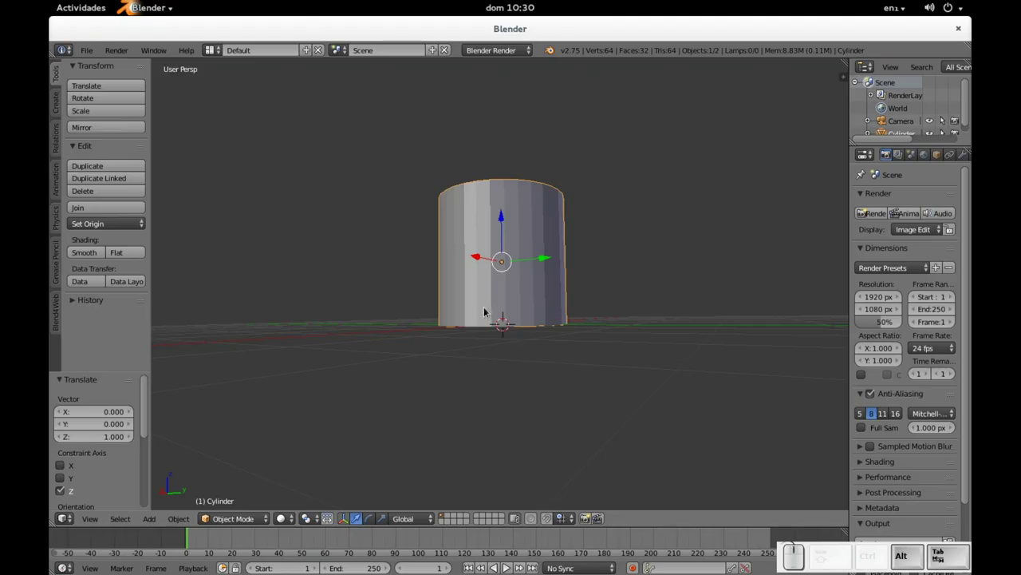
key(ctrl+Tab)
key(ctrl+r)
- Place two horizontal loop cuts near the cylinder's base, checking the trophy photo
click(481, 285)
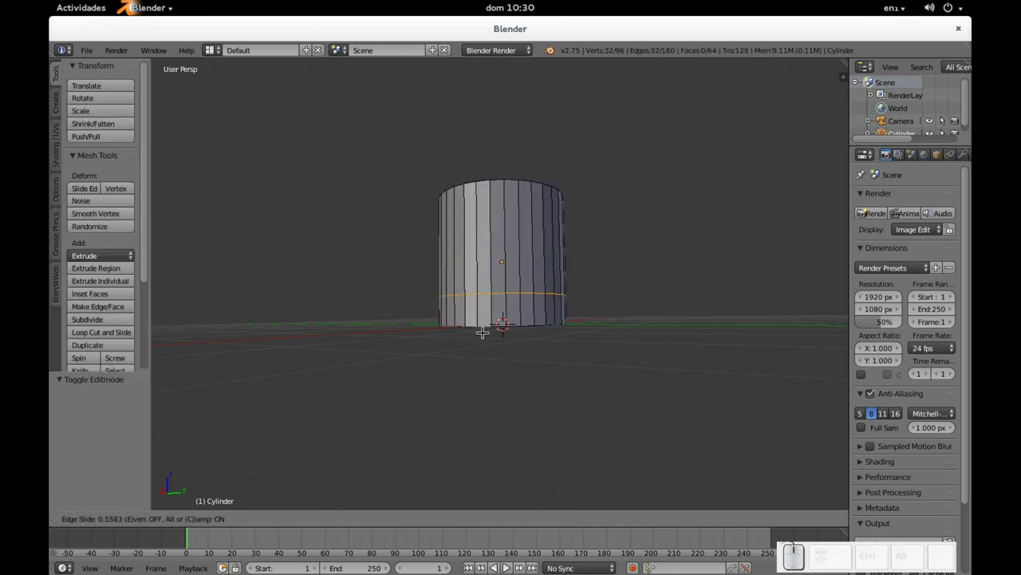
click(484, 331)
key(alt+Tab)
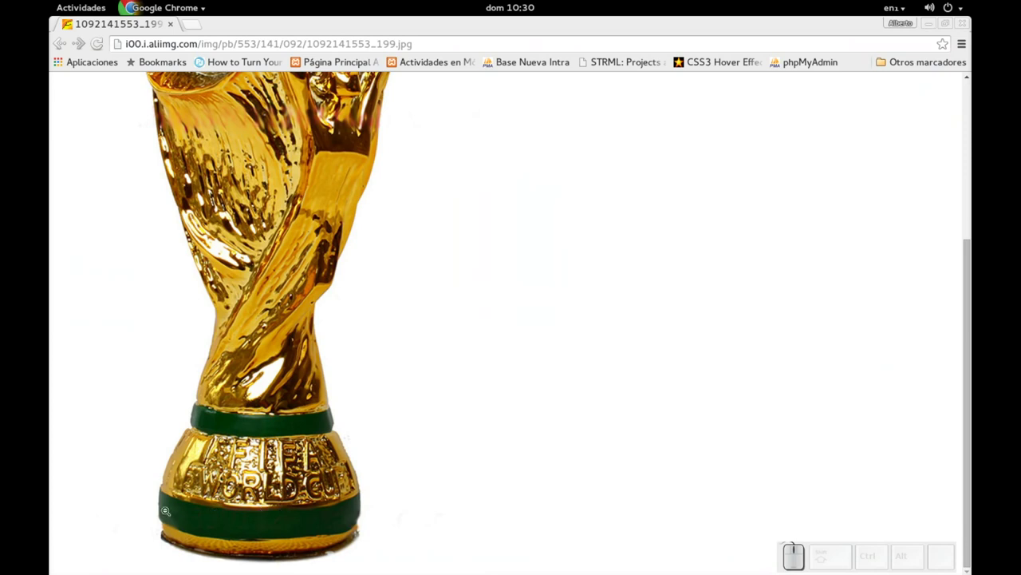
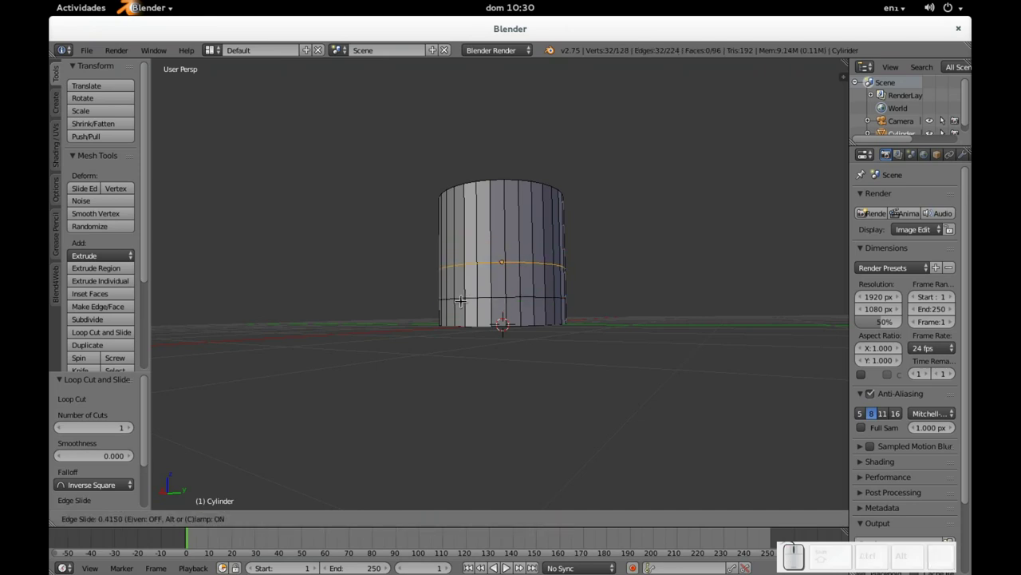
click(463, 293)
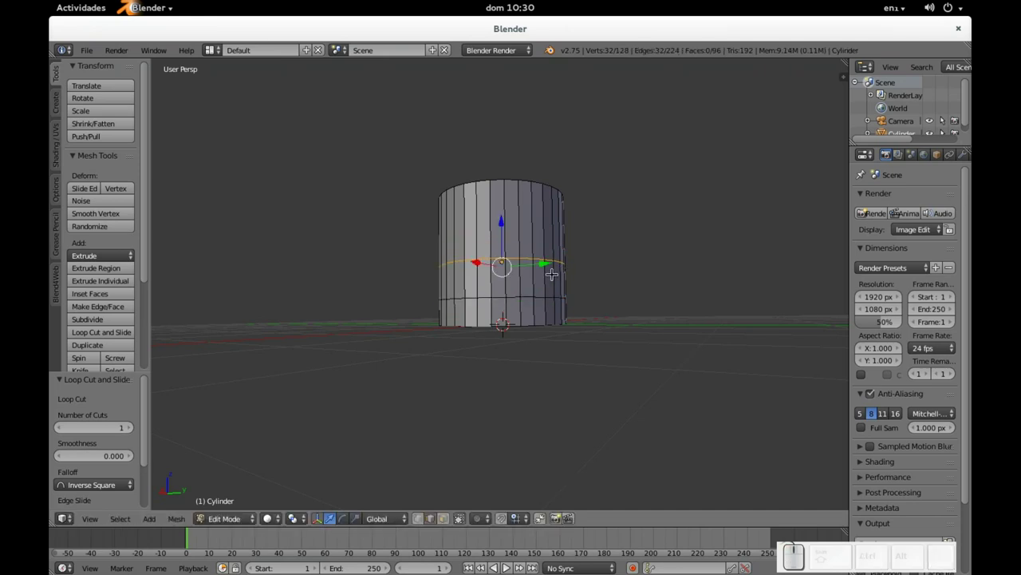
drag(570, 252, 543, 271)
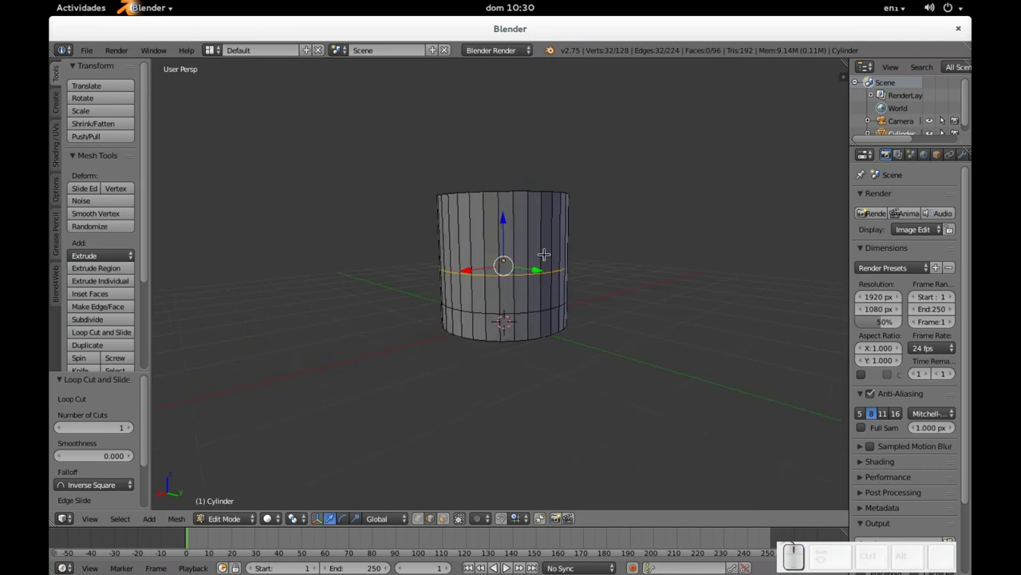
- Select the upper faces and scale them horizontally to about 0.75 so the base flares out
key(ctrl+KP_Add)
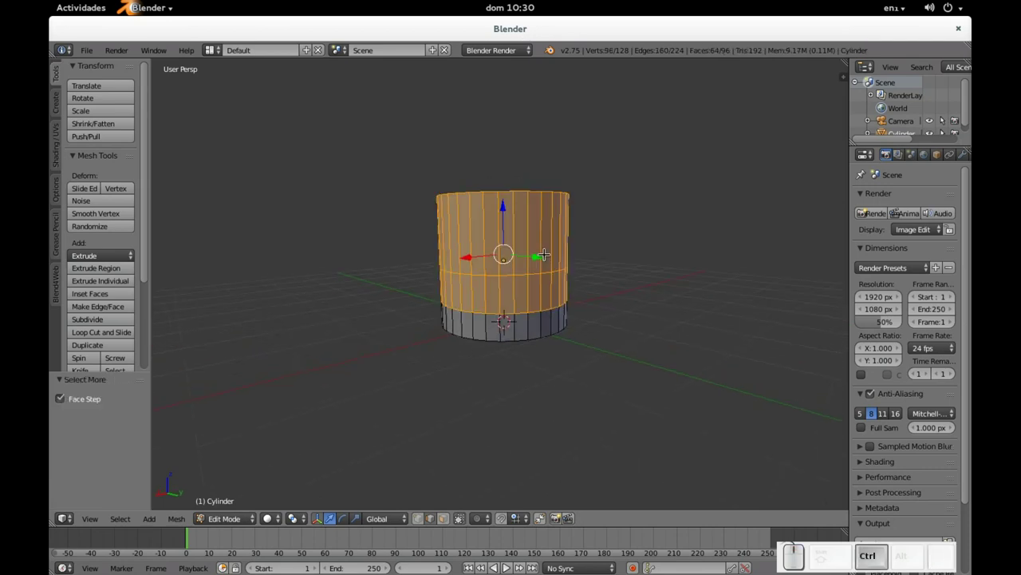
key(ctrl+KP_Subtract)
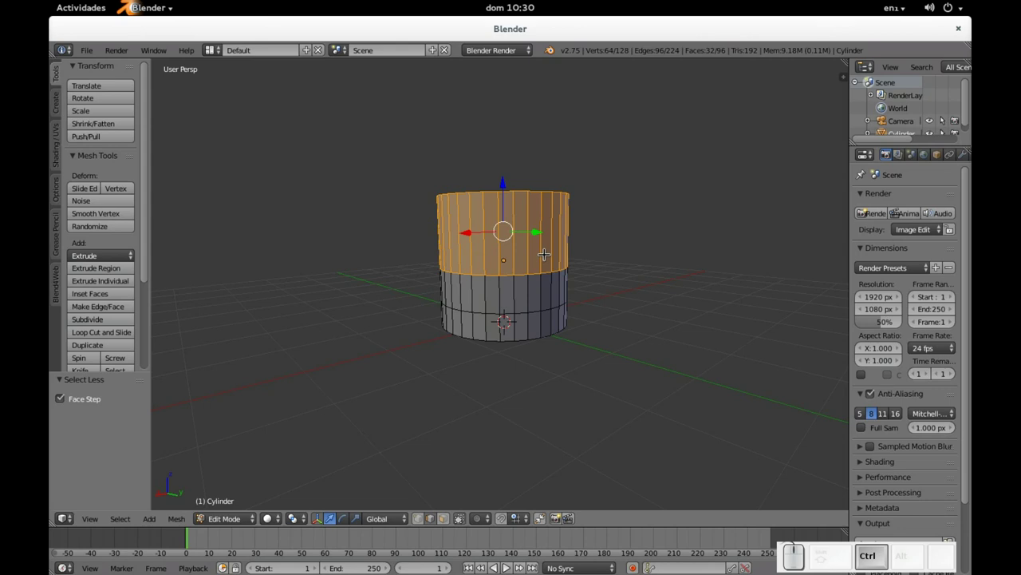
drag(526, 256, 551, 244)
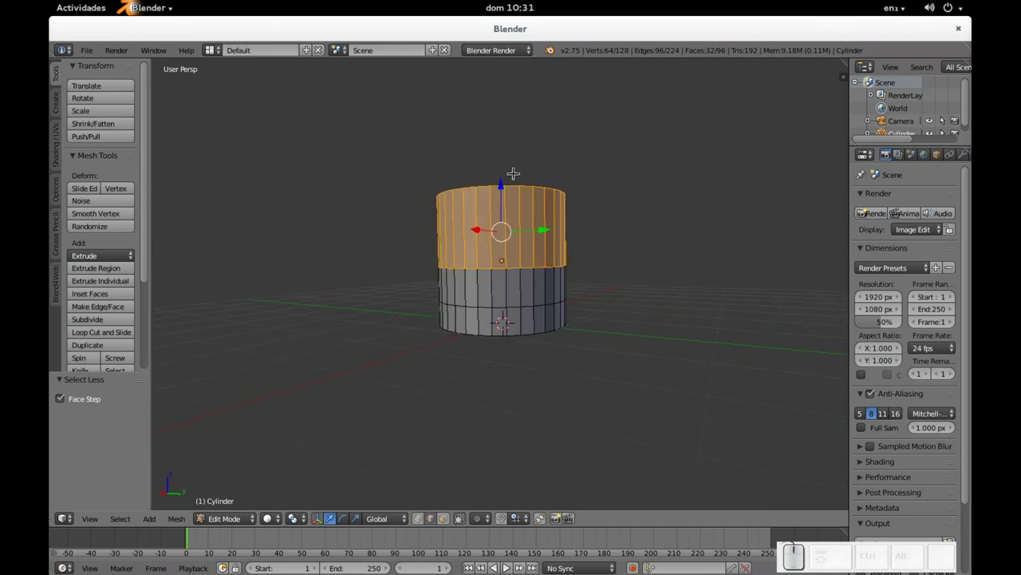
key(s)
key(shift+z)
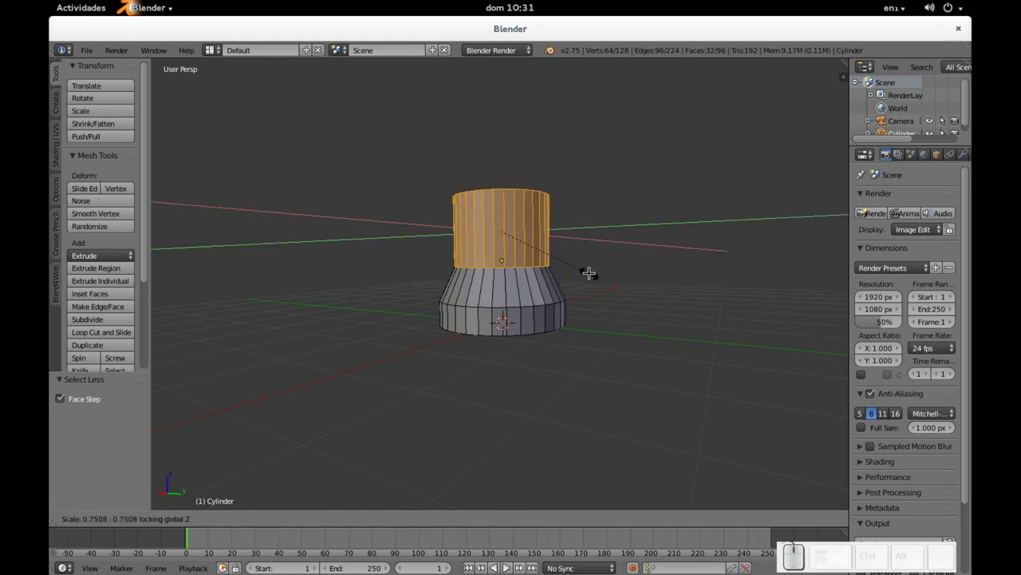
click(591, 267)
key(alt+Tab)
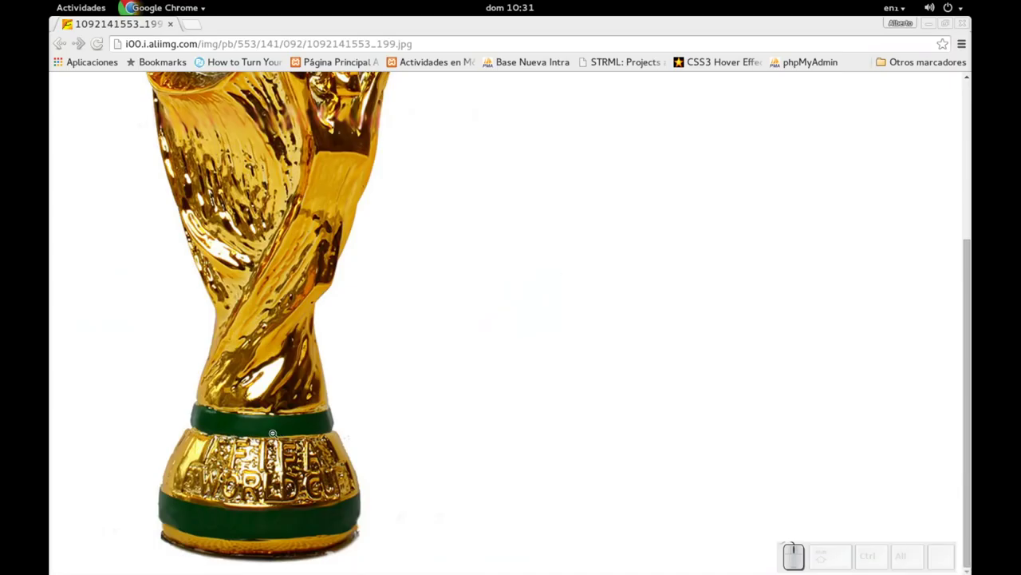
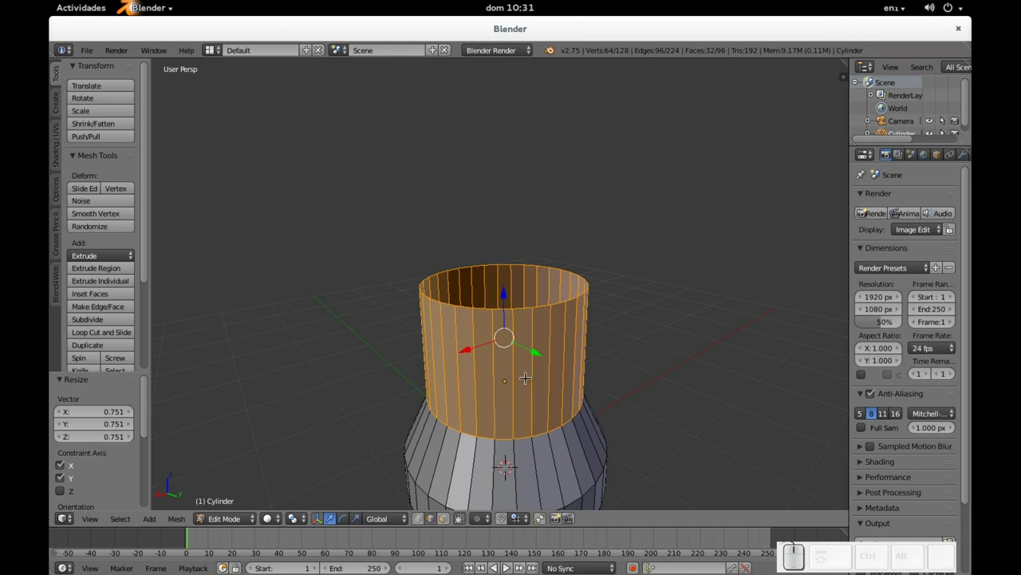
- Select the cylinder's top edge ring, comparing against the trophy reference photo
key(alt+Tab)
scroll(up, 3)
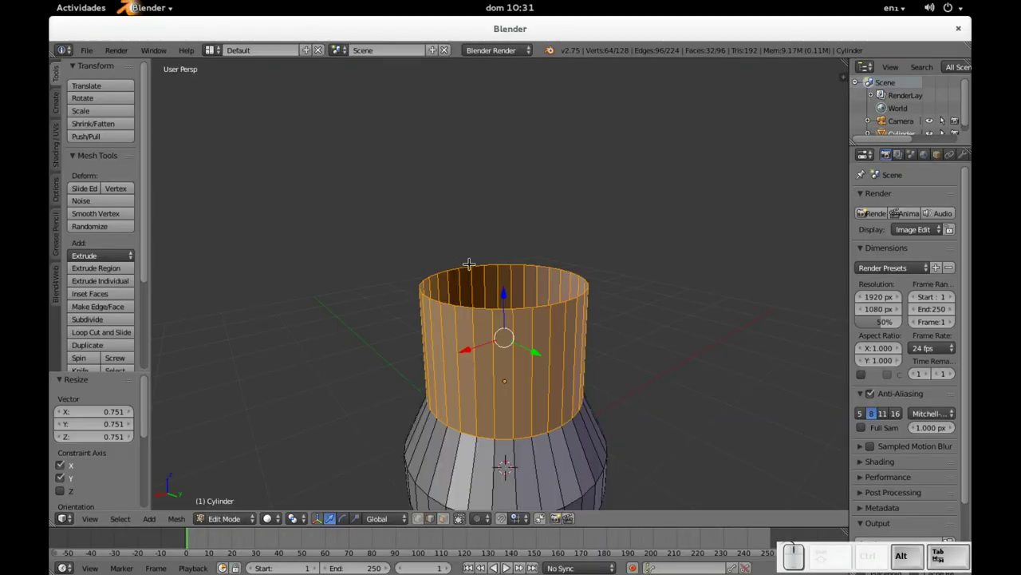
click(525, 296)
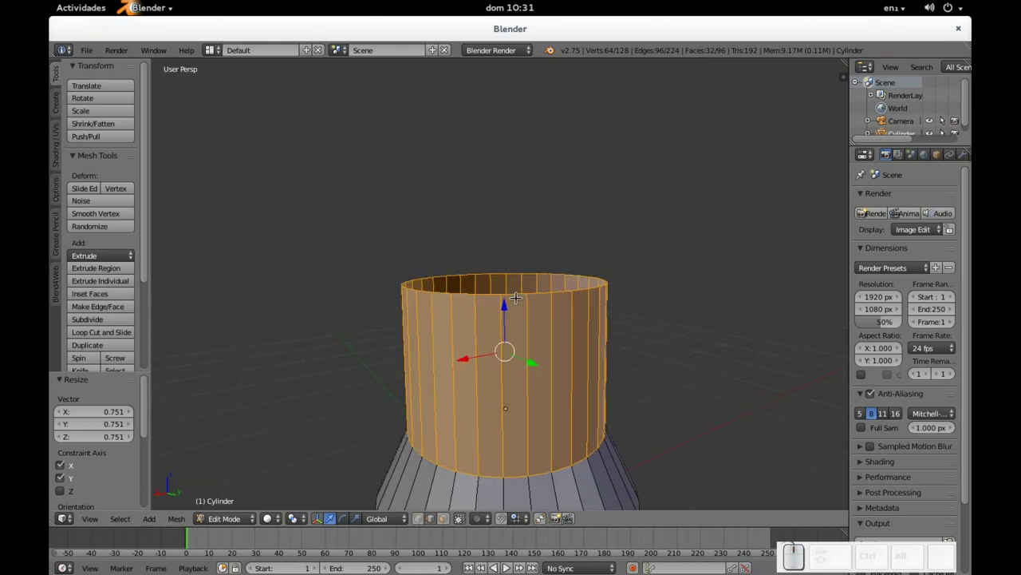
key(shift+alt+a)
right_click(518, 289)
drag(543, 285, 538, 277)
key(alt+Tab)
scroll(down, 3)
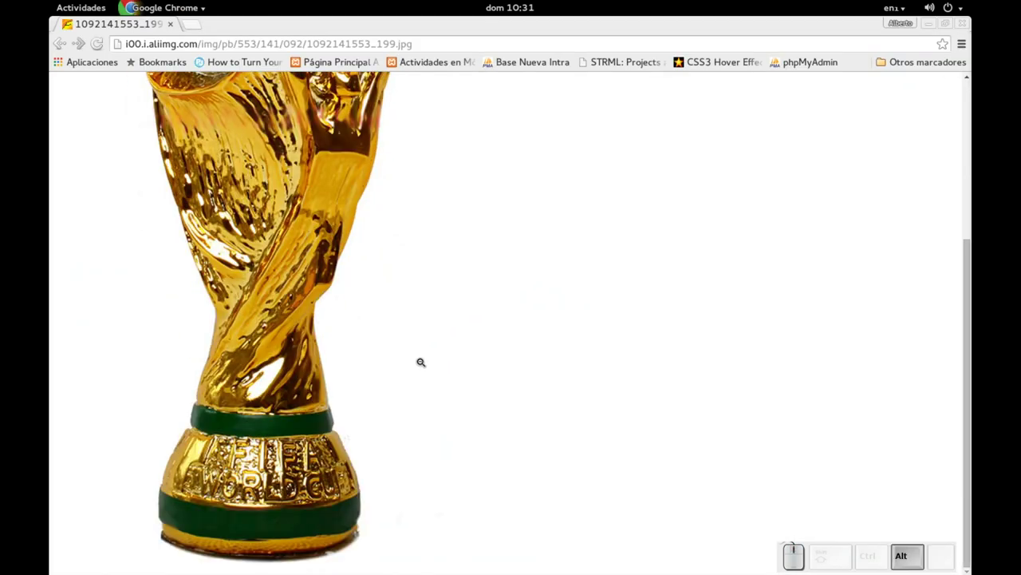
key(alt+Tab)
scroll(down, 3)
- Extrude the top ring straight up along Z to form the trophy's neck
key(alt+Tab)
key(alt+Tab)
click(490, 332)
key(e)
key(z)
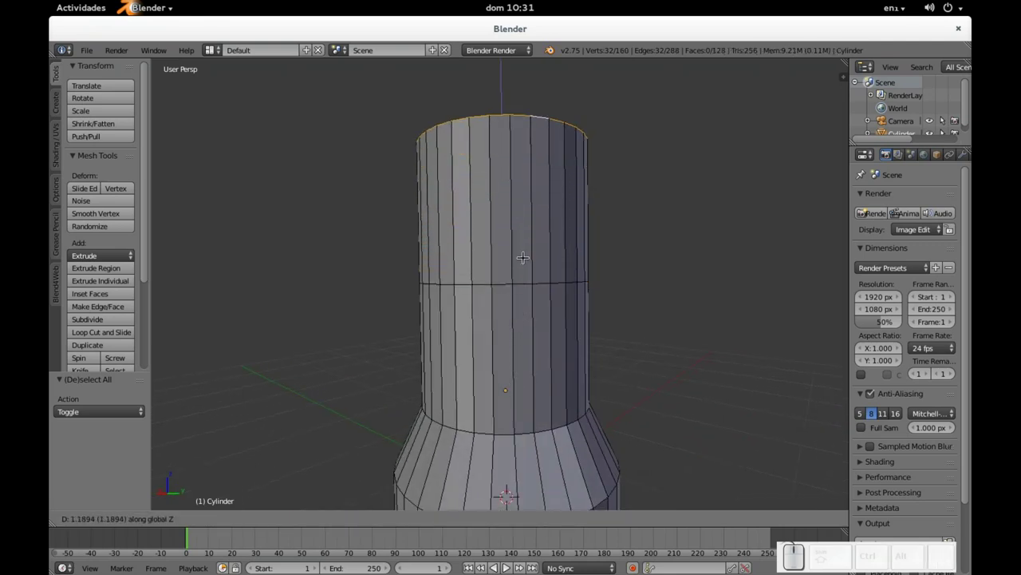
click(521, 275)
drag(512, 249, 506, 276)
key(shift+alt+Tab)
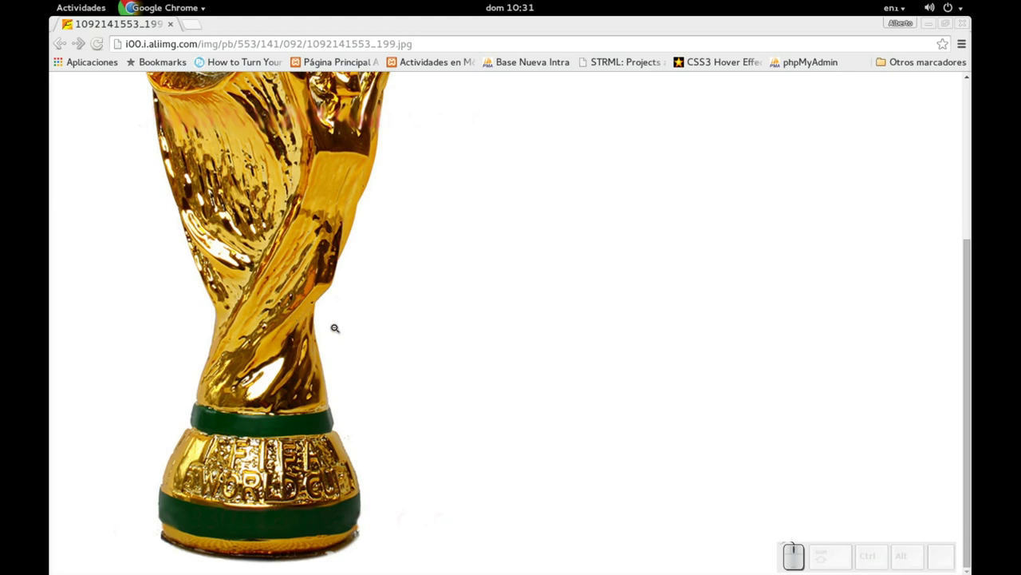
key(alt+Tab)
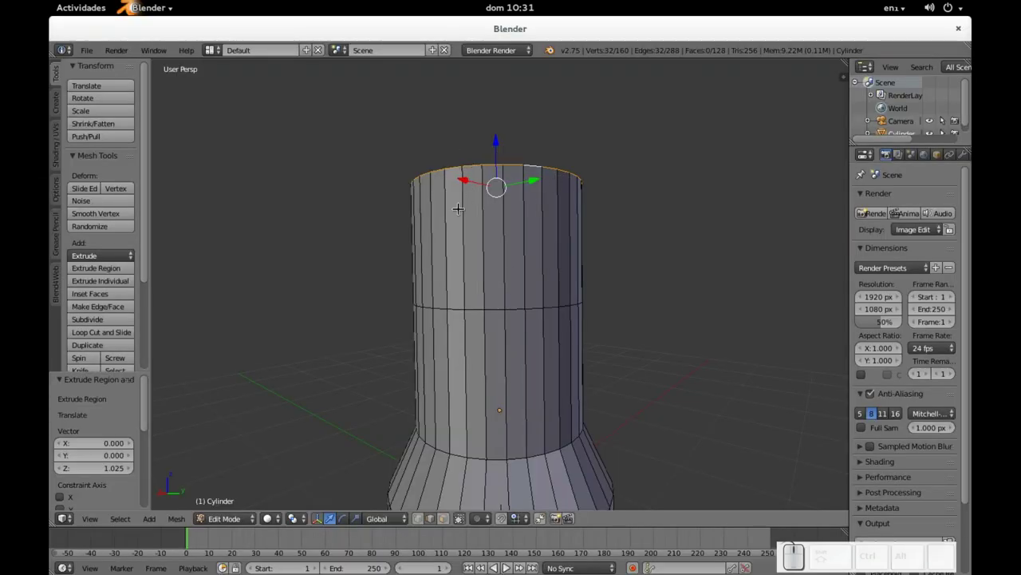
- Rotate the top ring around Z to twist the neck, undoing and redoing the twist once
drag(462, 204, 513, 245)
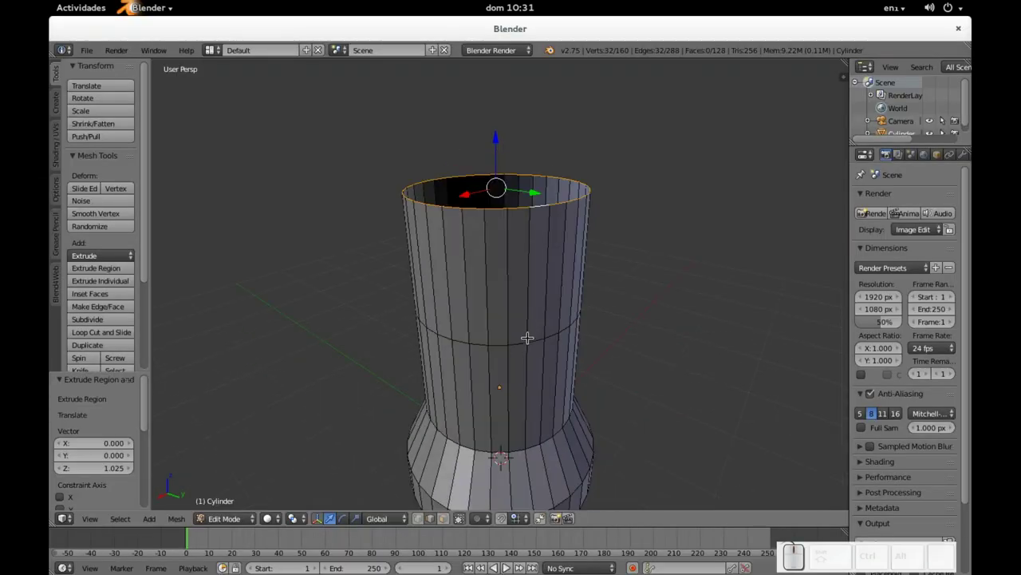
key(r)
key(z)
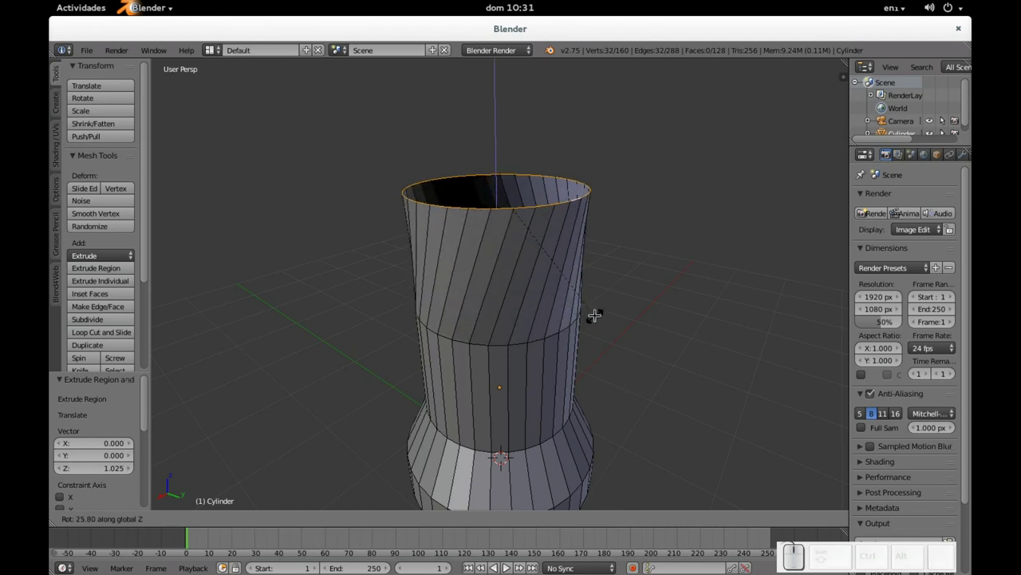
click(596, 309)
key(alt+Tab)
key(ctrl+alt+z)
key(alt+Tab)
key(alt+Tab)
key(r)
key(z)
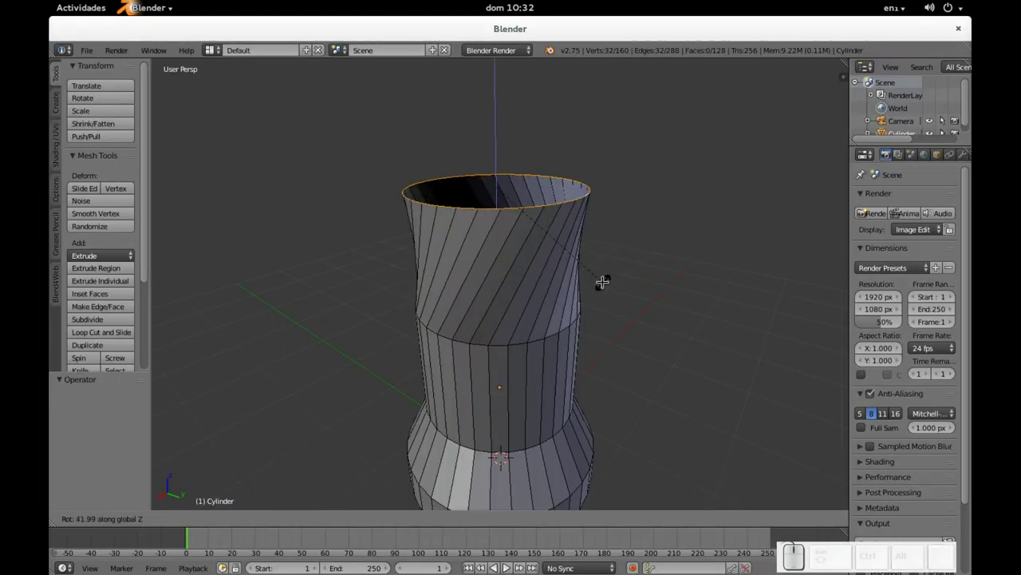
click(594, 275)
drag(549, 257, 549, 254)
- Enlarge the neck's top rim outward after another look at the reference photo
key(alt+Tab)
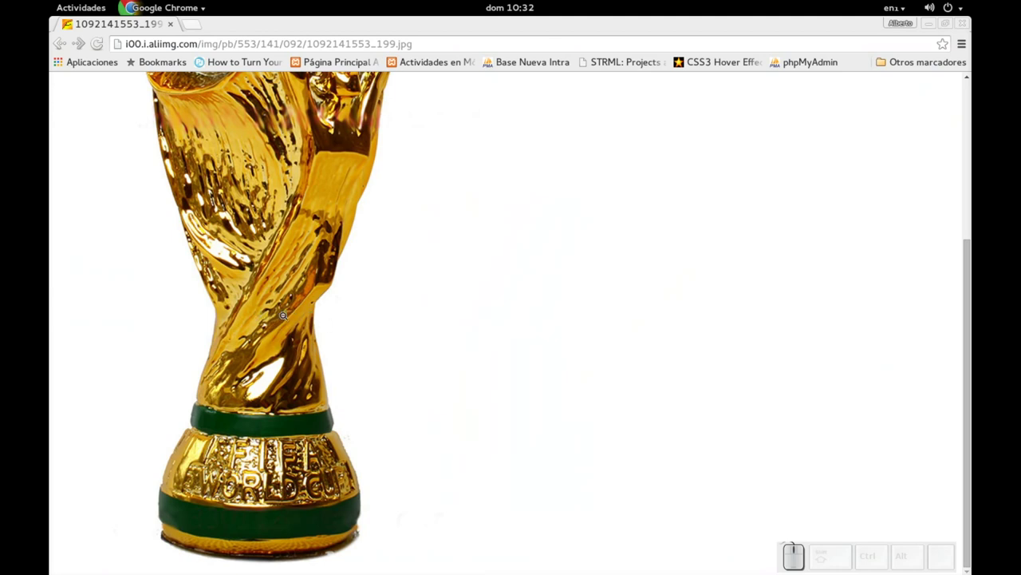
key(alt+Tab)
key(s)
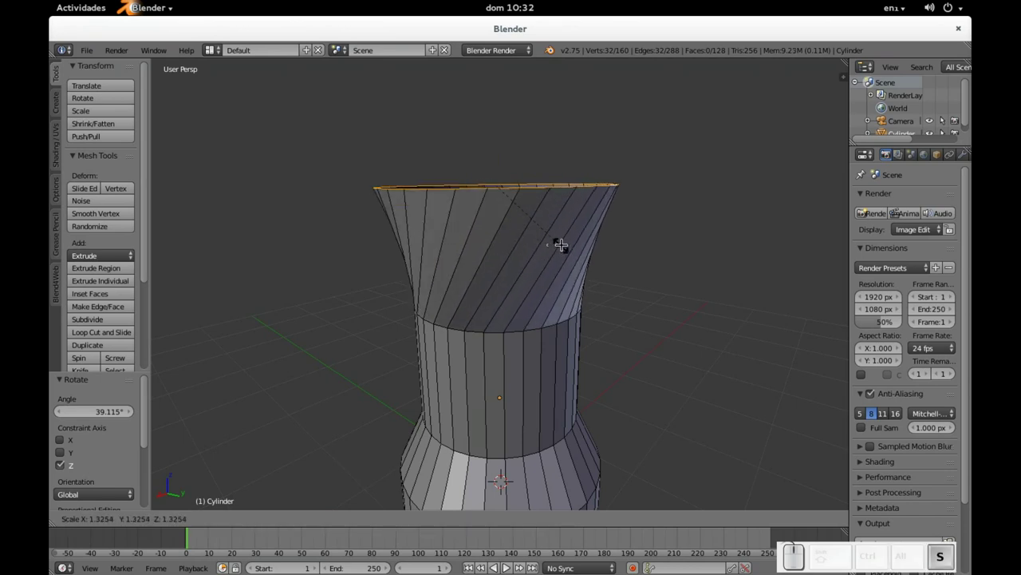
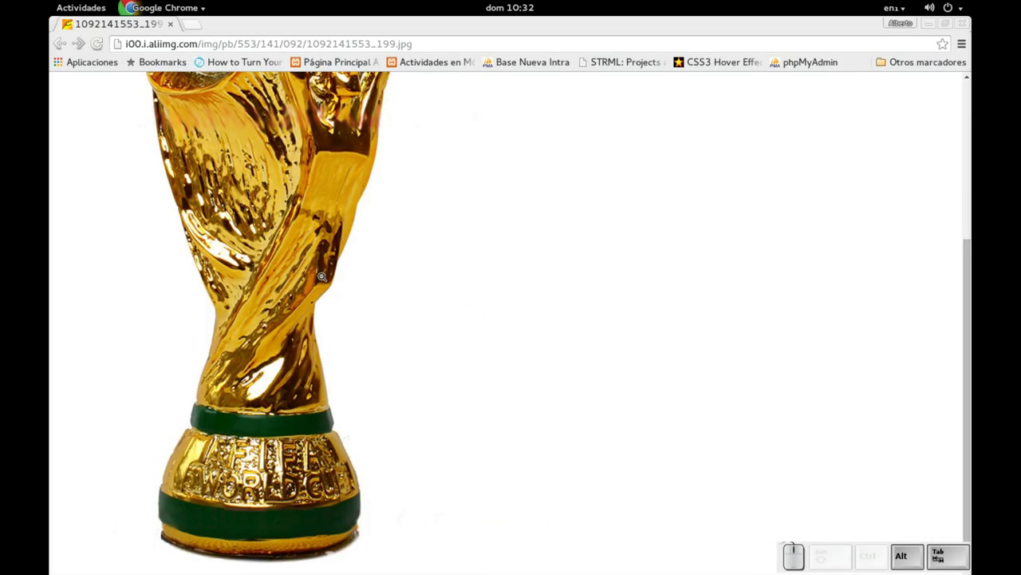
scroll(up, 3)
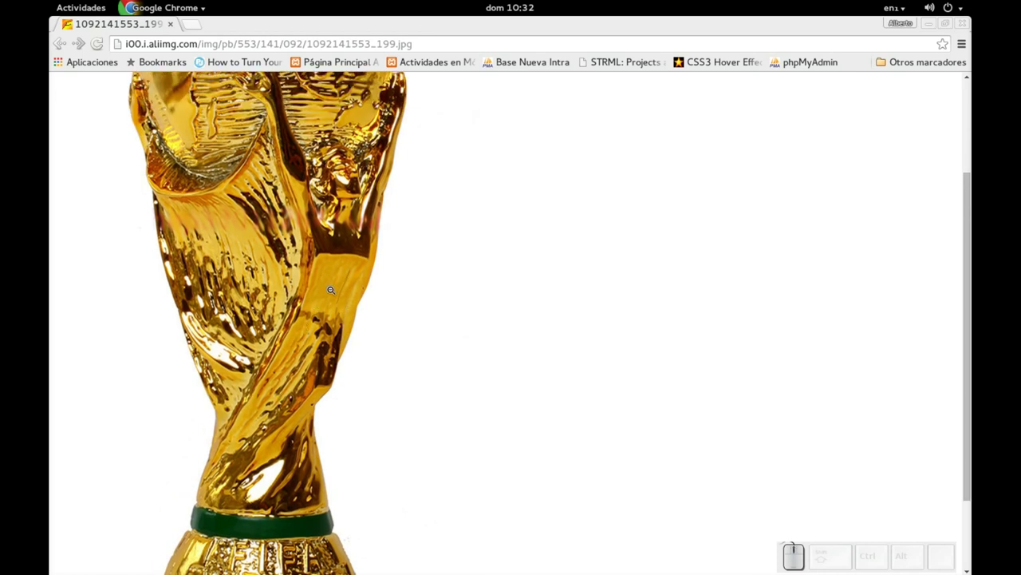
- Extrude the neck's top rim upward along Z and scale it outward into a flared cup
key(alt+Tab)
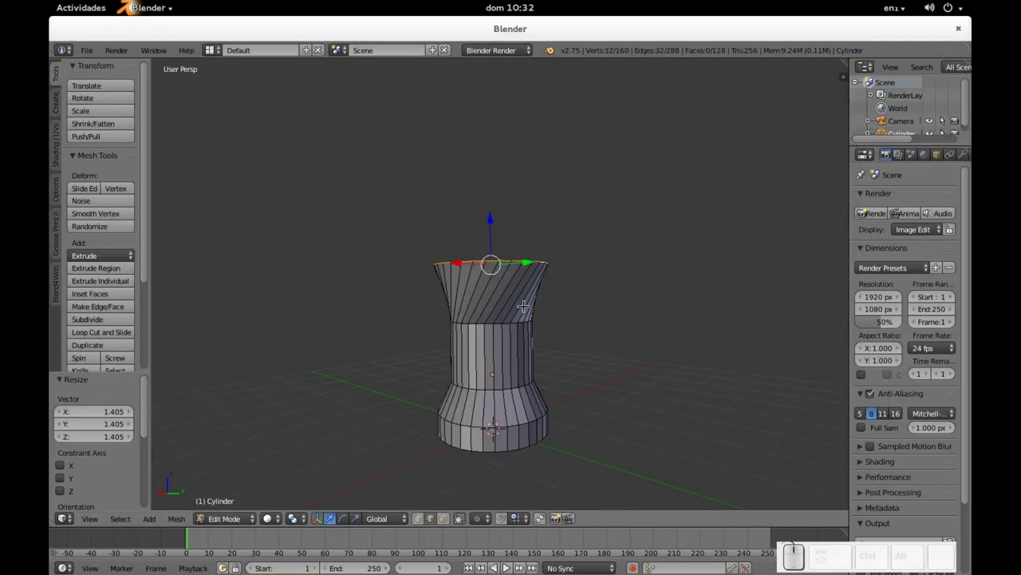
key(e)
key(z)
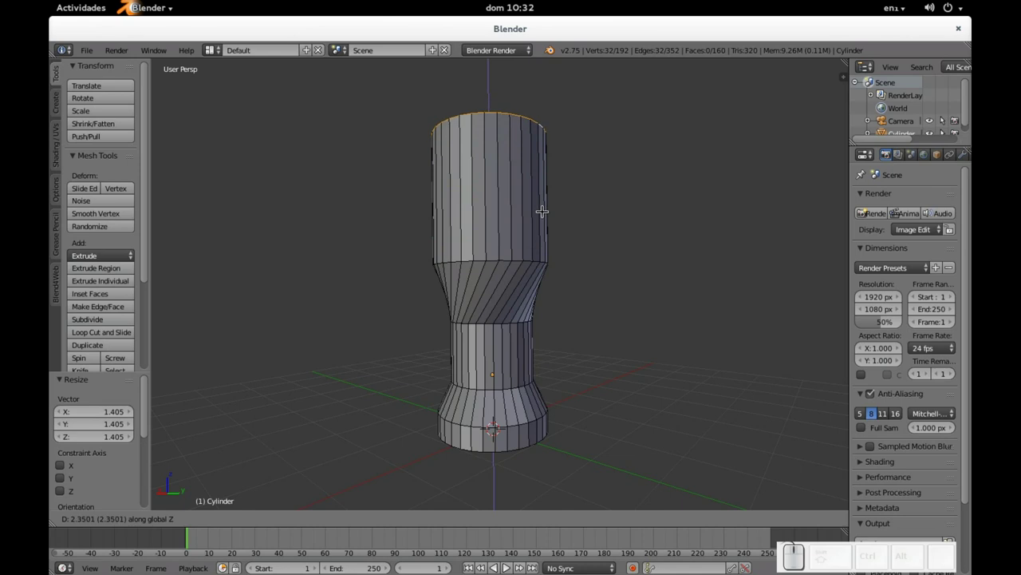
click(543, 205)
key(s)
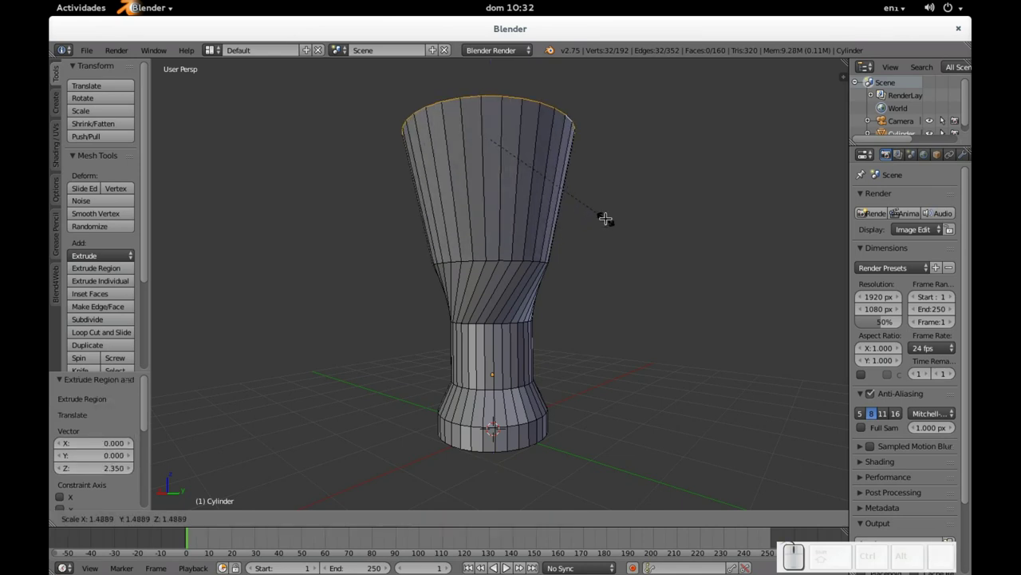
click(614, 213)
- Orbit and zoom around the cup, comparing it with the trophy's globe top in the photo
drag(574, 159, 580, 269)
scroll(up, 3)
scroll(down, 3)
scroll(up, 3)
scroll(down, 3)
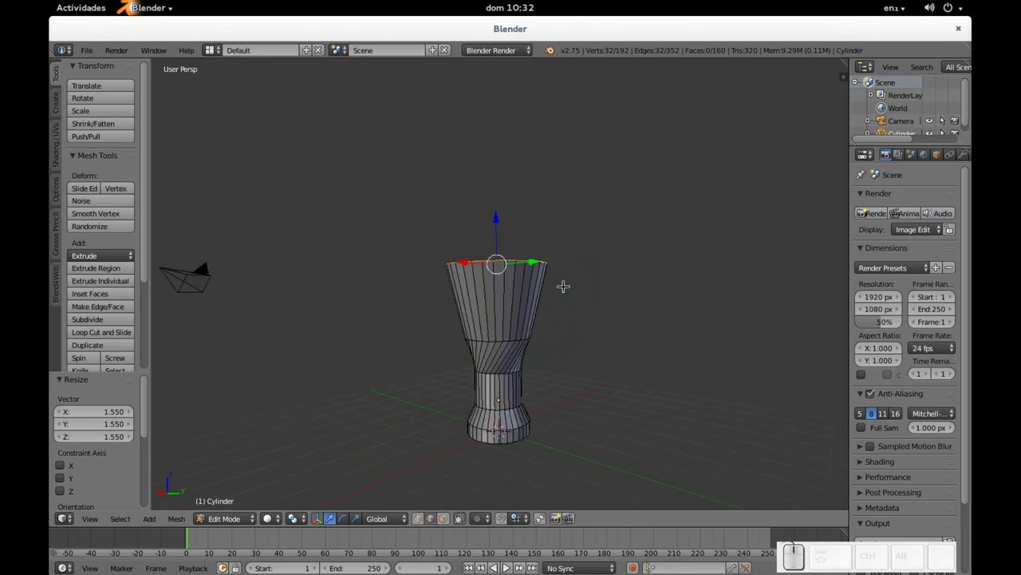
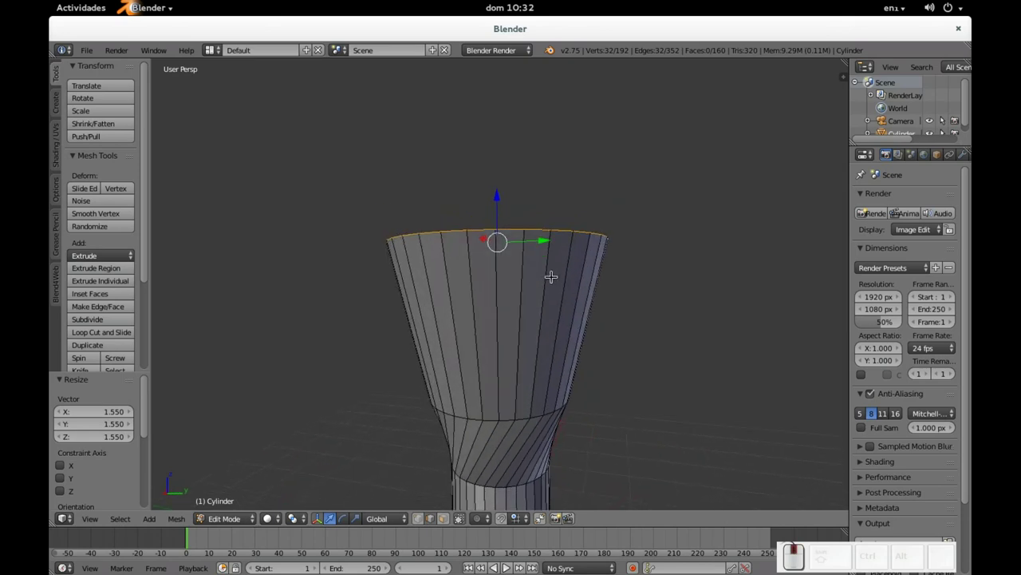
key(alt+Tab)
key(alt+Tab)
drag(644, 214, 591, 216)
scroll(down, 3)
key(alt+Tab)
scroll(down, 3)
scroll(up, 3)
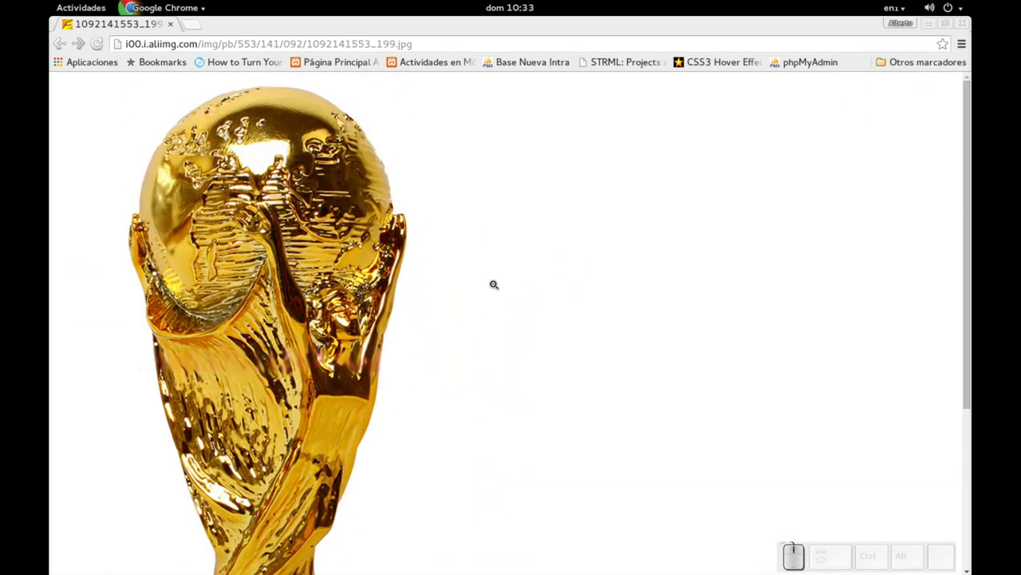
scroll(up, 3)
scroll(down, 3)
scroll(down, 3)
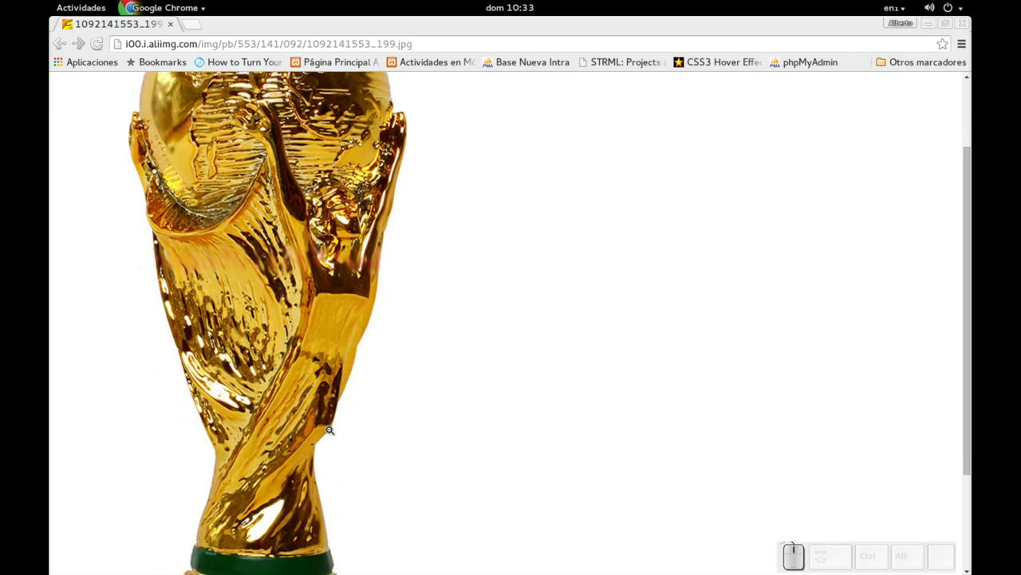
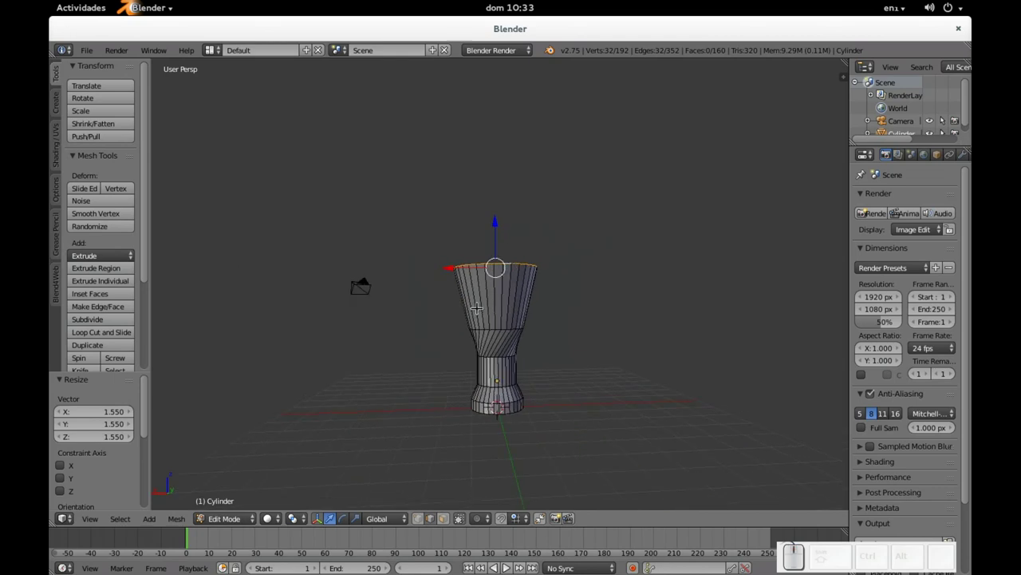
- From front view, select a pair of vertices on the cup's rim
key(KP_1)
scroll(up, 3)
scroll(down, 3)
scroll(up, 3)
scroll(down, 3)
scroll(up, 3)
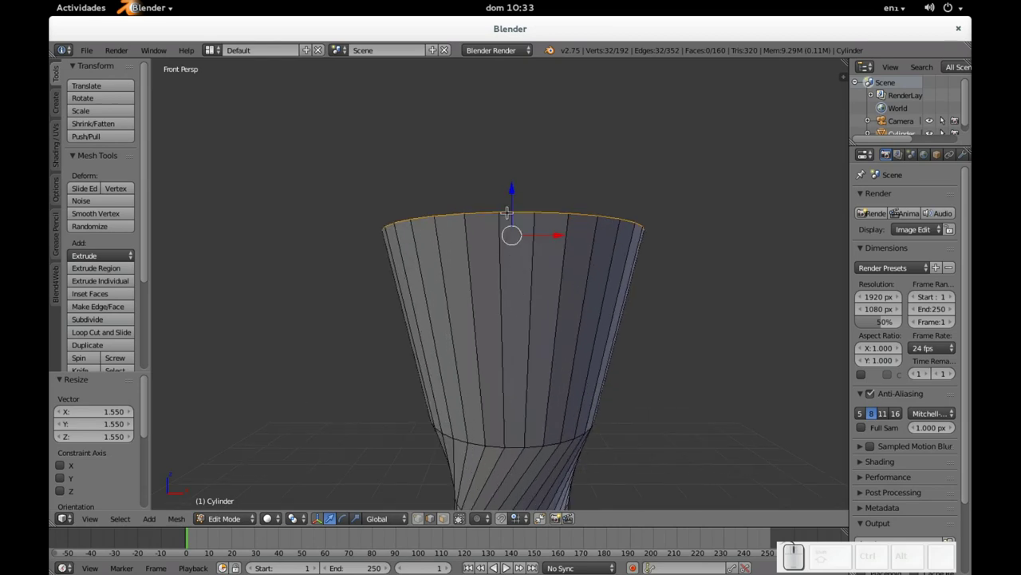
key(alt+Tab)
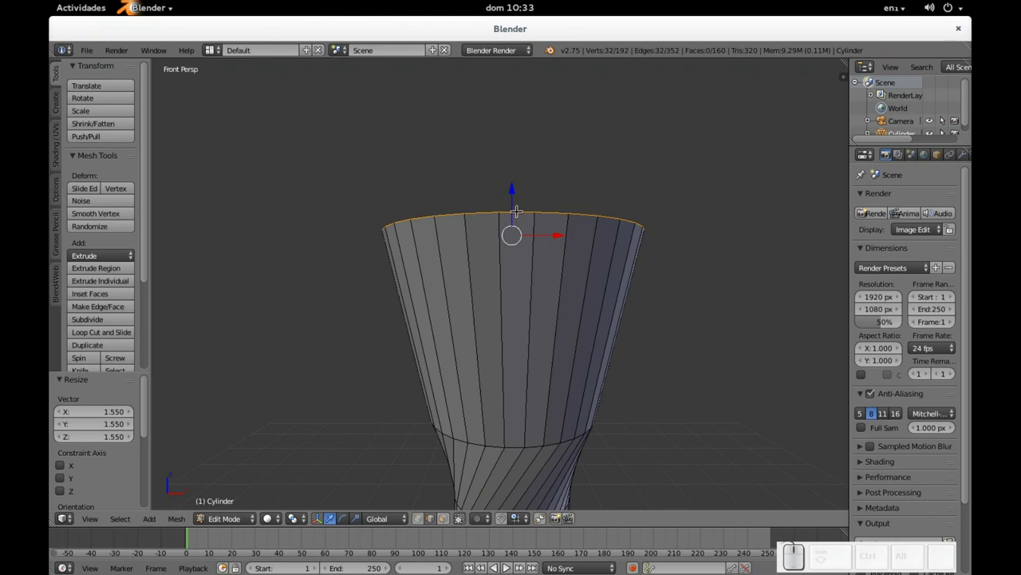
right_click(517, 206)
drag(524, 182, 523, 210)
right_click(512, 214)
drag(611, 213, 559, 246)
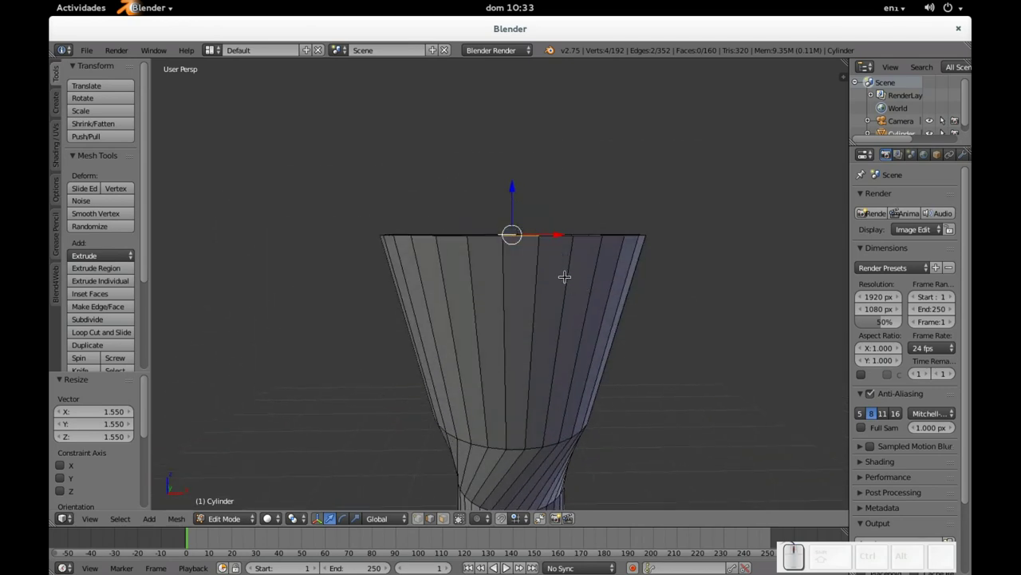
- With proportional editing on, lower the selected rim section into a smooth wave
key(o)
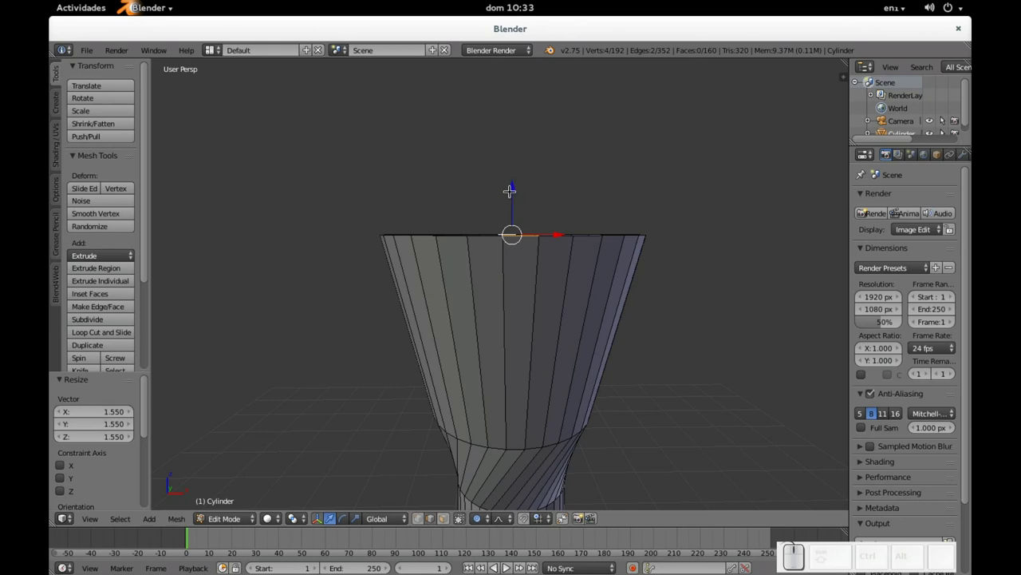
click(518, 182)
scroll(down, 3)
scroll(down, 3)
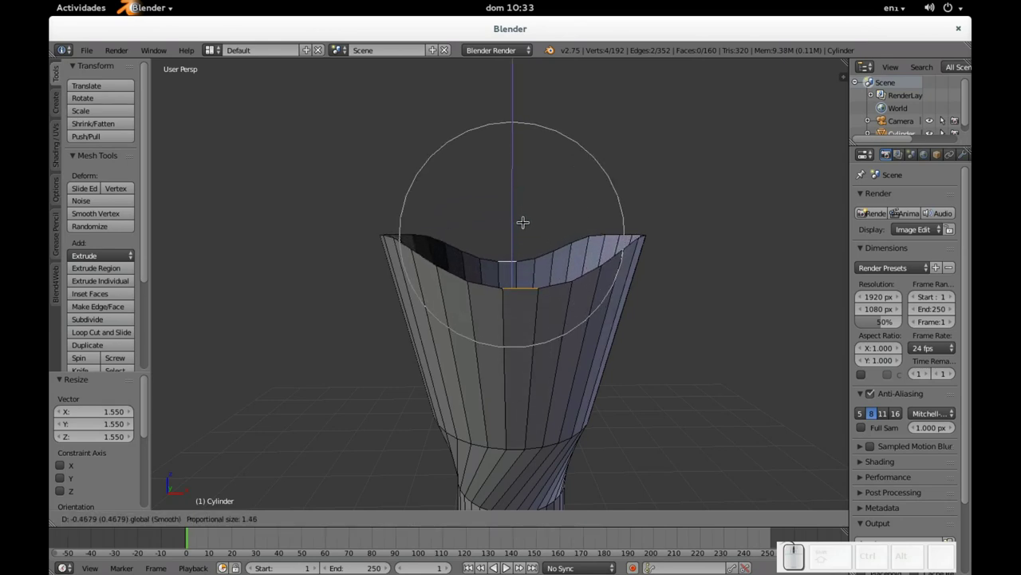
key(alt+Tab)
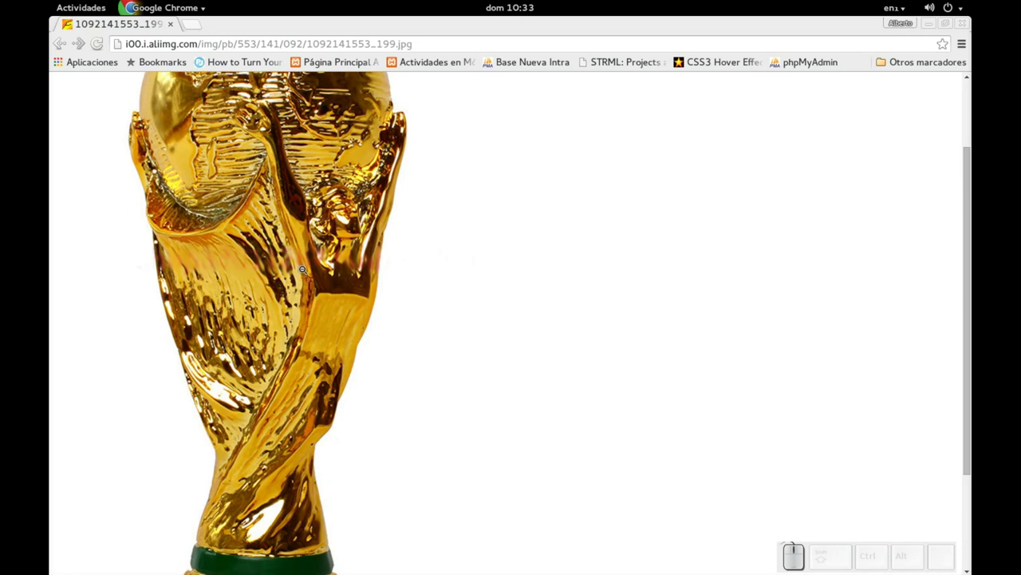
key(alt+Tab)
- Reselect the cup's vertices, inspect the rim from several angles, and check the reference photo
drag(637, 280, 572, 281)
click(611, 289)
key(a)
right_click(546, 293)
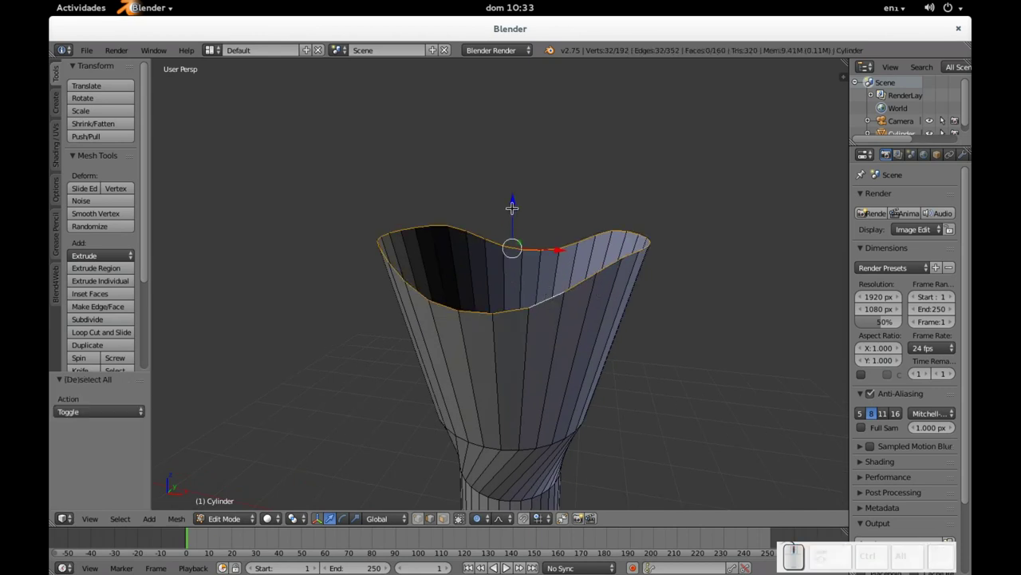
drag(512, 202, 530, 162)
scroll(down, 3)
drag(585, 279, 593, 250)
scroll(down, 3)
key(alt+Tab)
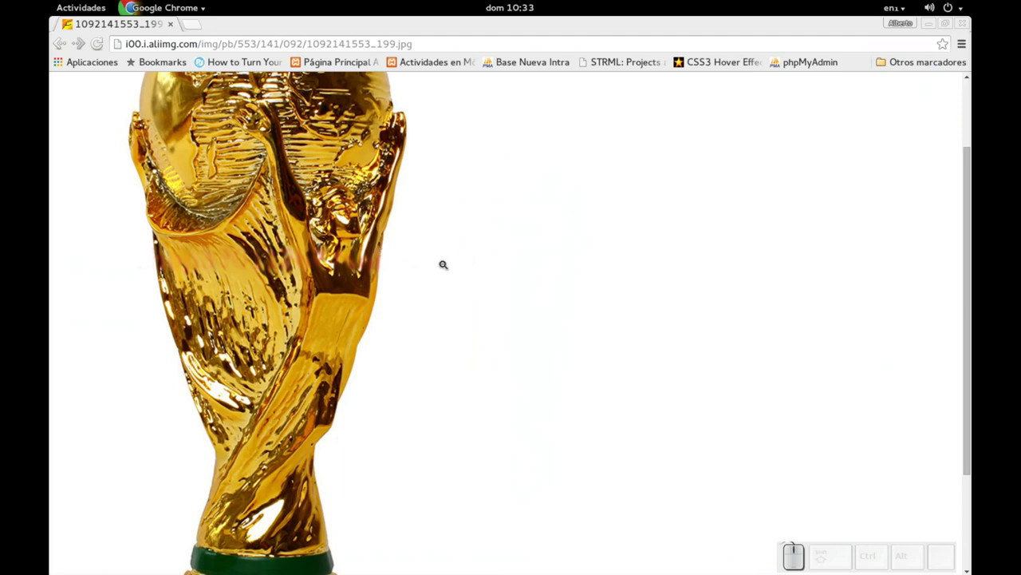
scroll(up, 3)
- Raise the cup's top loop on Z and add another ring of faces below the rim
scroll(up, 3)
scroll(down, 3)
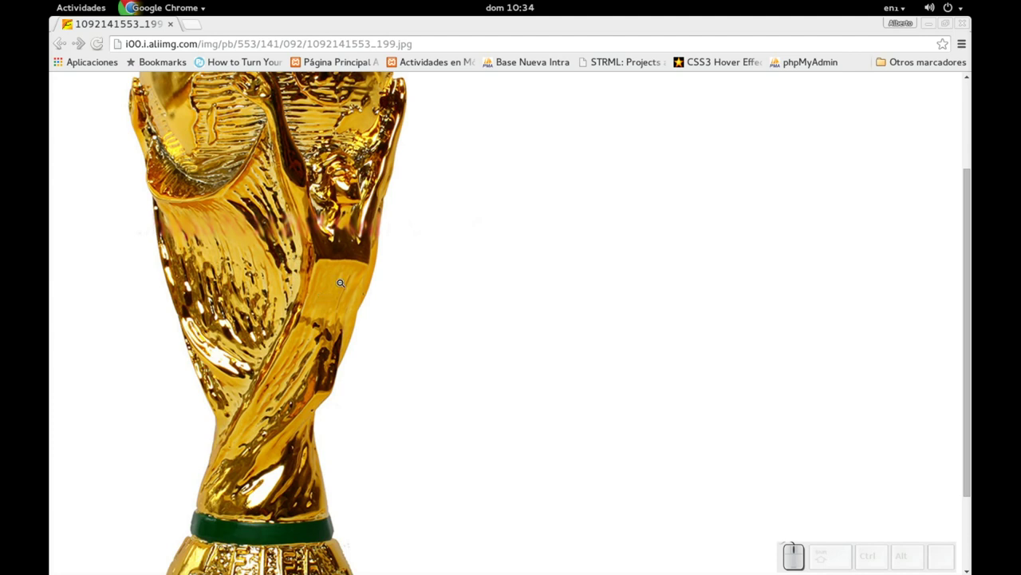
key(alt+Tab)
scroll(up, 3)
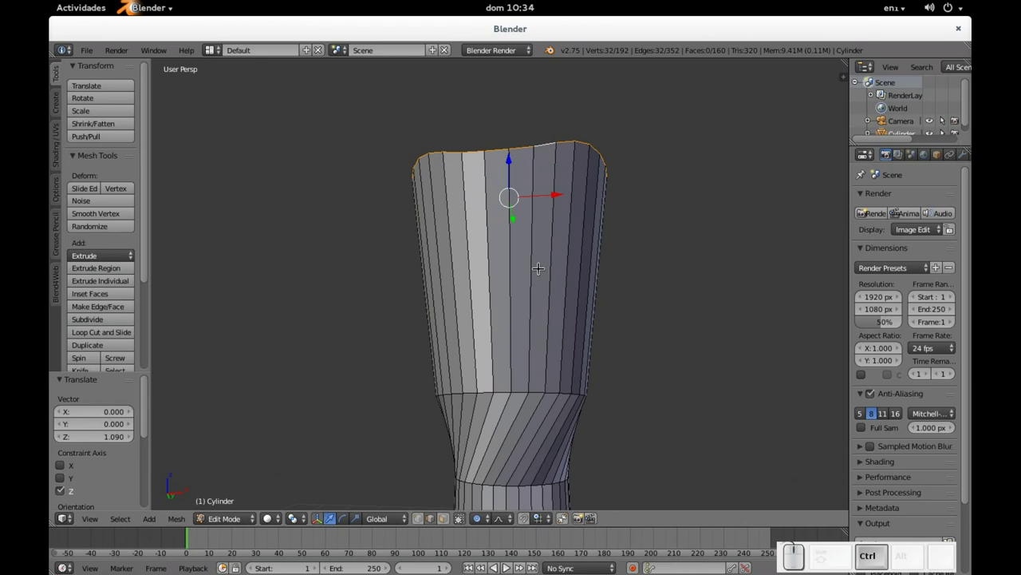
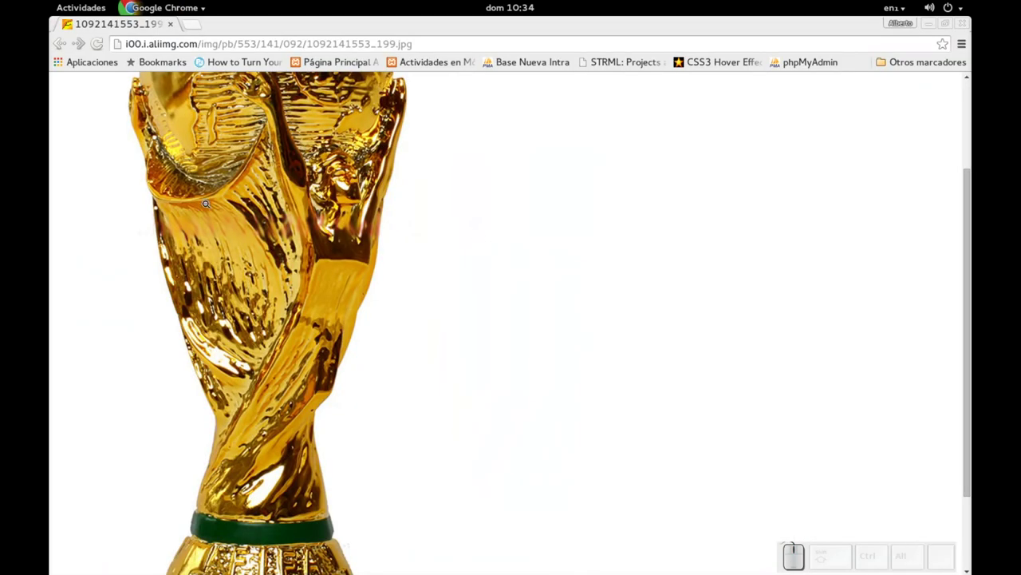
key(alt+Tab)
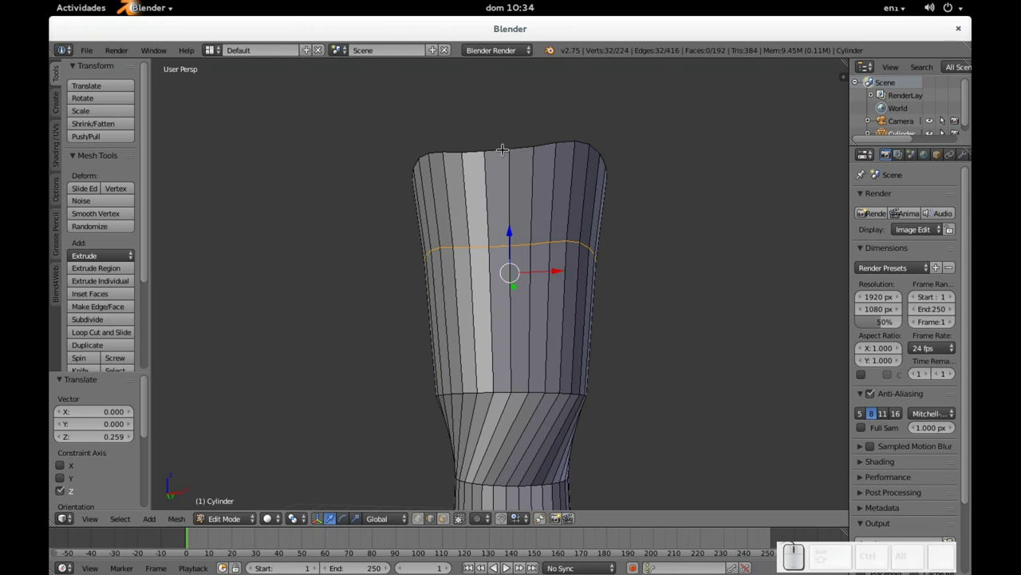
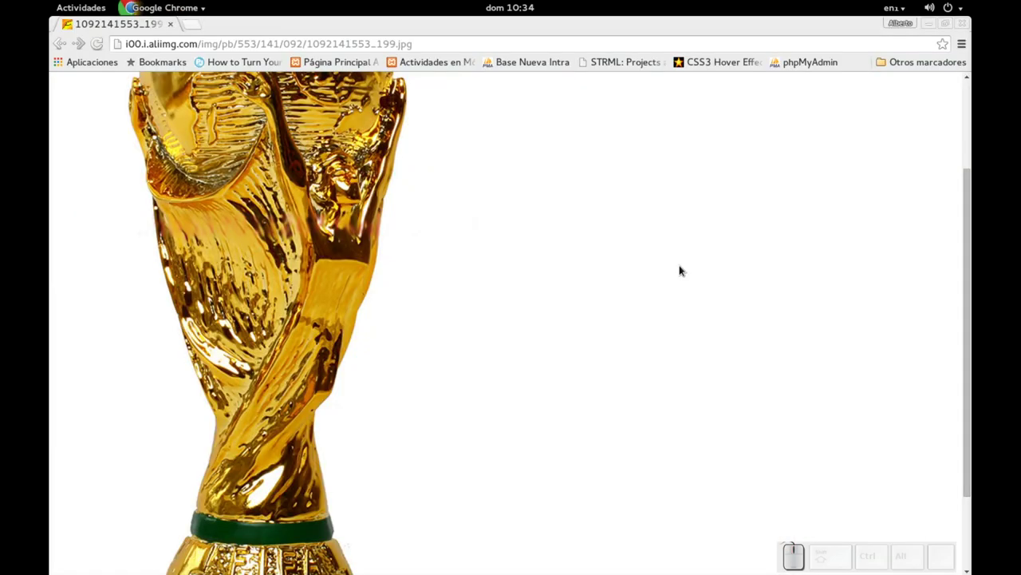
key(ctrl+alt+Tab)
- Add new edge rings around the cup with loop cuts and slide them into place
key(ctrl+alt+z)
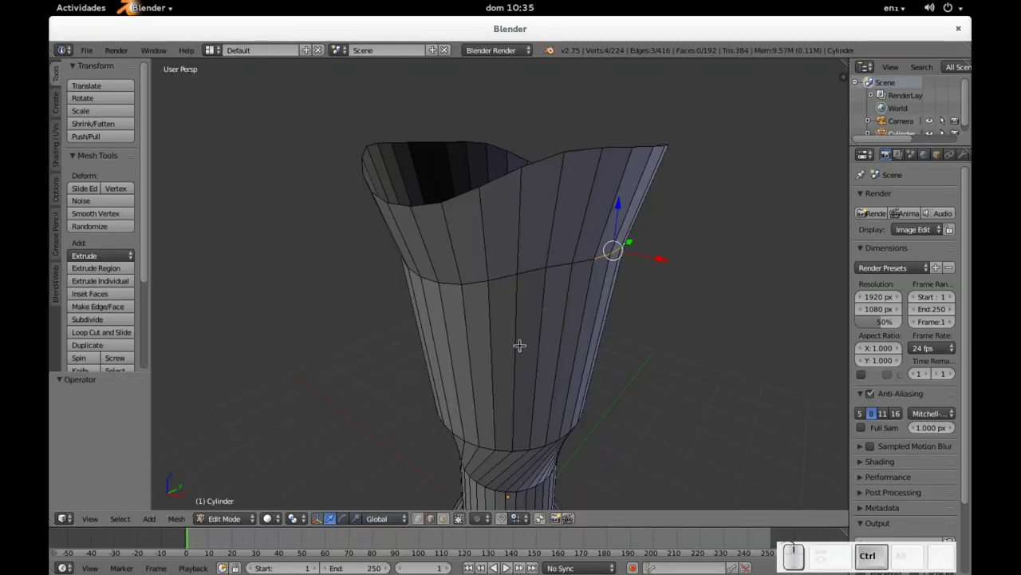
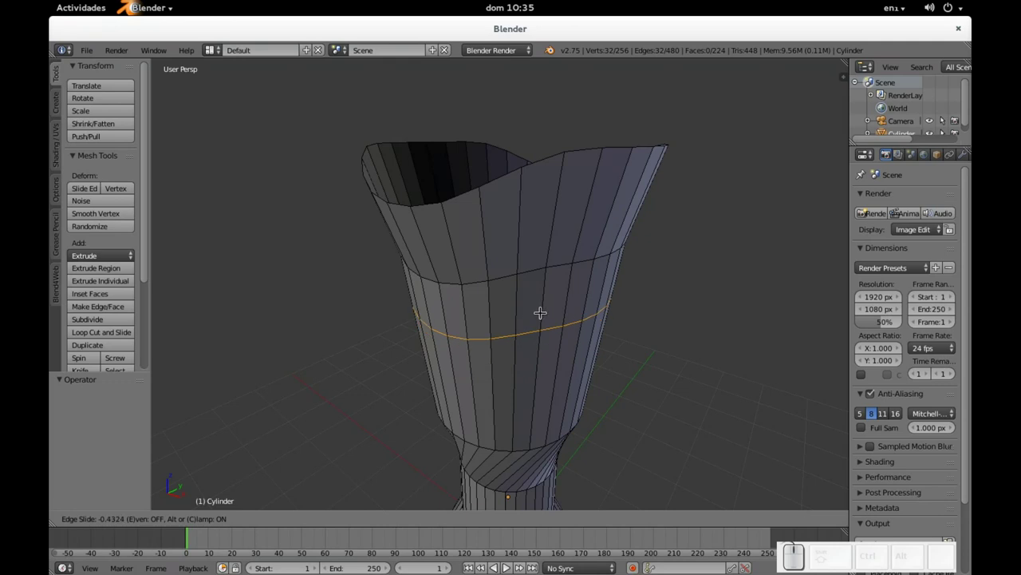
click(544, 298)
key(ctrl+r)
double_click(475, 237)
drag(645, 254, 589, 251)
key(KP_3)
- Select three vertices on the cup wall and push them outward along X into a bulge
right_click(485, 197)
right_click(506, 199)
right_click(537, 201)
drag(497, 231, 676, 243)
drag(684, 241, 645, 257)
- Compare the bulge against the trophy reference photo and orbit to check the bulging side
key(alt+Tab)
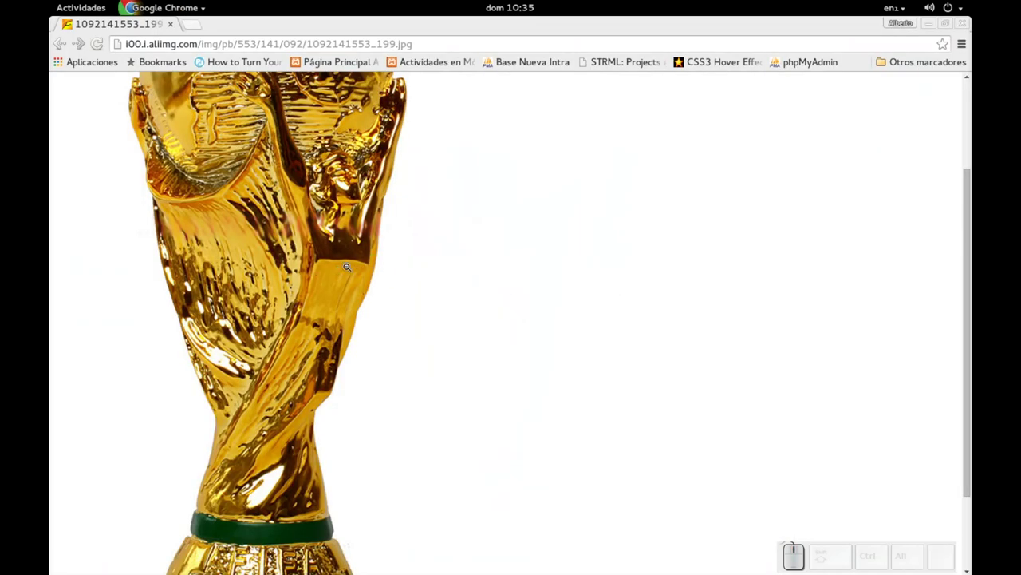
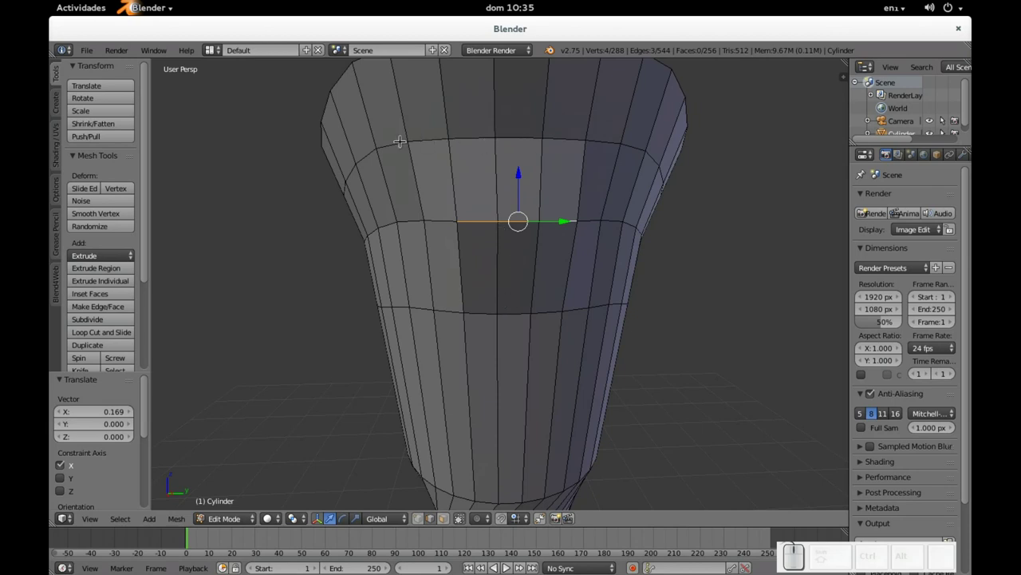
key(alt+Tab)
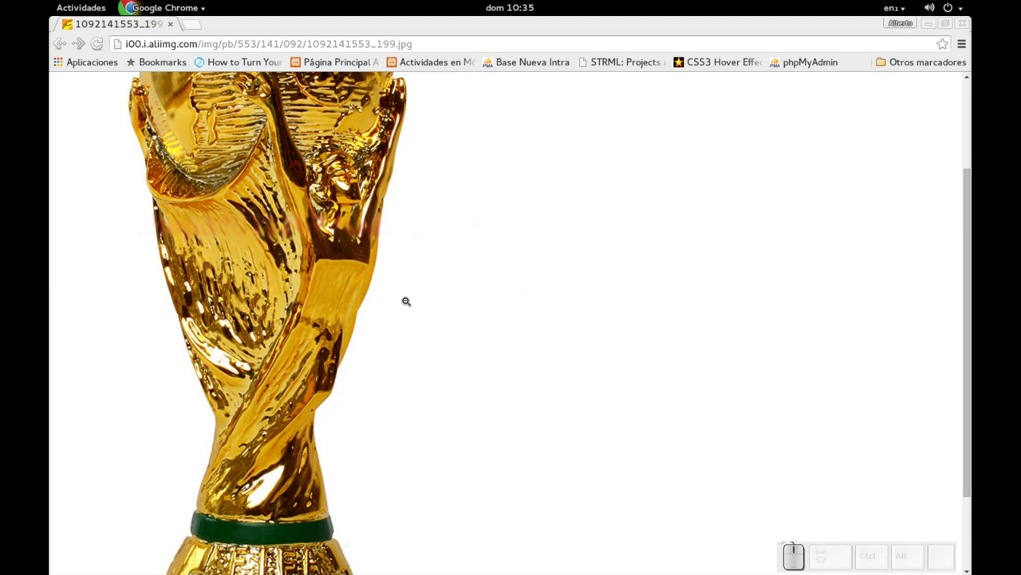
key(alt+Tab)
key(alt+Tab)
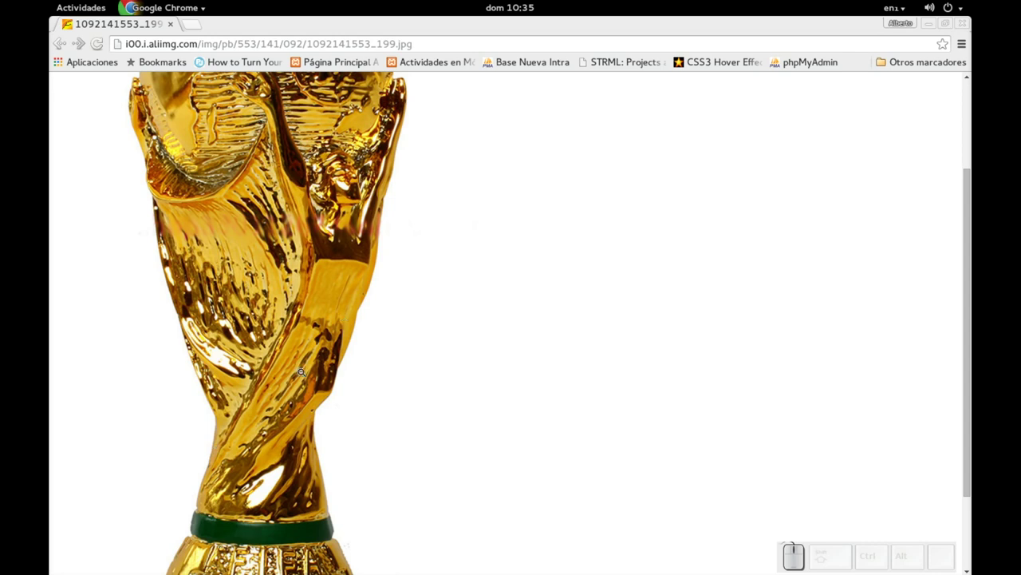
key(alt+Tab)
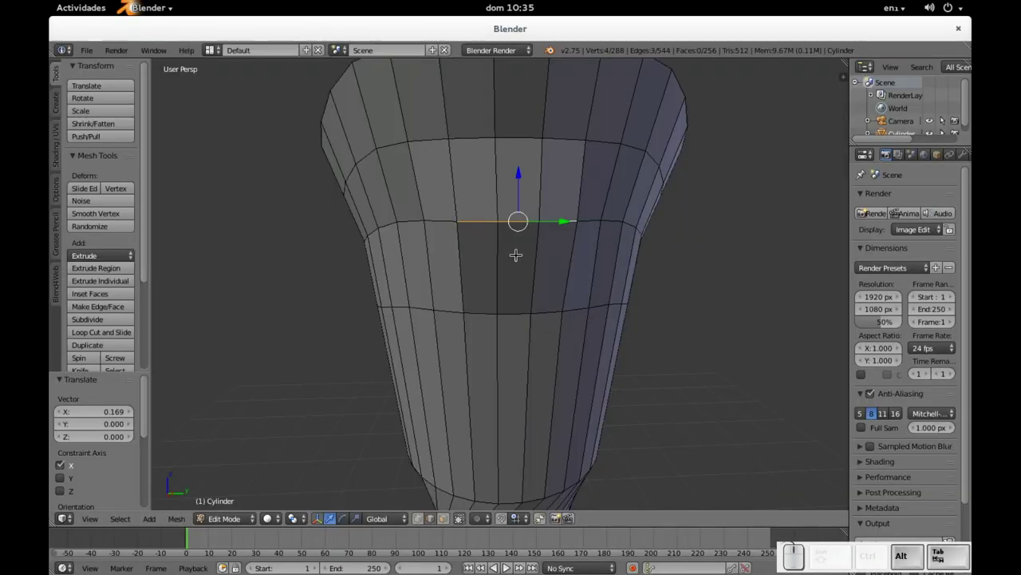
click(522, 259)
key(alt+Tab)
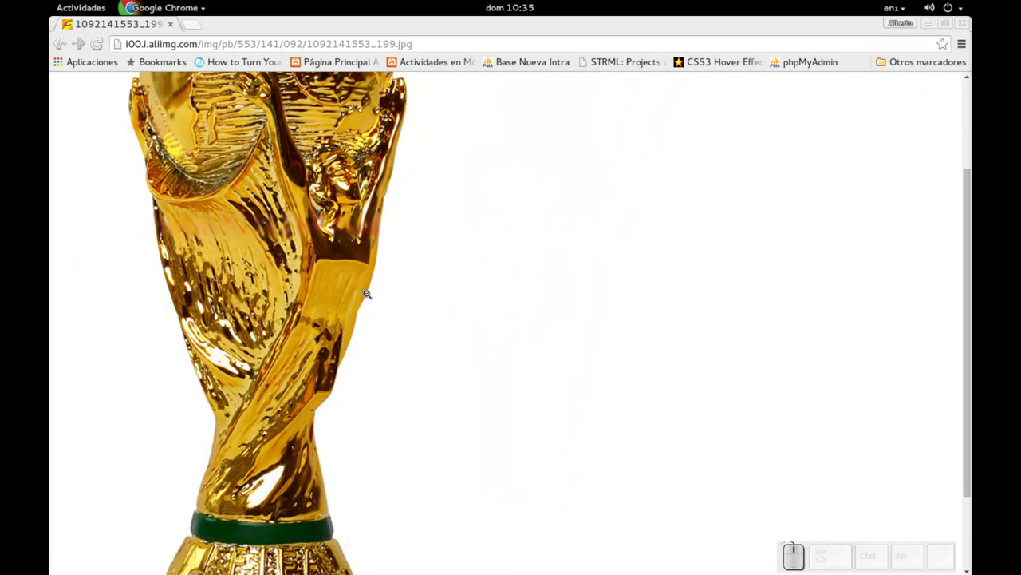
key(alt+Tab)
drag(496, 293, 537, 284)
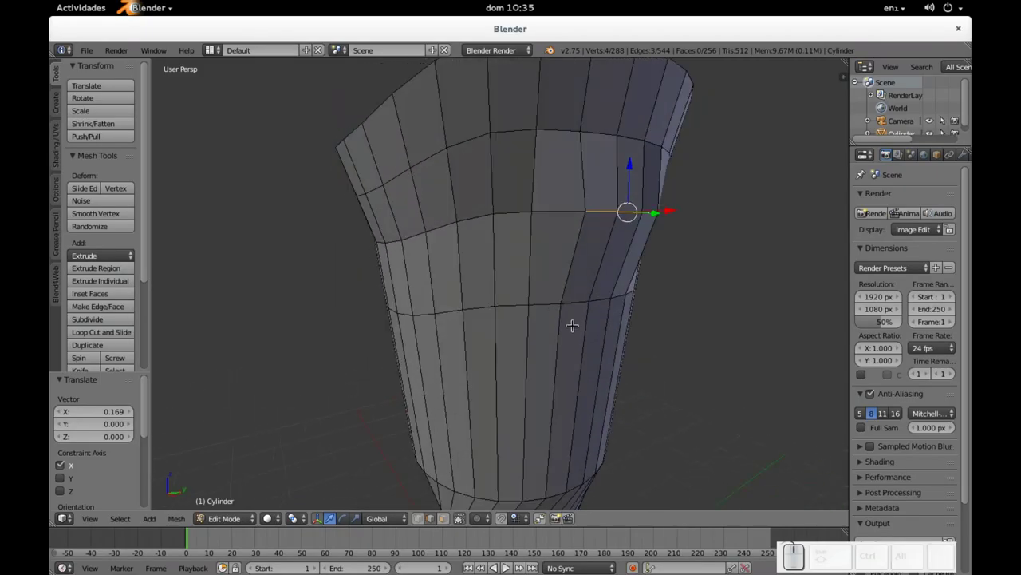
- Add a dense set of extra edge loops around the lower cup section, then check the reference photo
click(446, 520)
key(ctrl+r)
scroll(up, 3)
click(505, 386)
click(506, 387)
key(alt+Tab)
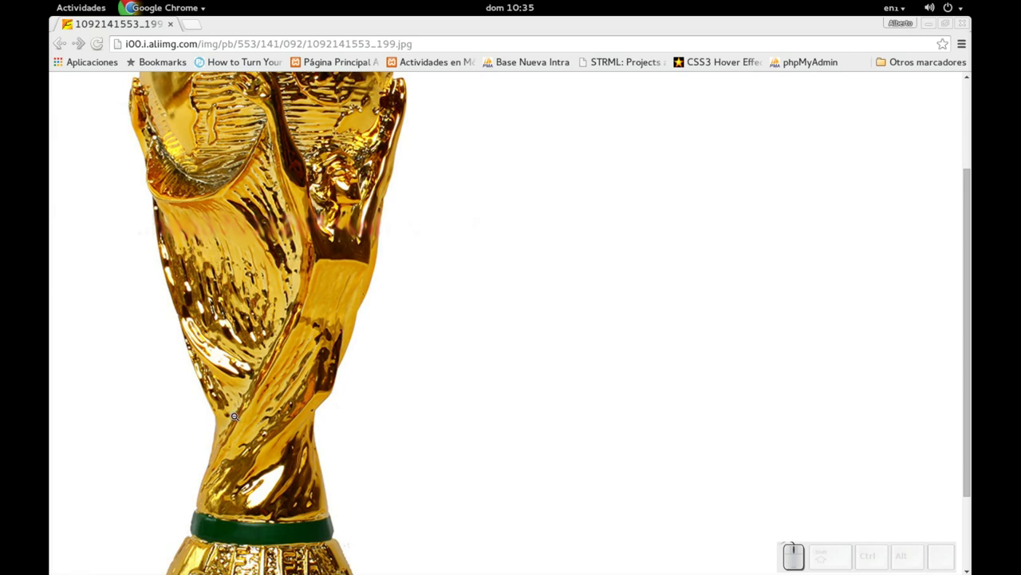
- Begin selecting a vertical strip of faces on the lower cup wall, checking the reference photo
key(alt+Tab)
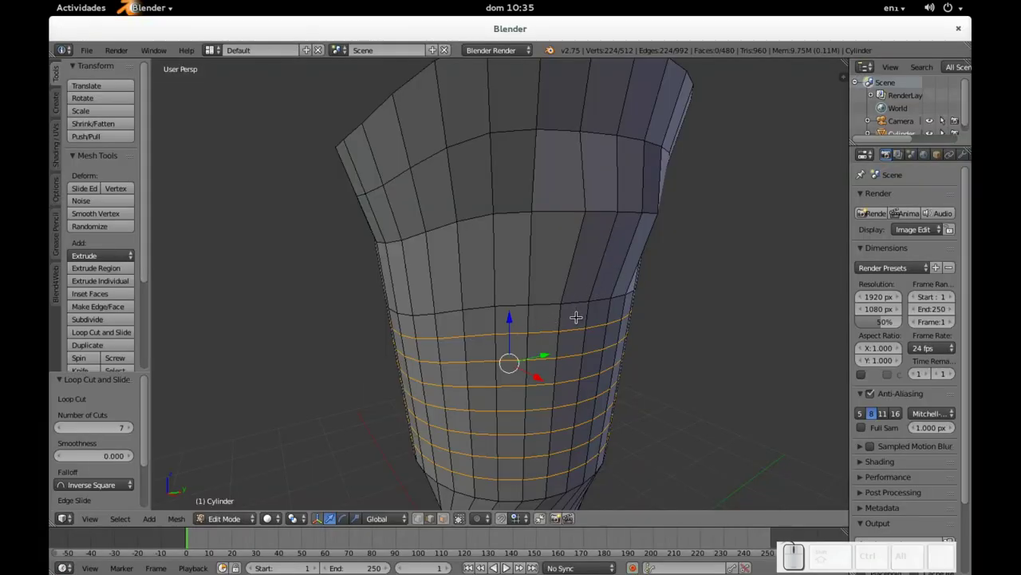
click(448, 518)
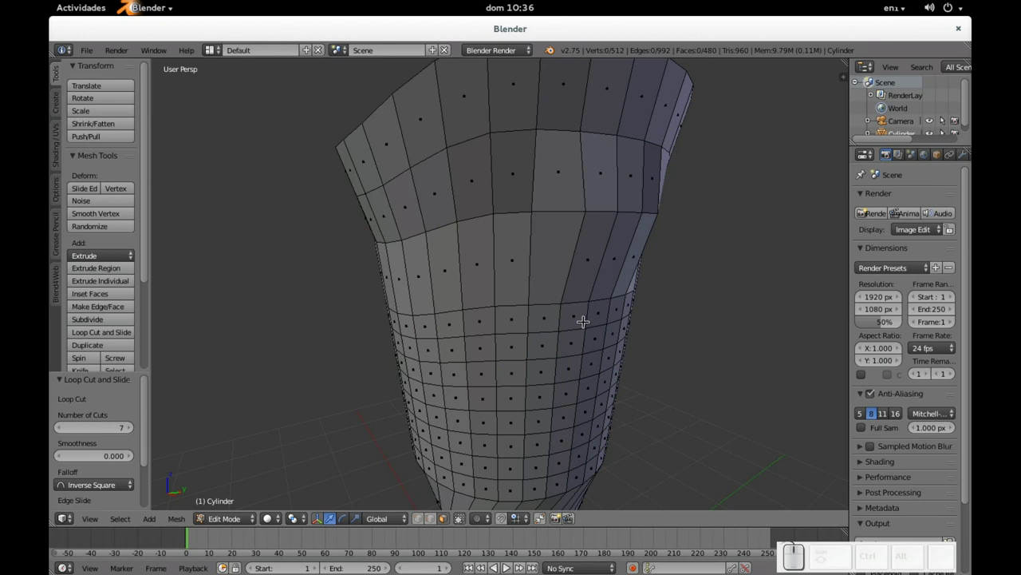
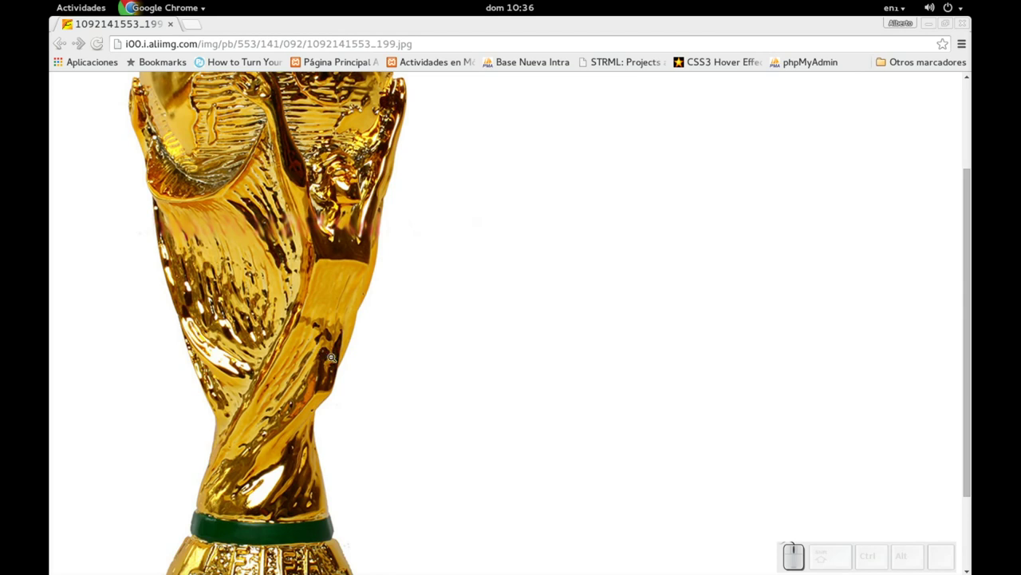
key(alt+Tab)
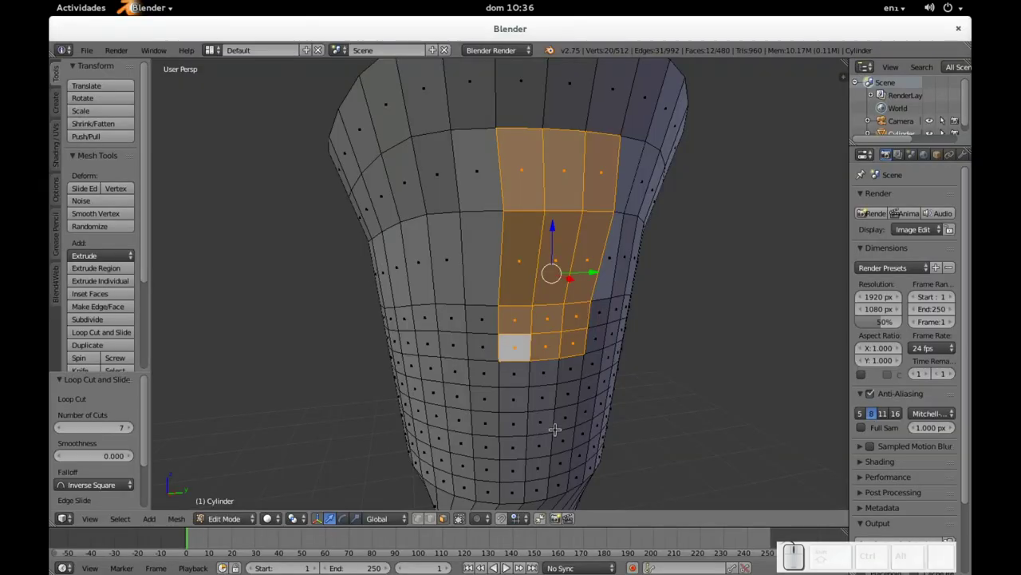
right_click(506, 375)
right_click(543, 368)
right_click(592, 362)
right_click(572, 365)
right_click(588, 361)
key(shift+alt+Tab)
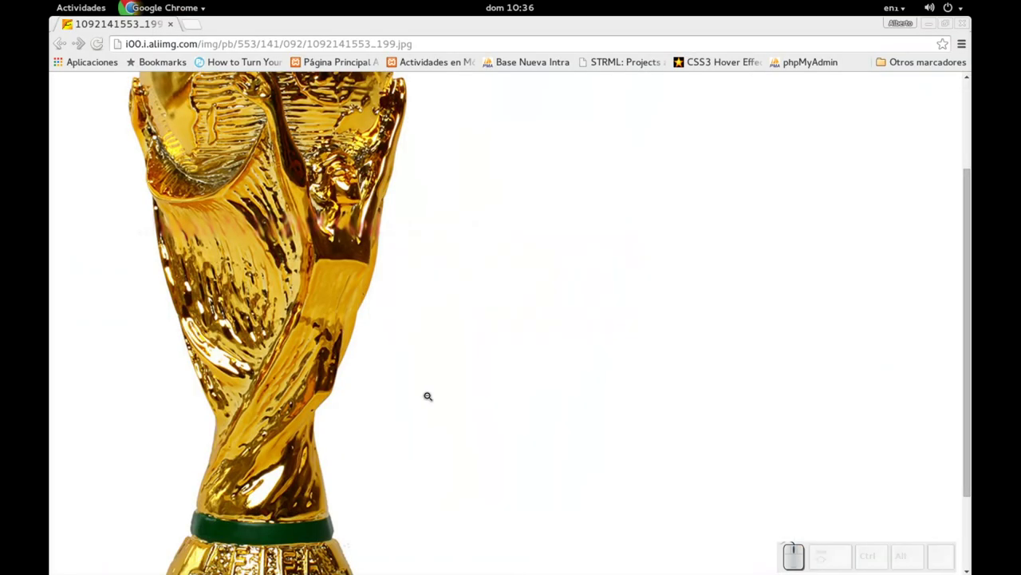
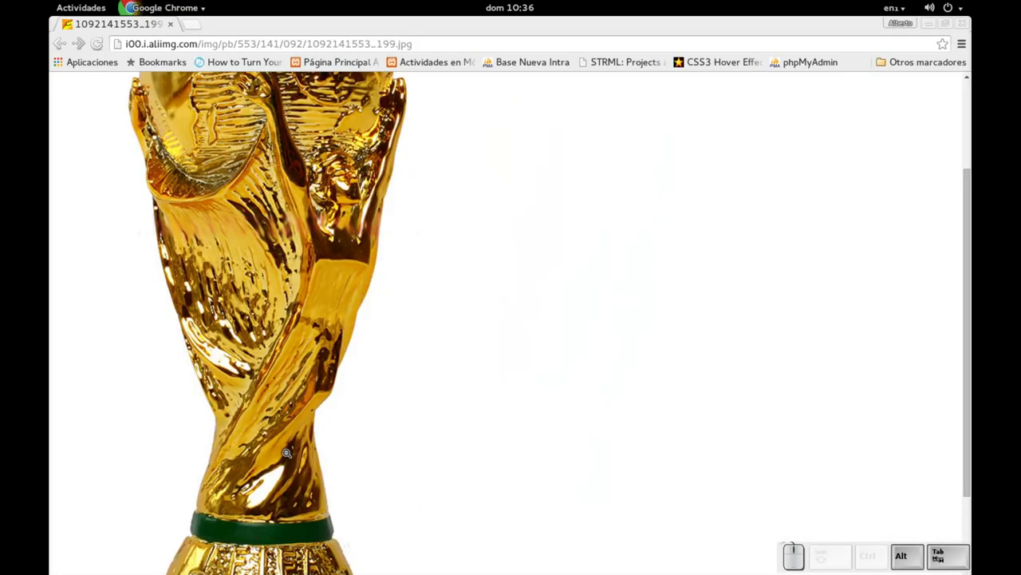
- Extend the selected face strip up the cup wall and orbit to view it
key(alt+Tab)
right_click(595, 222)
right_click(594, 223)
right_click(605, 222)
right_click(634, 226)
right_click(628, 248)
right_click(602, 258)
drag(581, 255, 601, 275)
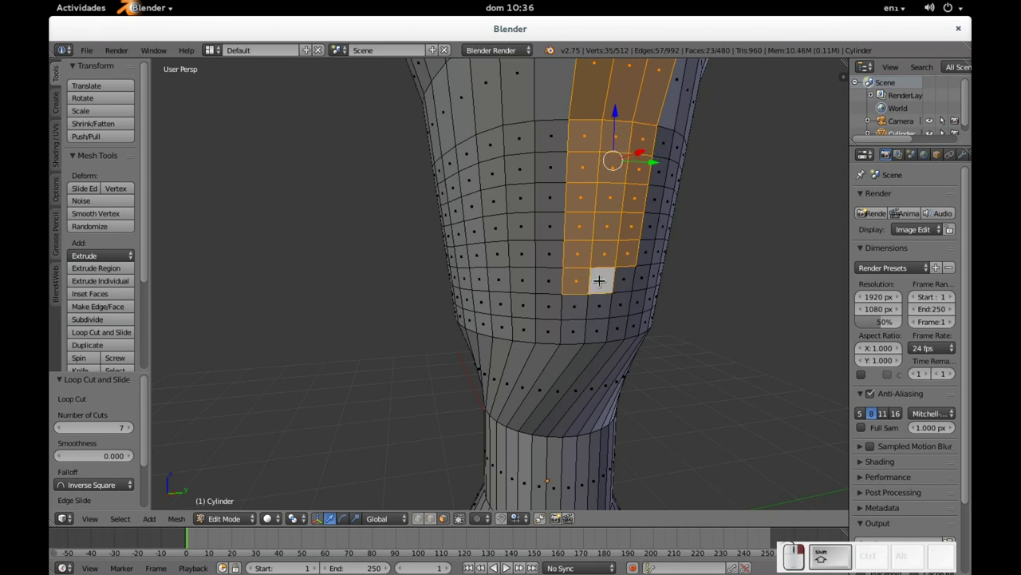
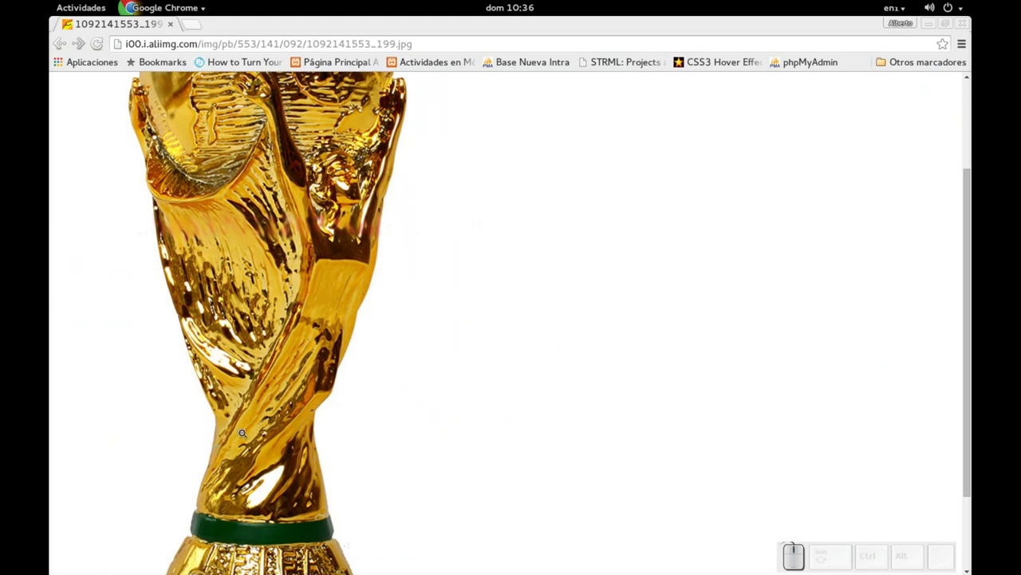
- Frame the view side-on to the selected face strip on the cup wall
key(alt+Tab)
middle_click(396, 359)
scroll(up, 3)
drag(592, 361, 408, 433)
click(431, 521)
scroll(up, 3)
drag(484, 364, 423, 359)
drag(435, 346, 391, 345)
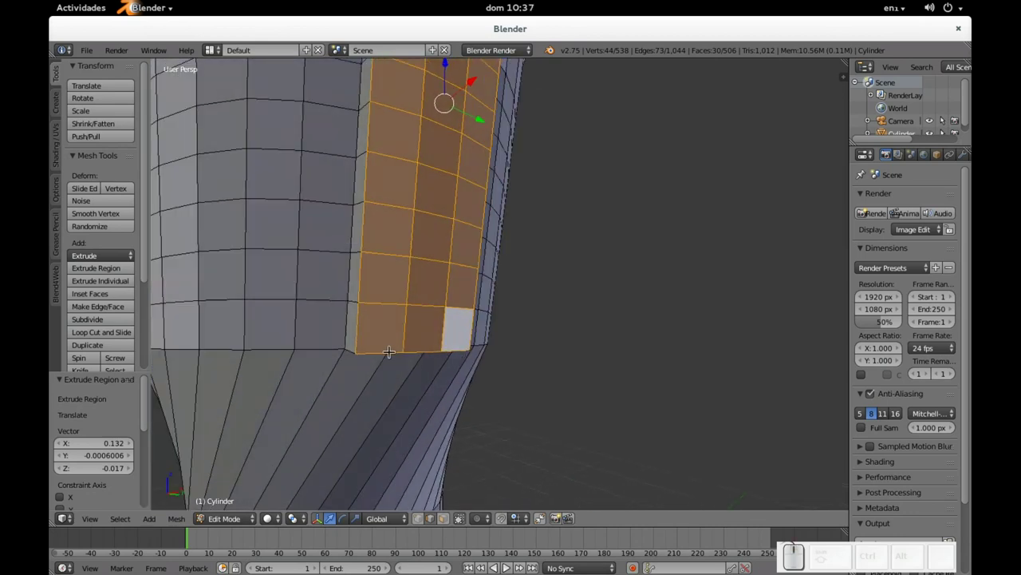
- Extrude the face strip out into a raised band, then deselect and enable proportional editing
key(a)
right_click(387, 347)
drag(371, 353, 535, 362)
key(o)
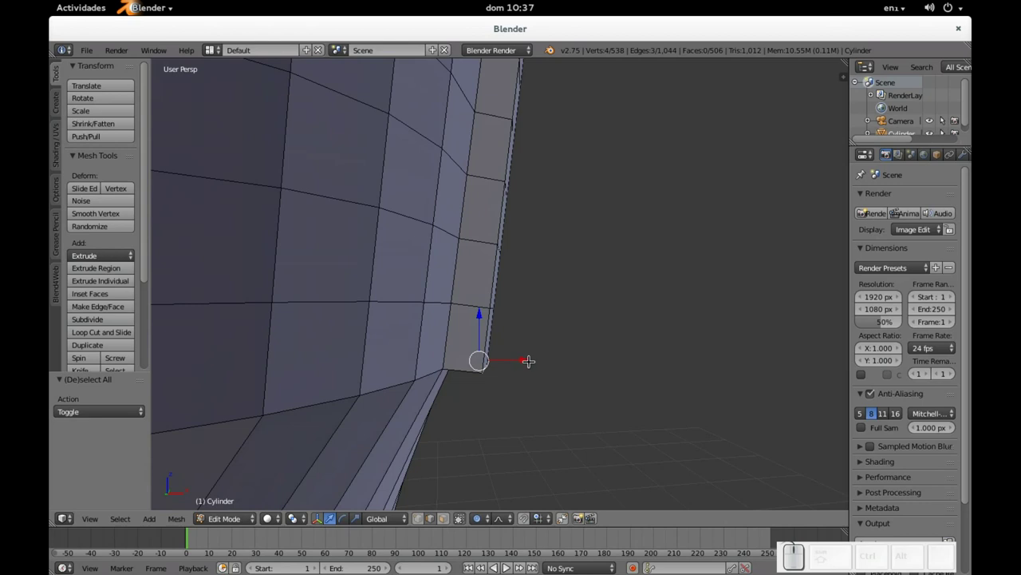
click(528, 355)
scroll(down, 3)
scroll(up, 3)
scroll(up, 3)
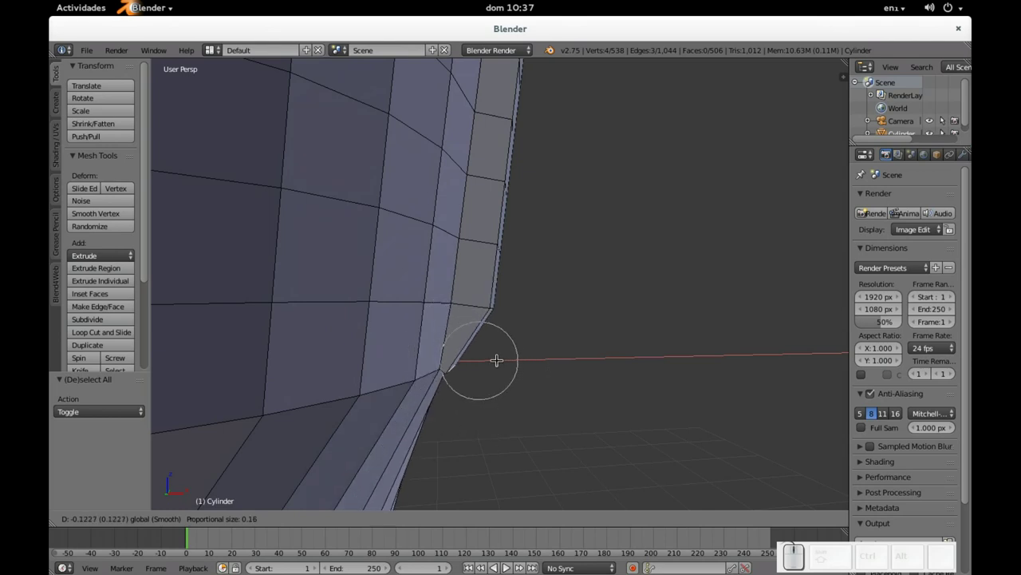
- Pull the band's bottom corner back toward the cup and select its lower-edge vertices
drag(537, 319, 410, 328)
right_click(386, 311)
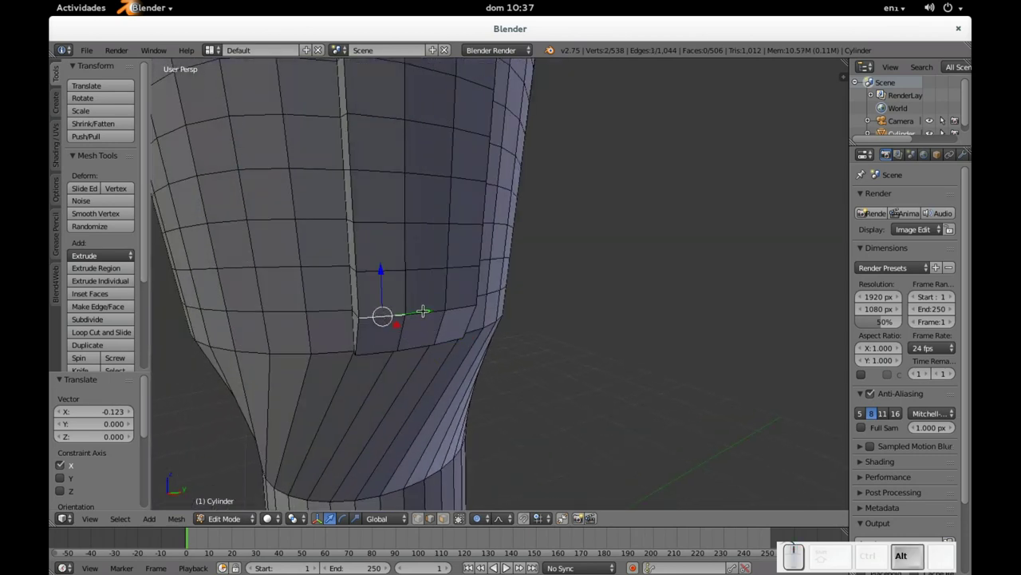
right_click(425, 305)
right_click(467, 298)
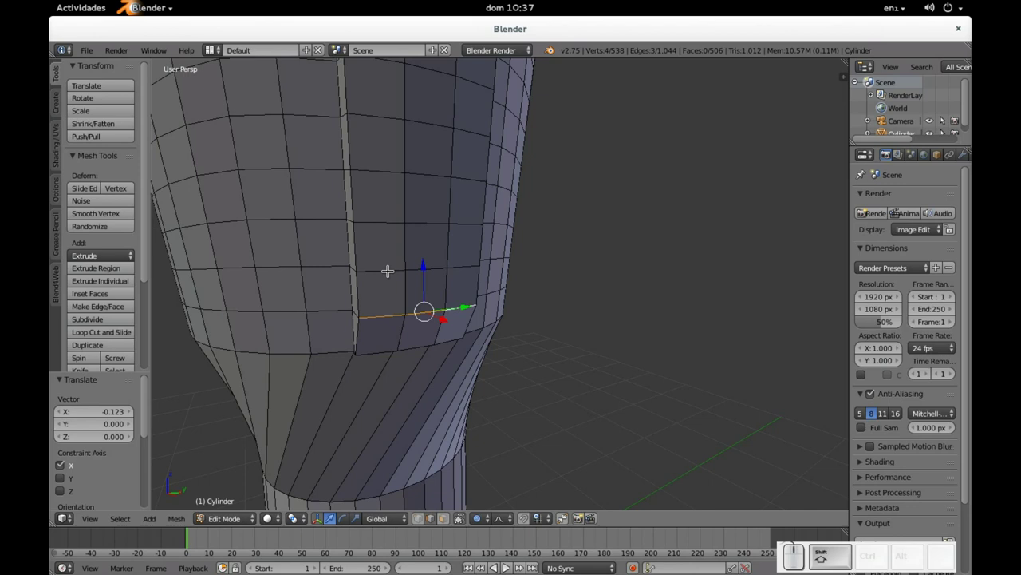
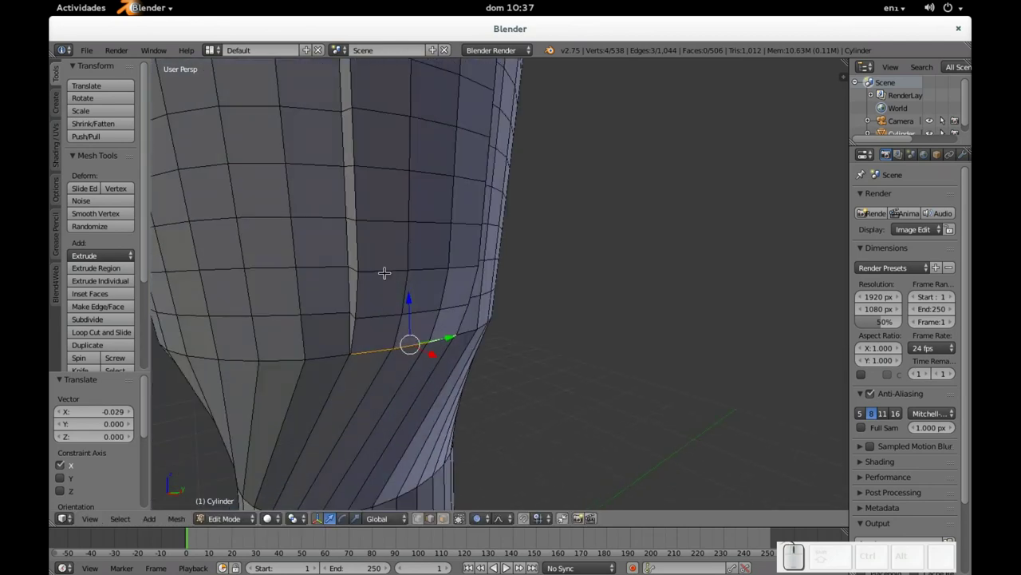
- Move the band's lower-edge vertices along X in against the cup wall
right_click(386, 268)
right_click(429, 266)
right_click(464, 261)
drag(438, 282, 520, 277)
drag(536, 274, 532, 275)
scroll(up, 3)
scroll(down, 3)
scroll(down, 3)
scroll(down, 3)
scroll(down, 3)
scroll(up, 3)
scroll(down, 3)
- Select the vertices along the band's upper edge and press them in against the cup
right_click(510, 210)
key(a)
right_click(388, 236)
middle_click(420, 232)
key(ctrl+z)
right_click(389, 232)
right_click(423, 226)
right_click(472, 221)
drag(443, 240, 512, 238)
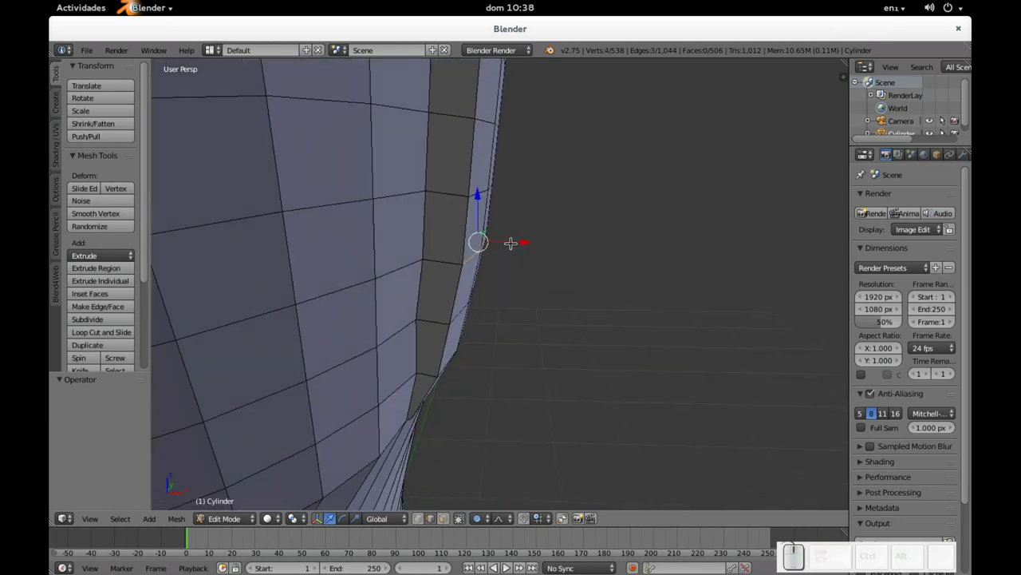
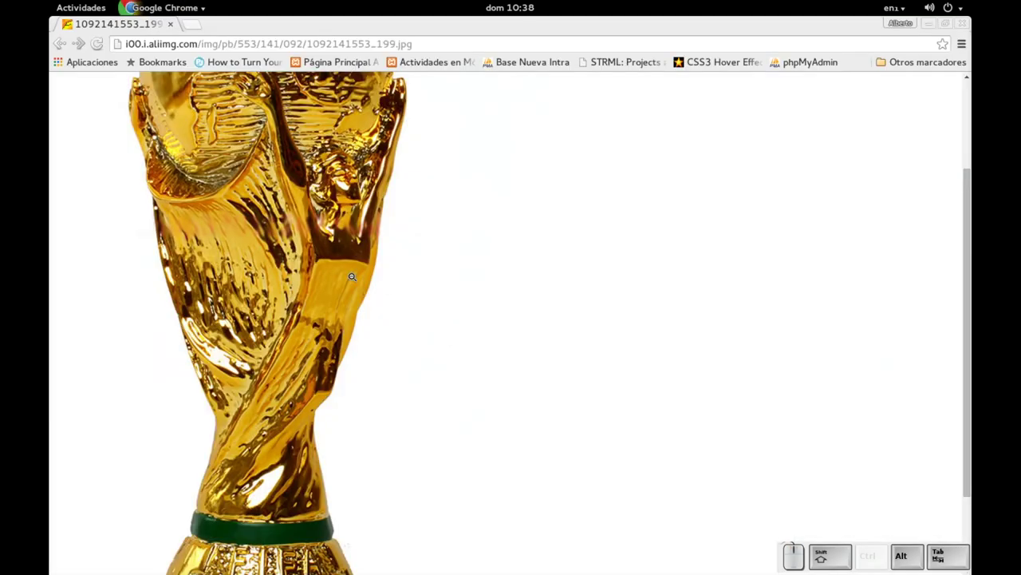
- Check the reference photo and prepare to cut a vertical edge loop beside the band
key(alt+Tab)
click(378, 211)
scroll(down, 3)
click(420, 293)
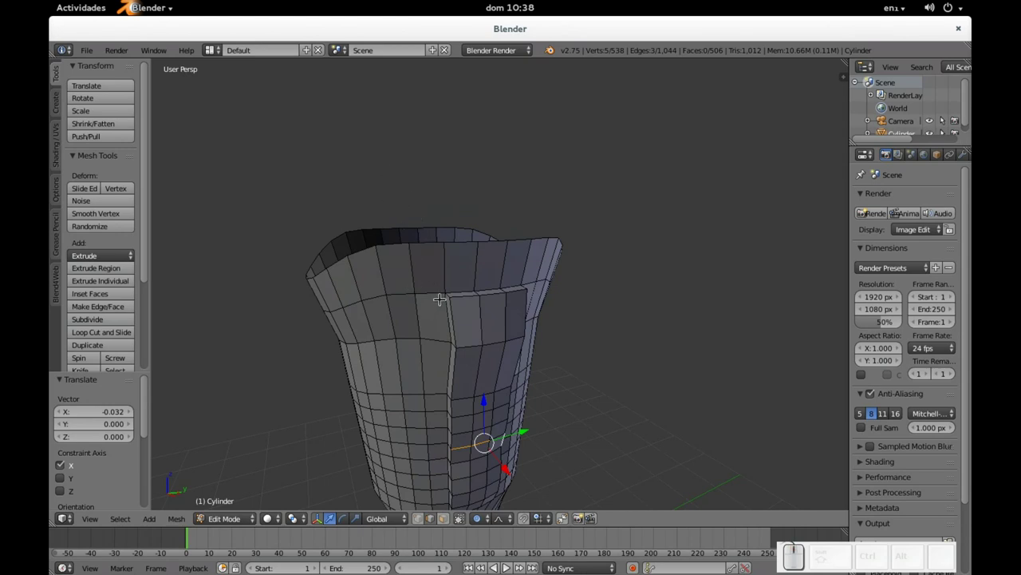
scroll(up, 3)
scroll(down, 3)
key(alt+Tab)
key(alt+Tab)
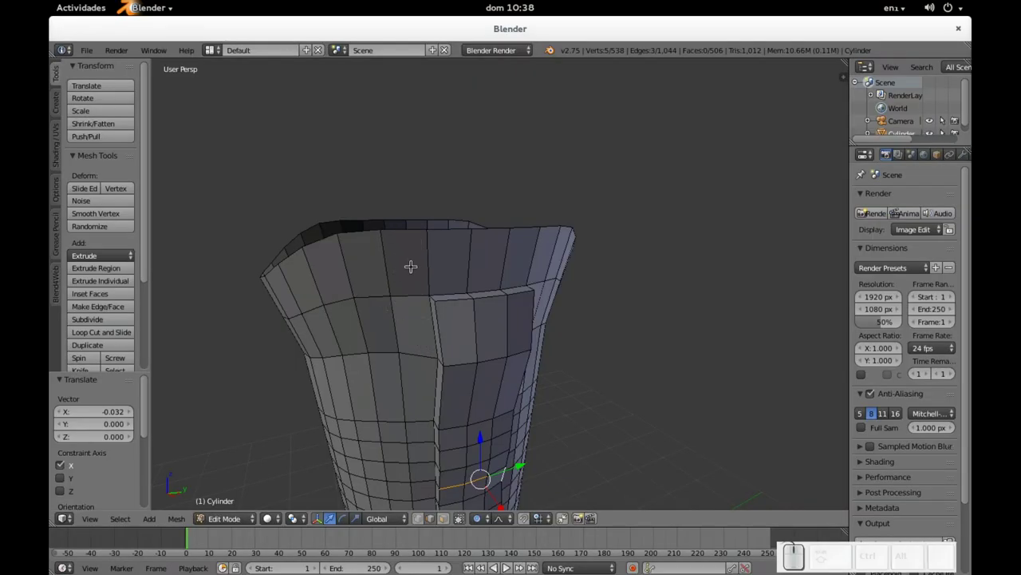
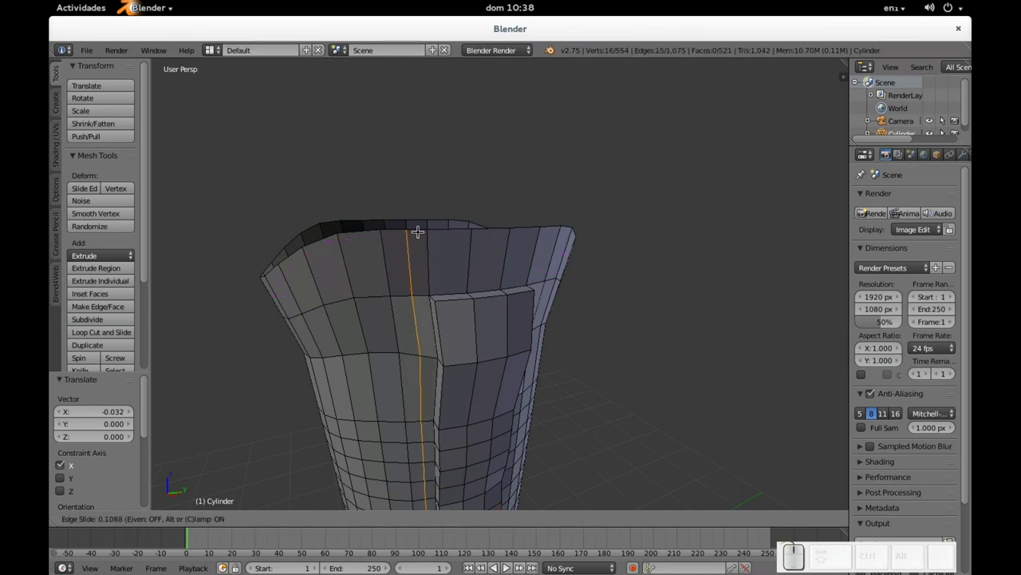
- Cut two closely spaced vertical edge loops beside the raised band to form a narrow strip
click(423, 226)
drag(491, 227, 490, 225)
key(ctrl+r)
click(508, 227)
click(501, 225)
drag(466, 245, 476, 251)
scroll(up, 3)
scroll(down, 3)
click(400, 325)
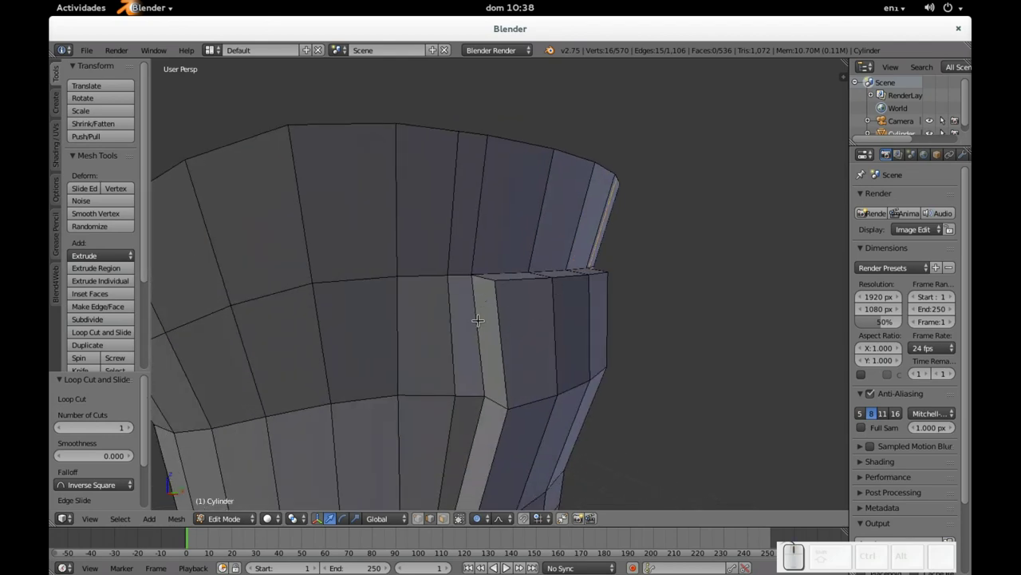
- Compare the narrow strip with the trophy reference photo and switch to face select mode
key(alt+Tab)
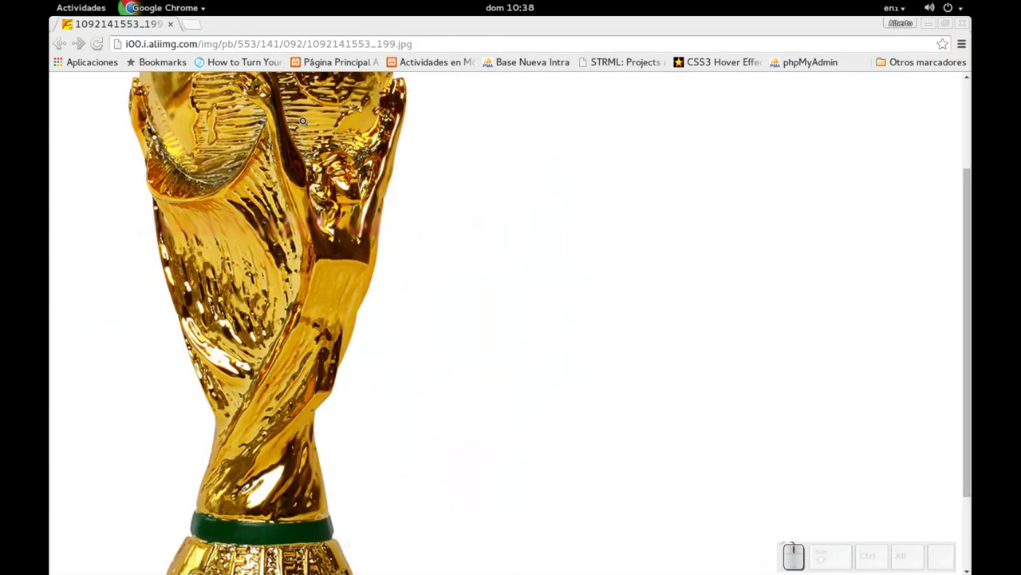
key(alt+Tab)
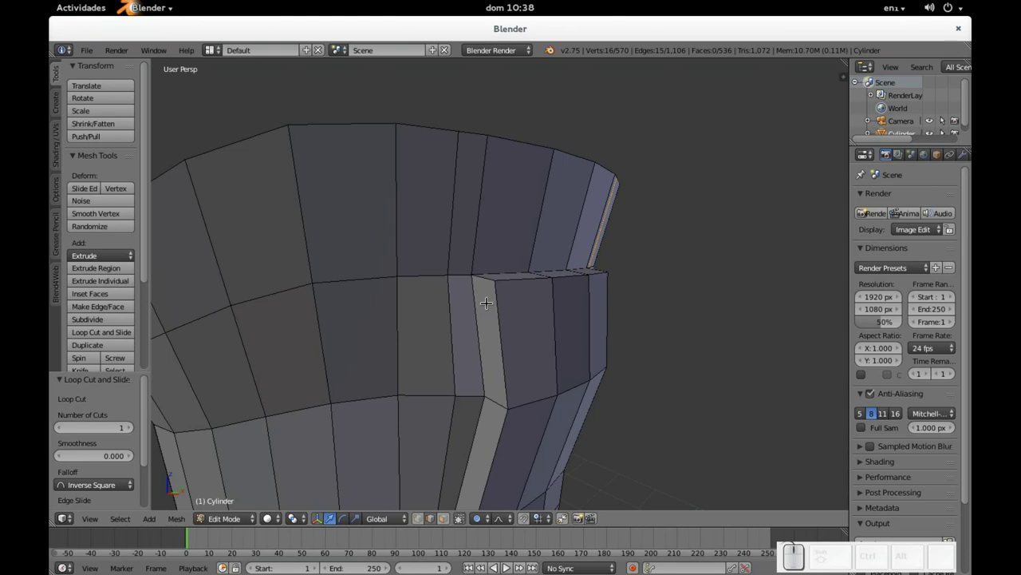
key(alt+Tab)
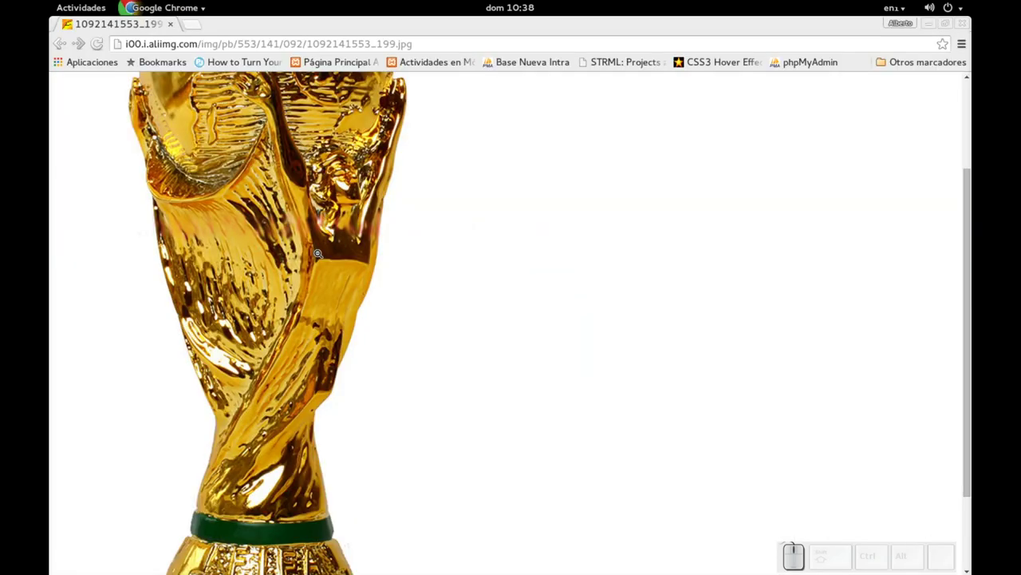
key(alt+Tab)
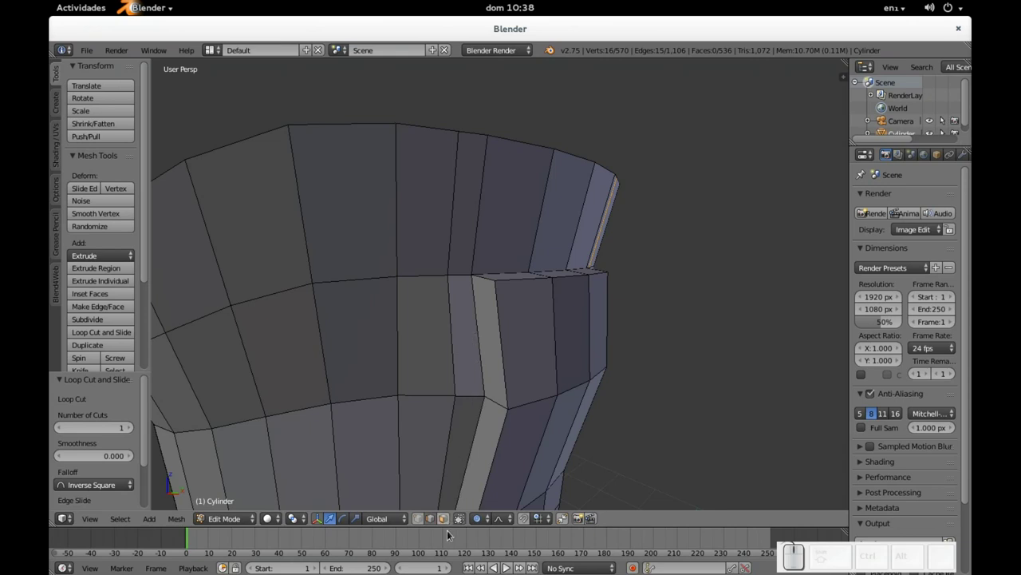
click(447, 520)
- Select the narrow strip's faces and start extruding them outward from the cup wall
right_click(468, 345)
right_click(468, 212)
drag(576, 211, 430, 232)
right_click(430, 227)
right_click(435, 299)
drag(384, 303, 511, 336)
key(e)
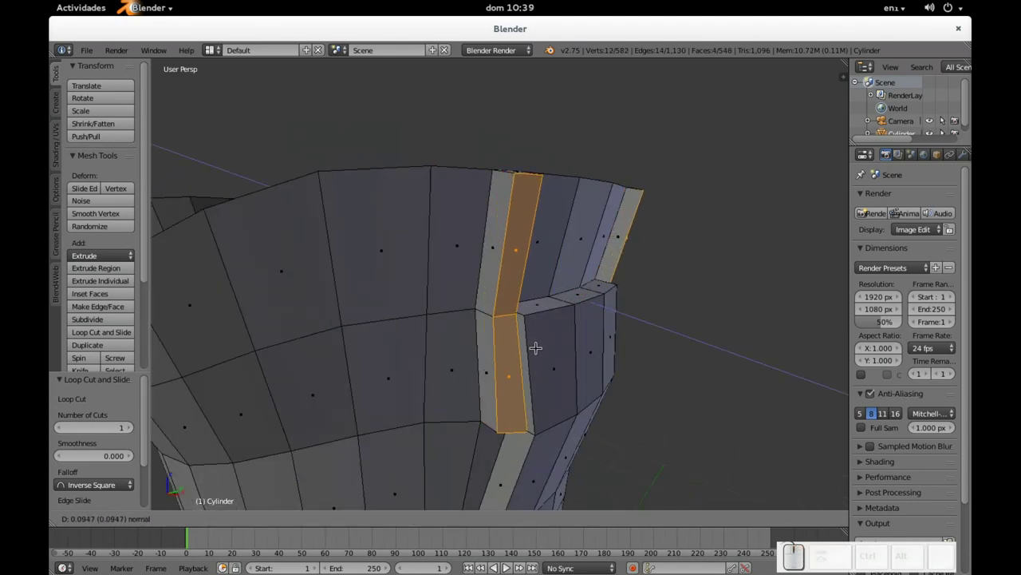
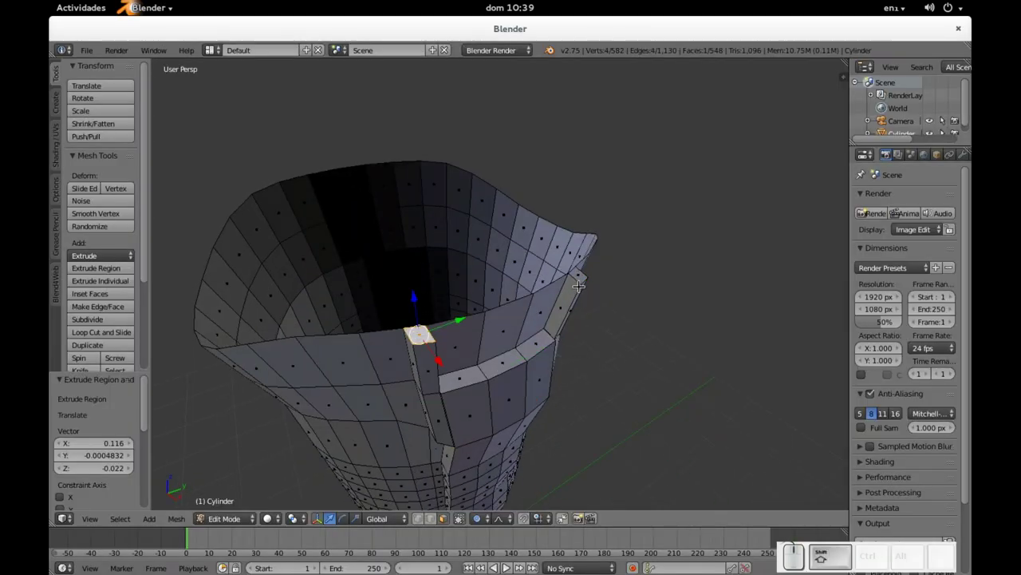
- Select rim faces and extrude them upward into two thin prongs above the cup
right_click(582, 268)
drag(556, 292, 529, 256)
scroll(down, 3)
drag(492, 285, 520, 298)
key(e)
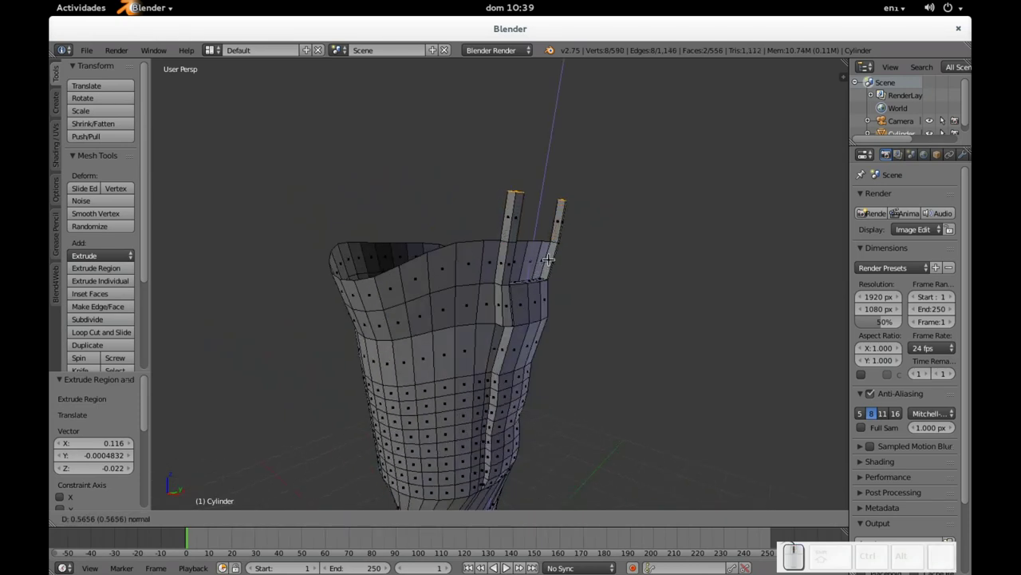
click(554, 246)
drag(570, 238, 509, 238)
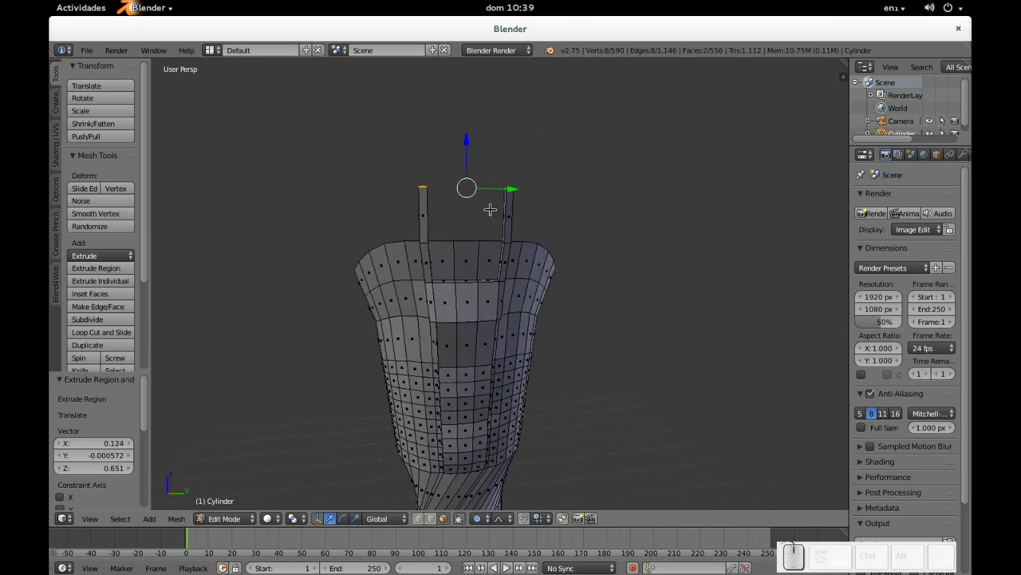
- Scale the prong tips along Y with proportional editing to adjust their spread
key(s)
key(y)
scroll(down, 3)
scroll(down, 3)
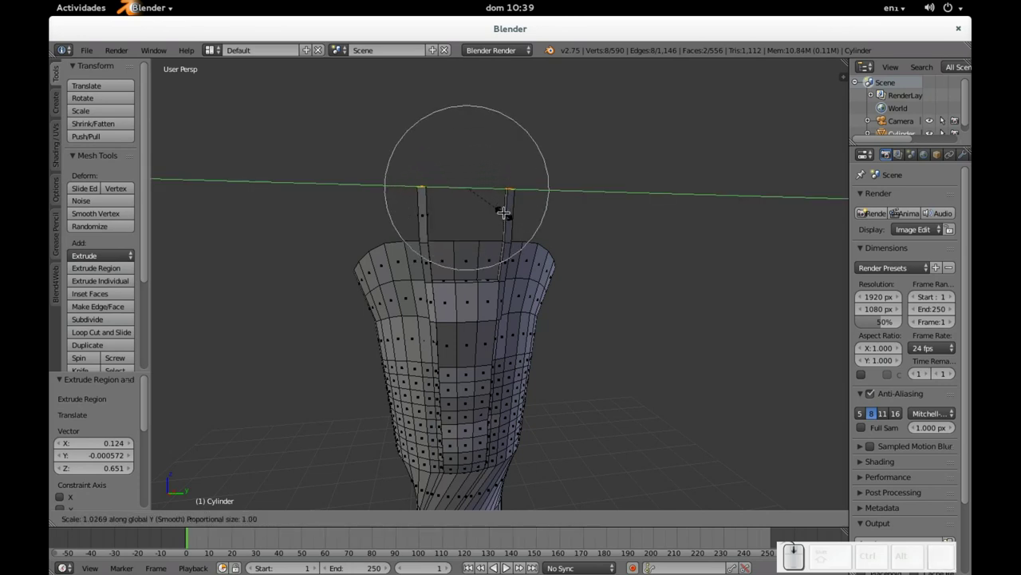
scroll(down, 3)
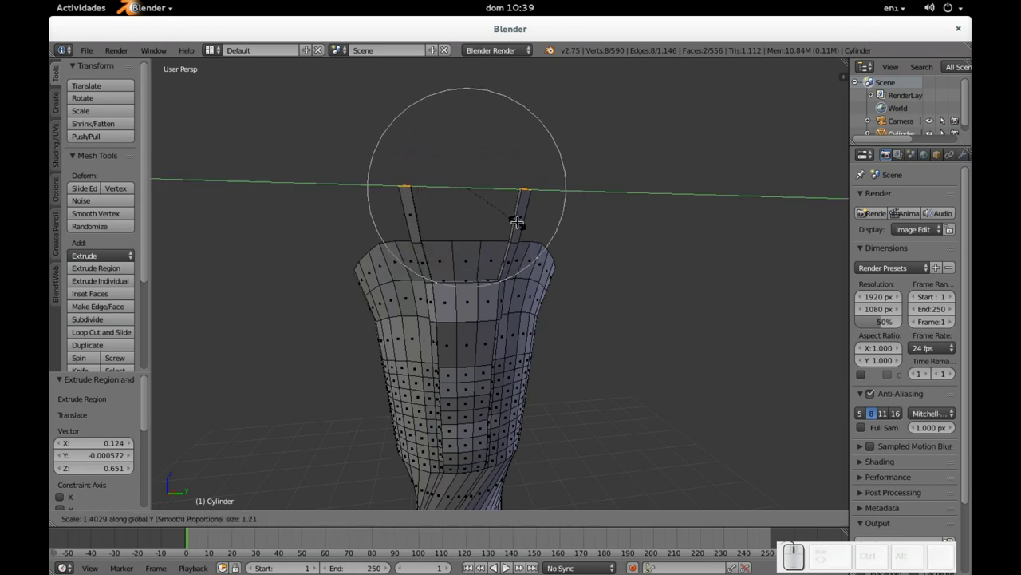
scroll(down, 3)
scroll(down, 3)
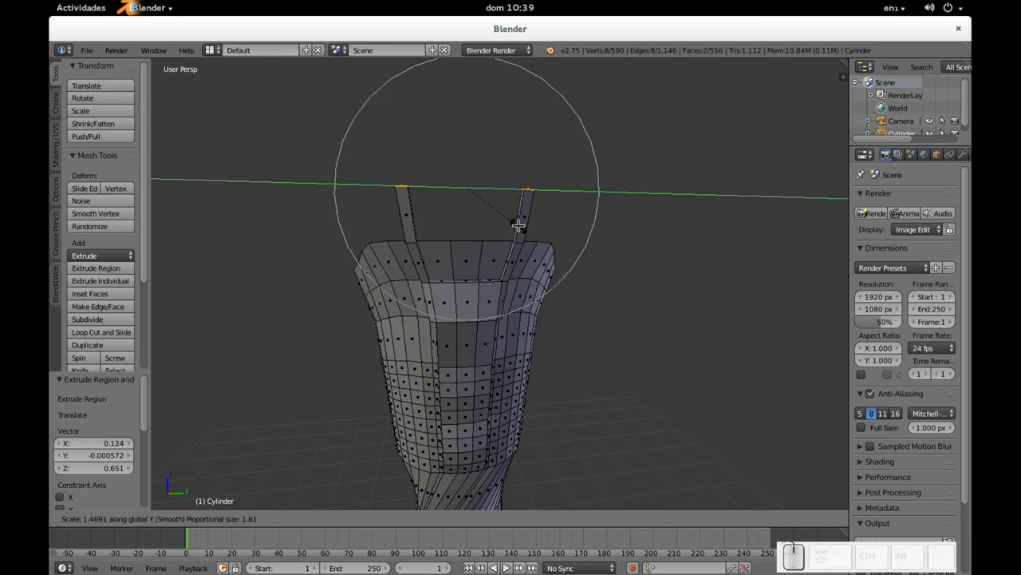
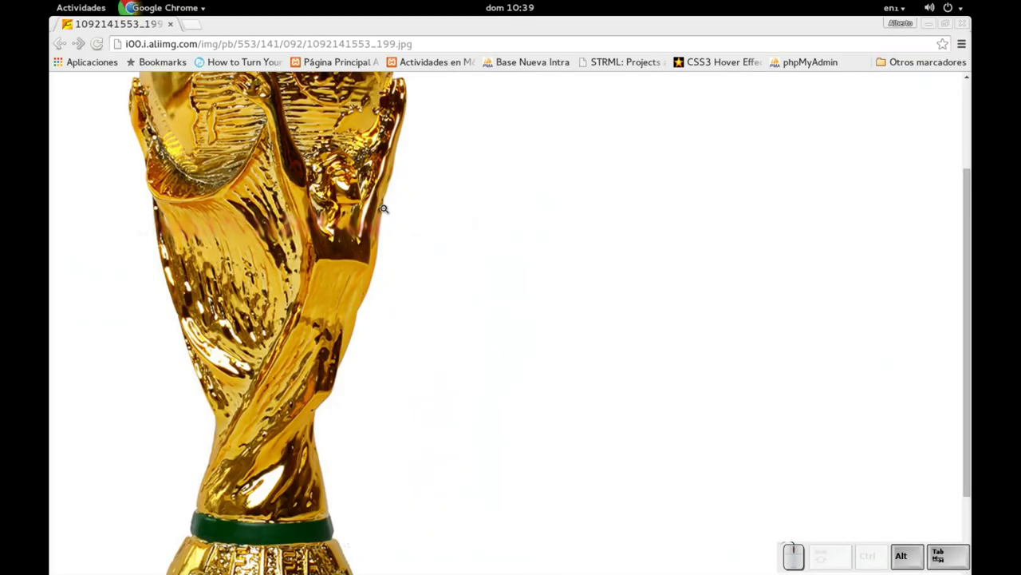
key(alt+Tab)
click(471, 99)
key(ctrl+z)
key(o)
- Inspect the prongs from around the cup and deselect everything
drag(469, 94, 384, 133)
drag(384, 132, 496, 168)
scroll(up, 3)
scroll(down, 3)
scroll(up, 3)
drag(531, 189, 528, 242)
key(a)
scroll(down, 3)
drag(579, 272, 510, 318)
scroll(up, 3)
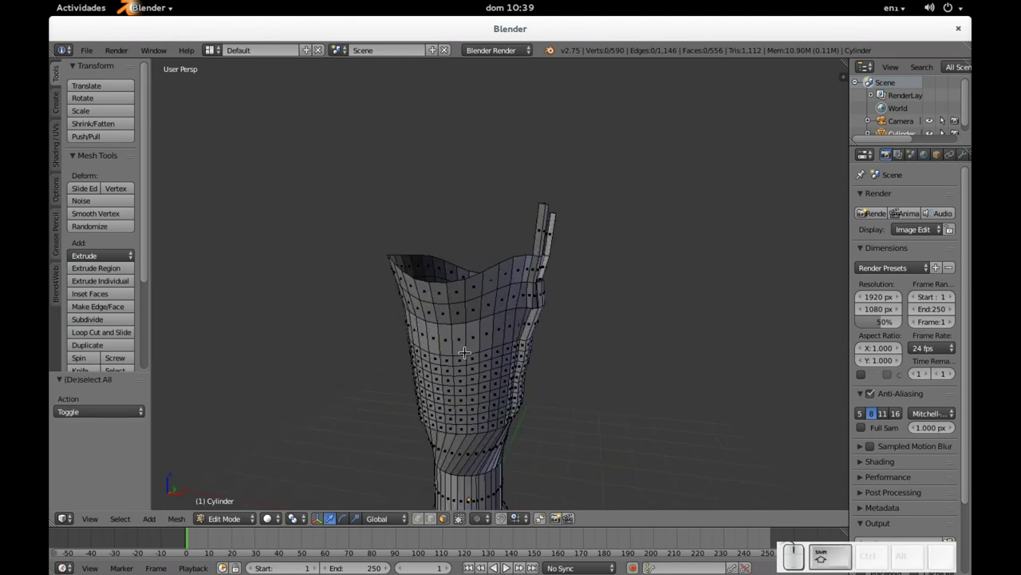
key(shift+alt+Tab)
- Add a UV sphere for the globe and raise it onto the cup
key(alt+Tab)
key(shift+a)
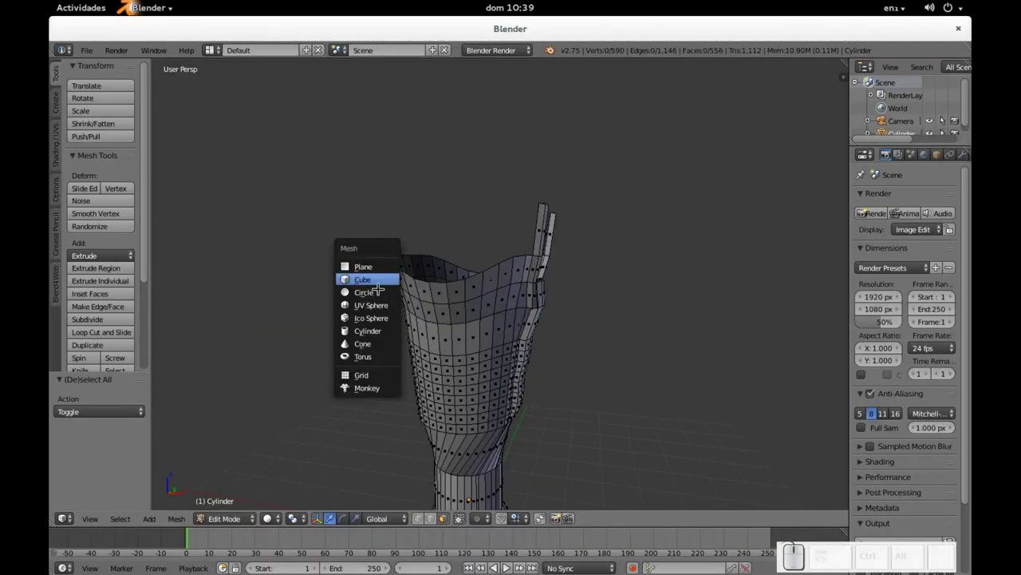
click(374, 304)
scroll(down, 3)
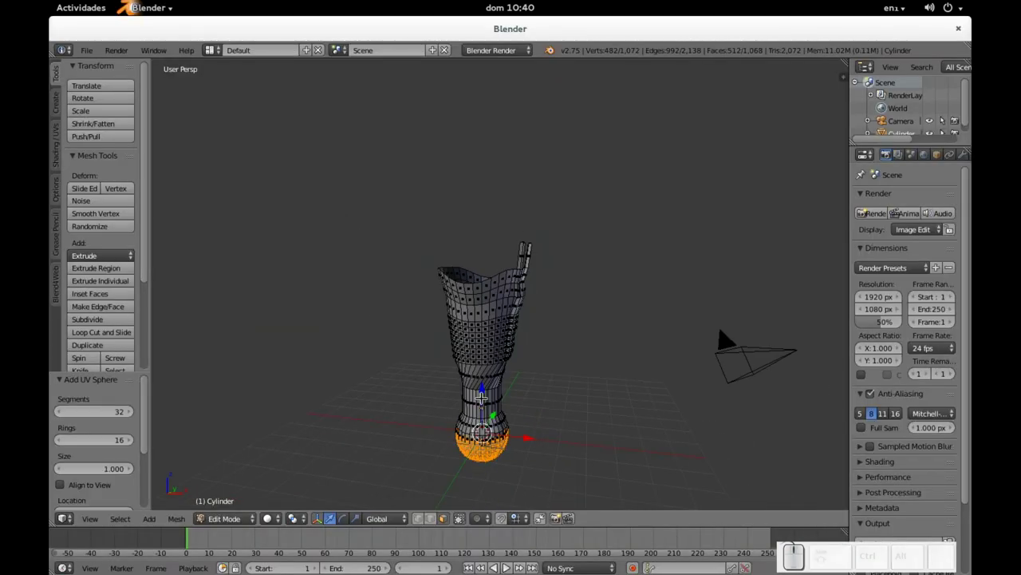
drag(484, 387, 531, 210)
- Enlarge the globe to fill the cup and switch to wireframe to see through it
key(s)
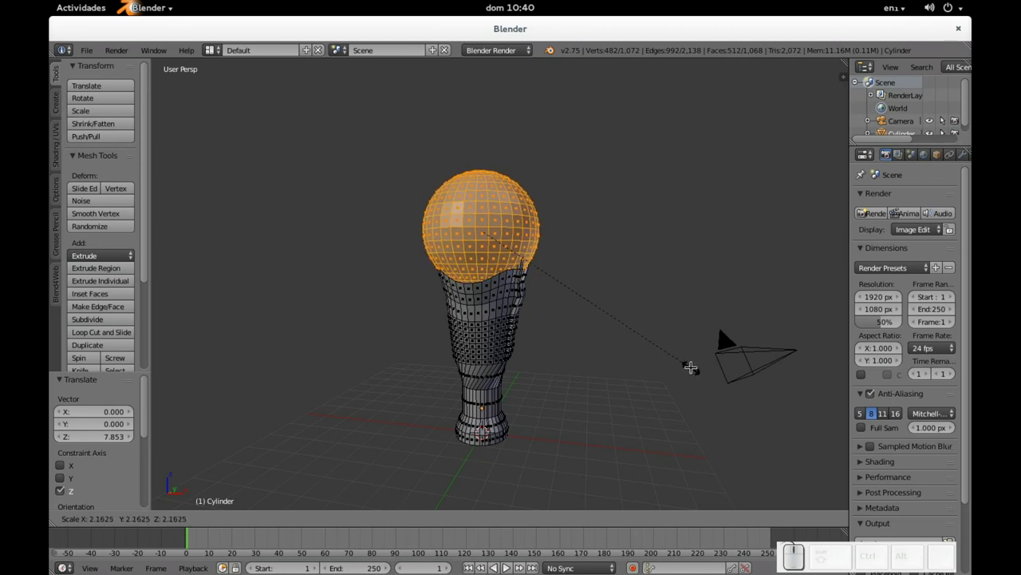
click(687, 361)
scroll(down, 3)
drag(583, 284, 488, 297)
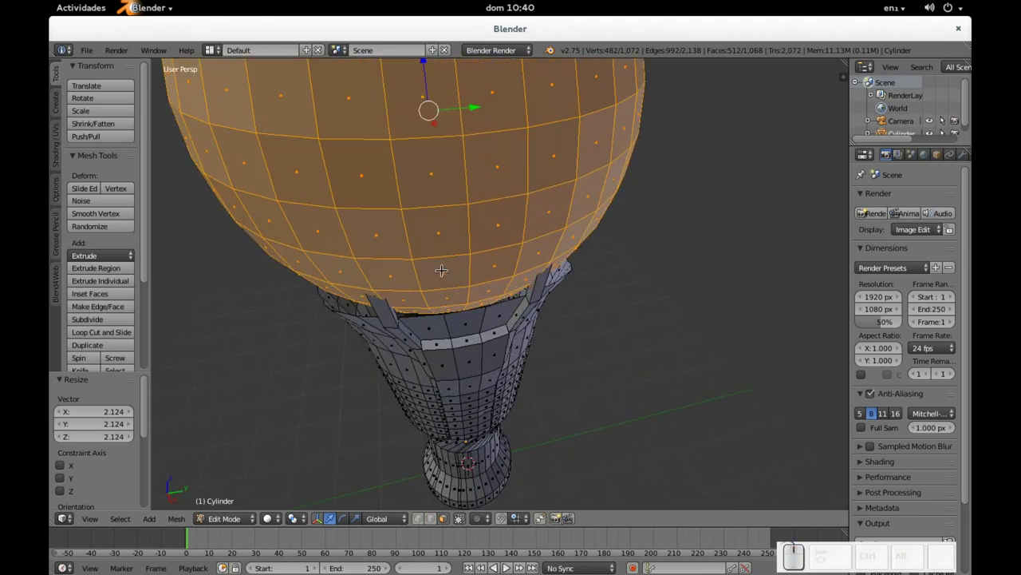
key(z)
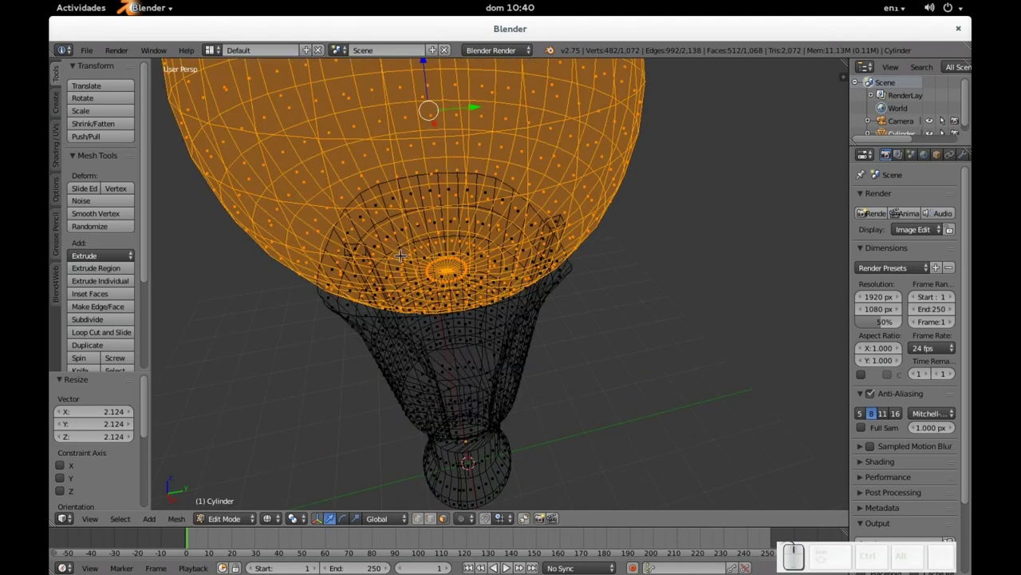
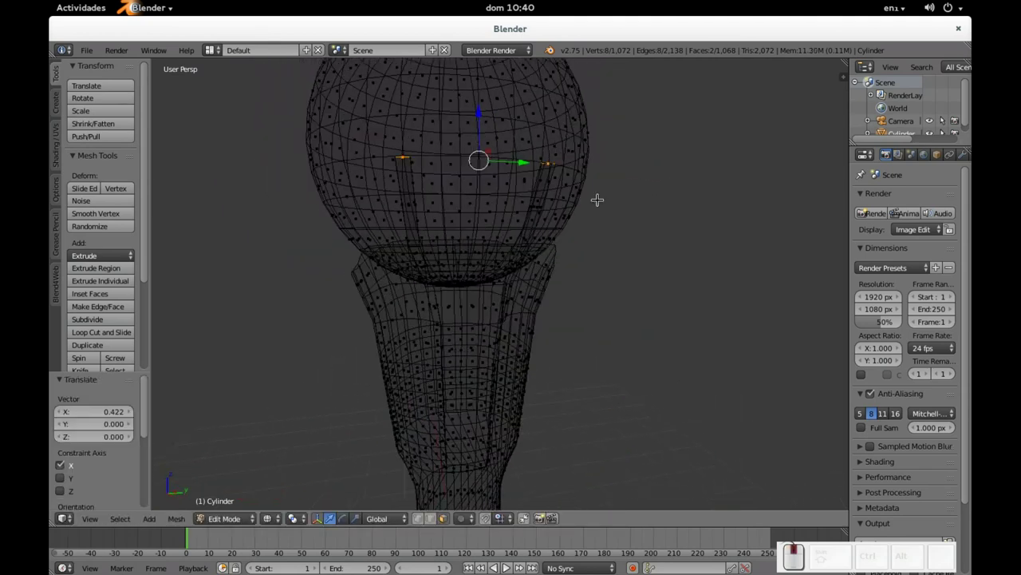
- Return to solid view and pull a prong tip inward along X toward the globe
scroll(up, 3)
key(z)
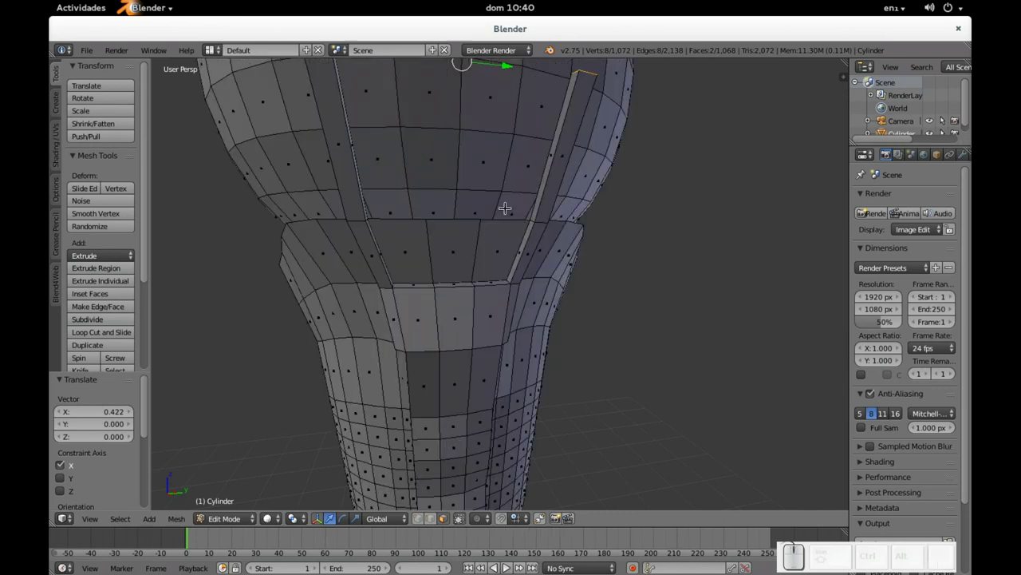
scroll(down, 3)
drag(471, 211, 658, 189)
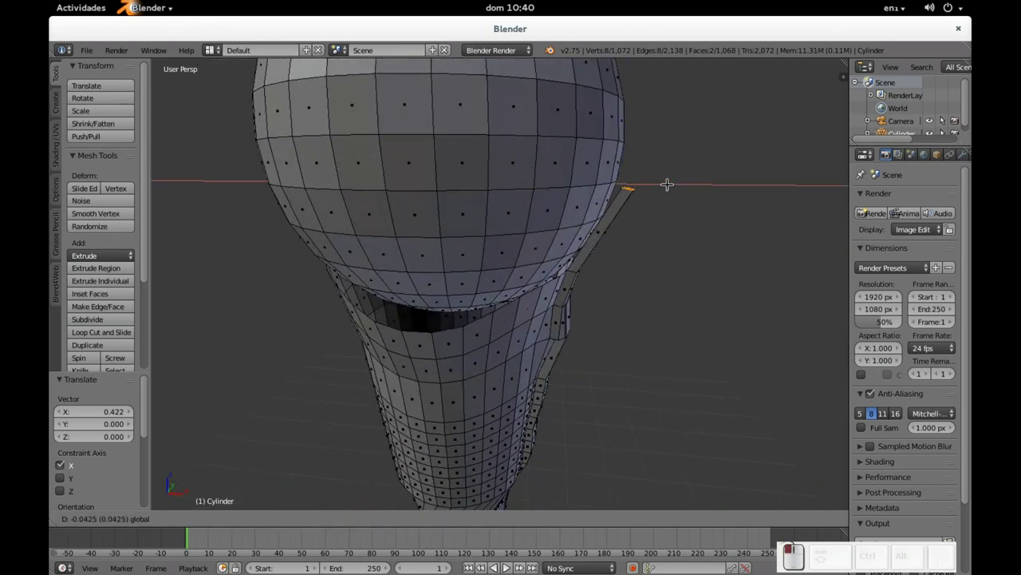
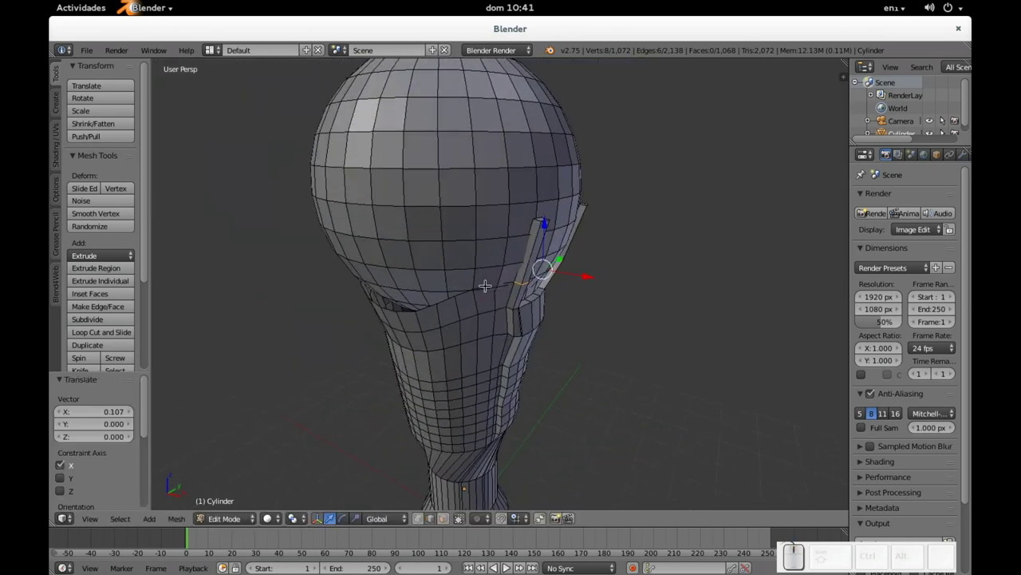
- Select cup rim edges between the prongs and raise them in height
middle_click(498, 286)
key(alt+Tab)
key(alt+Tab)
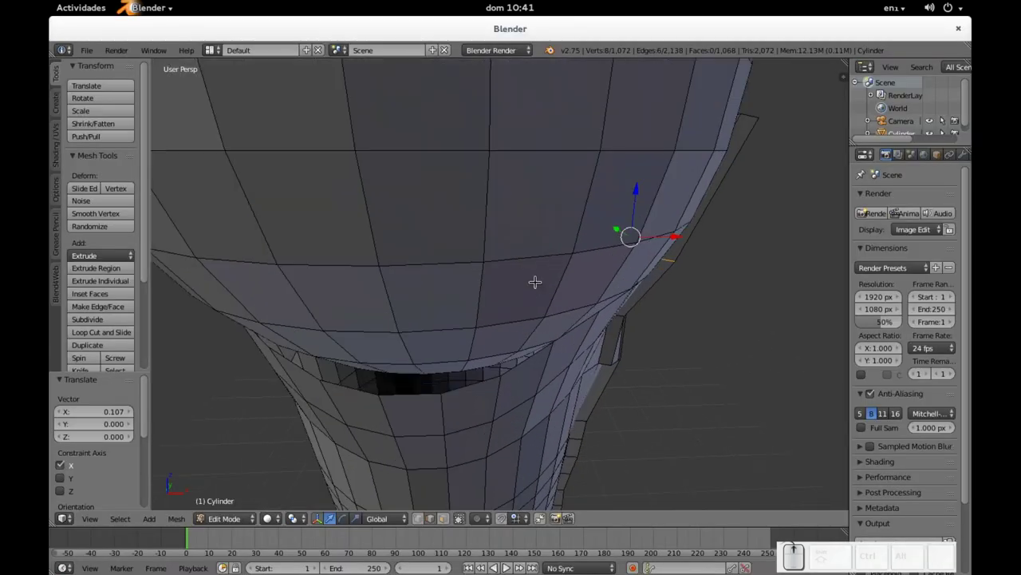
drag(537, 267, 537, 270)
key(a)
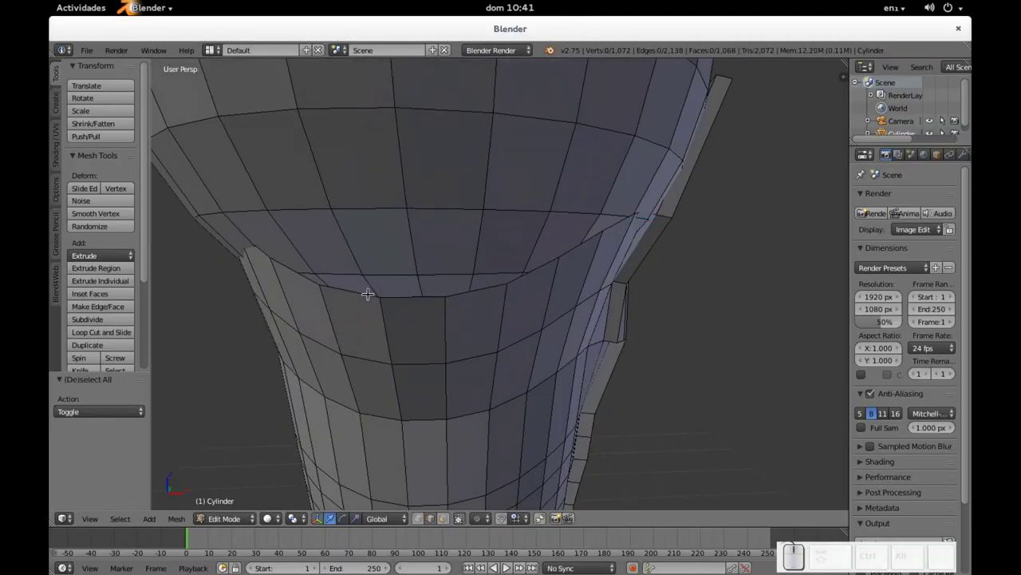
right_click(413, 292)
middle_click(585, 279)
drag(670, 260, 508, 269)
right_click(577, 276)
drag(436, 309, 485, 310)
key(o)
drag(430, 228, 436, 224)
- Select further rim edges between the prongs, move them up, then lower one slightly
scroll(up, 3)
scroll(up, 3)
scroll(up, 3)
drag(420, 256, 459, 298)
right_click(486, 316)
right_click(369, 319)
drag(615, 280, 426, 305)
right_click(506, 289)
right_click(580, 294)
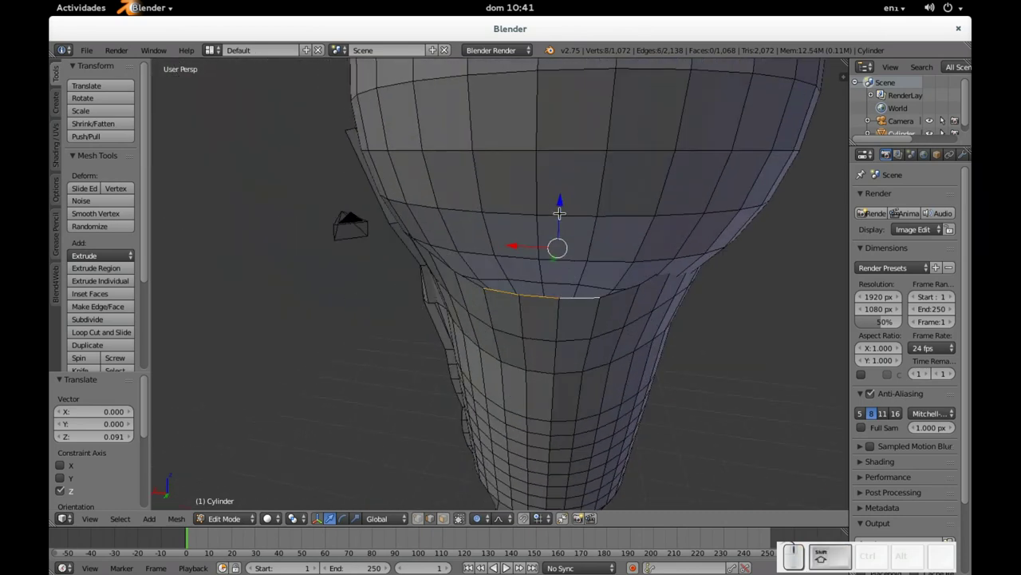
drag(558, 197, 533, 204)
drag(545, 206, 737, 207)
key(ctrl+z)
key(o)
drag(424, 203, 325, 232)
drag(330, 233, 544, 260)
- Adjust the rim edges beside each prong downward and confirm their new heights
right_click(560, 275)
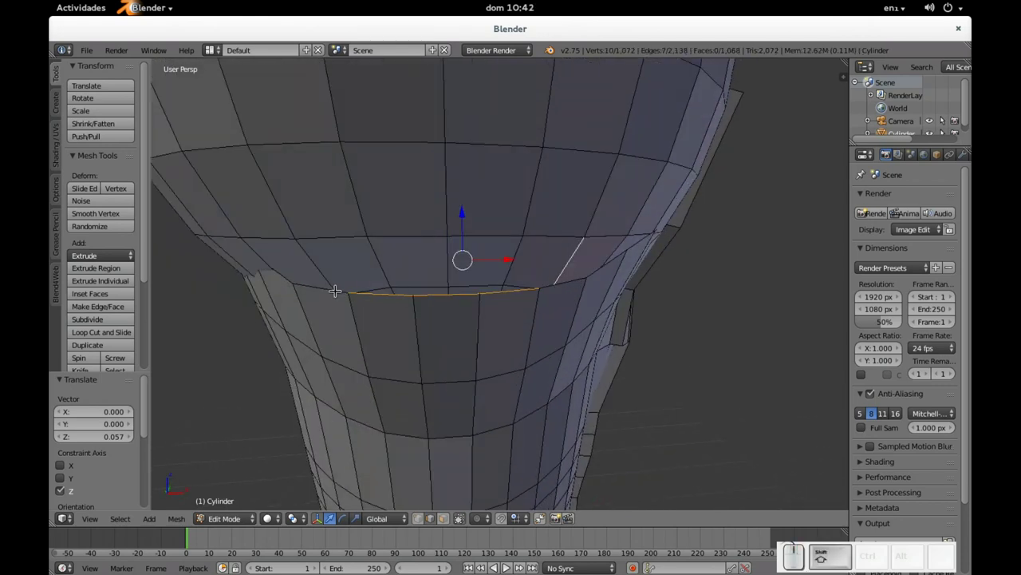
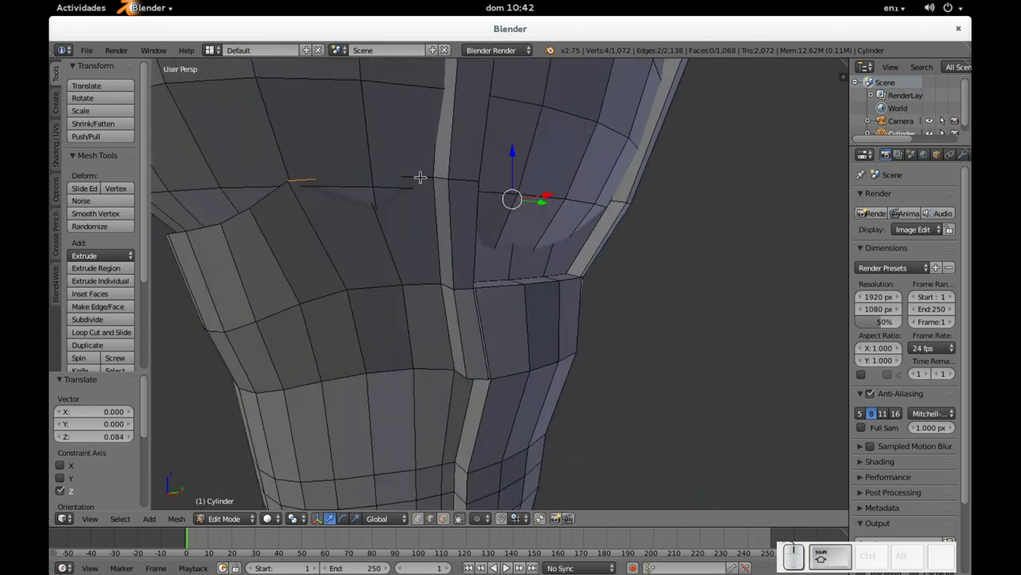
right_click(408, 167)
drag(505, 149, 544, 155)
drag(615, 145, 543, 188)
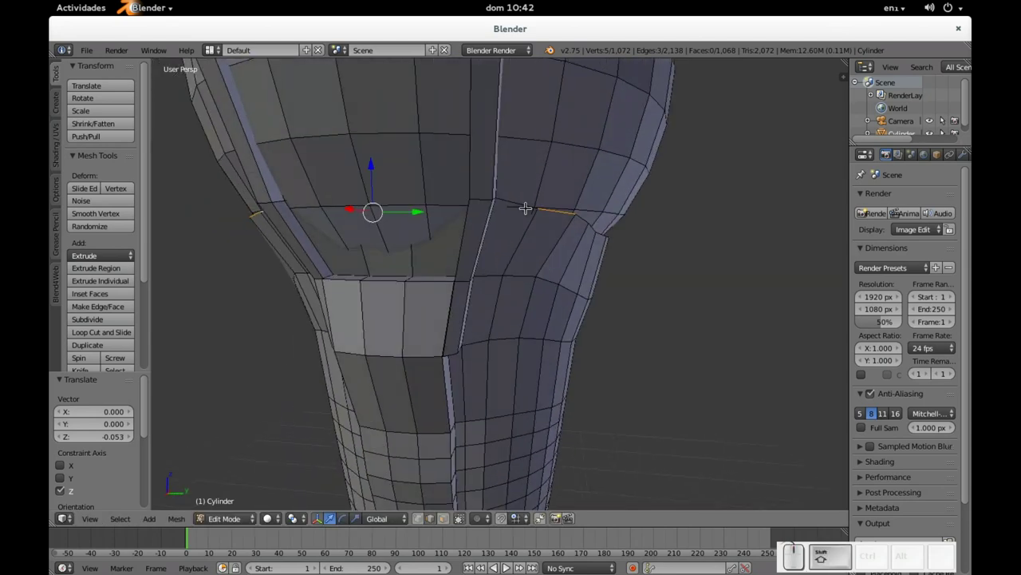
right_click(521, 198)
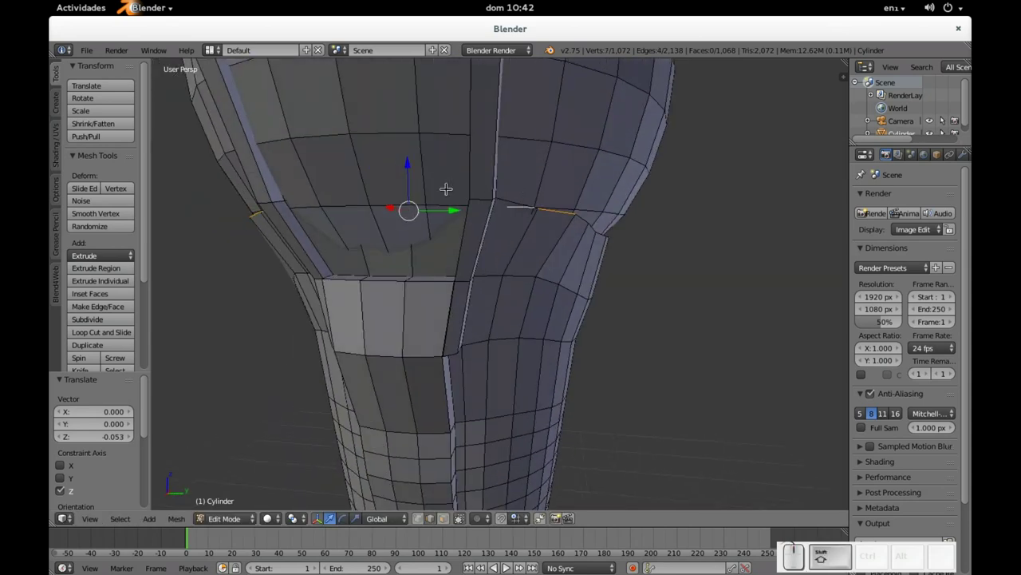
drag(411, 162, 411, 166)
key(ctrl+z)
key(ctrl+z)
click(379, 207)
key(ctrl+z)
click(603, 154)
- Select another rim edge and pull back to review the whole trophy top
middle_click(461, 176)
right_click(398, 172)
drag(395, 175, 452, 176)
scroll(down, 3)
drag(430, 182, 413, 204)
middle_click(428, 207)
scroll(down, 3)
middle_click(577, 249)
scroll(down, 3)
scroll(up, 3)
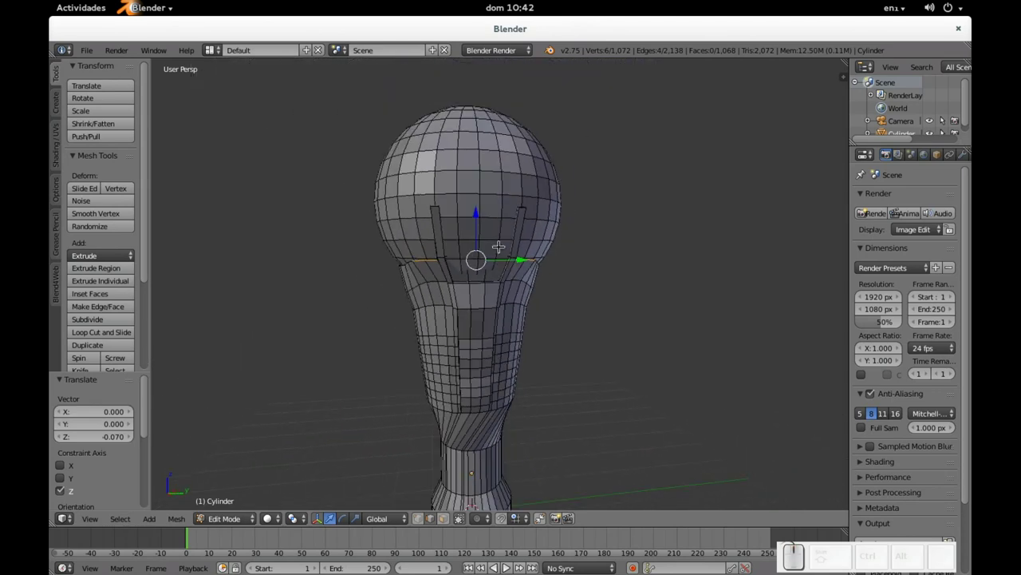
- Add a small UV sphere, shrink it and move it sideways to sit beside the cup
key(alt+Tab)
key(alt+Tab)
drag(523, 251, 523, 217)
key(a)
key(shift+a)
click(486, 301)
- Orbit and zoom to check the small sphere's placement near the globe
scroll(down, 3)
drag(484, 387, 485, 250)
drag(485, 250, 533, 269)
drag(530, 256, 567, 272)
scroll(up, 3)
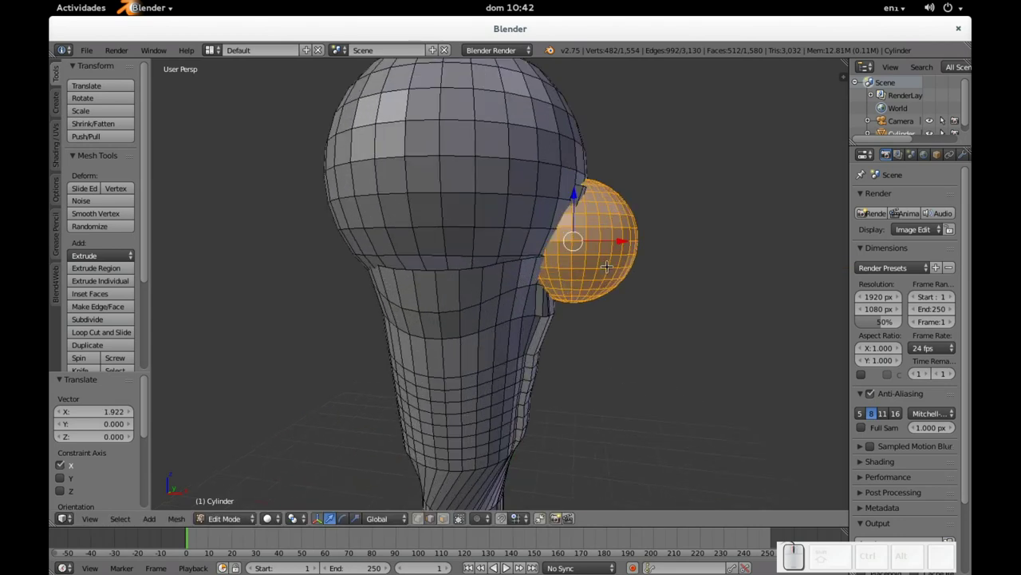
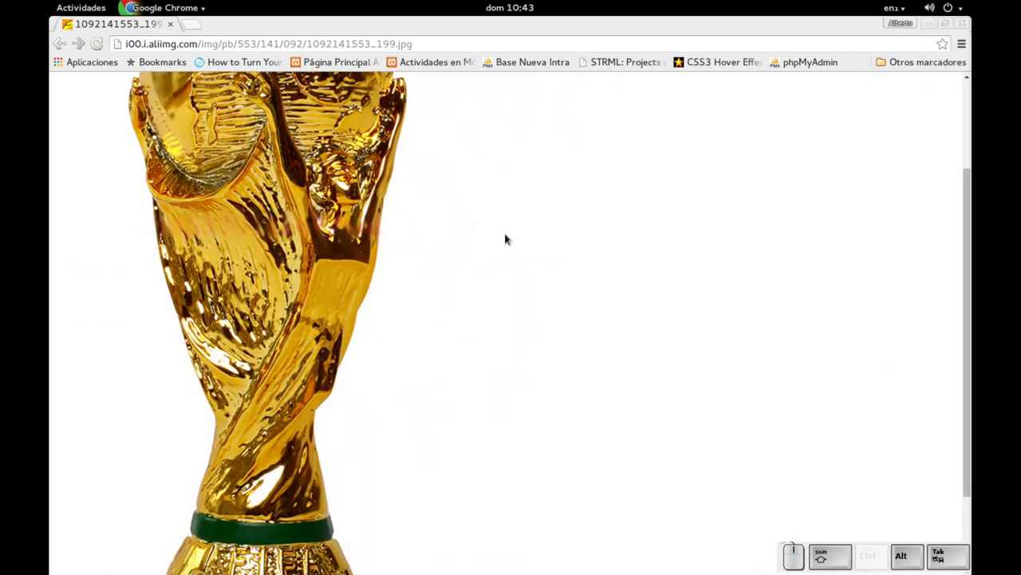
- Compare with the golden trophy photo, then set the small sphere lower and inward toward the cup
key(alt+Tab)
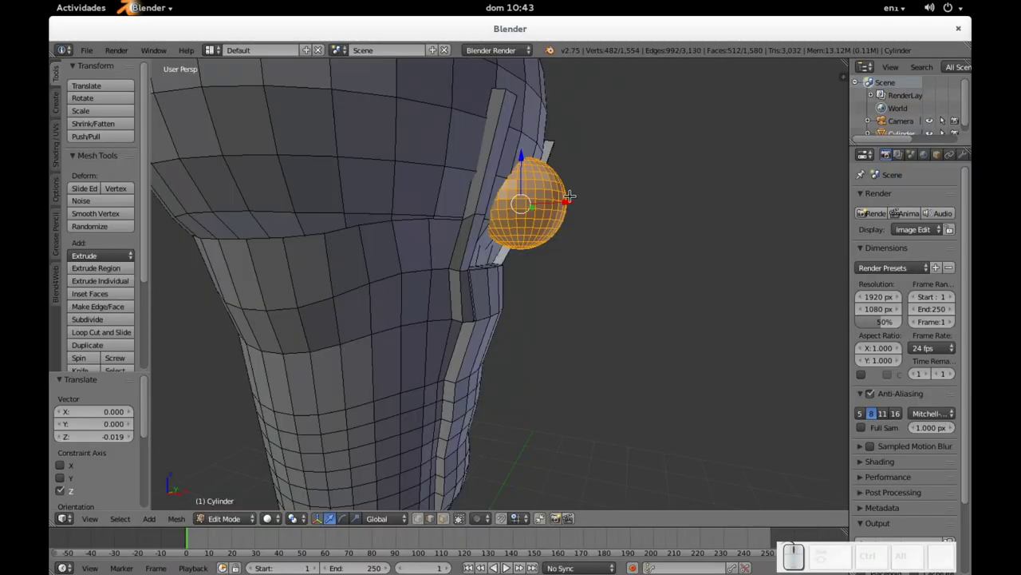
key(alt+Tab)
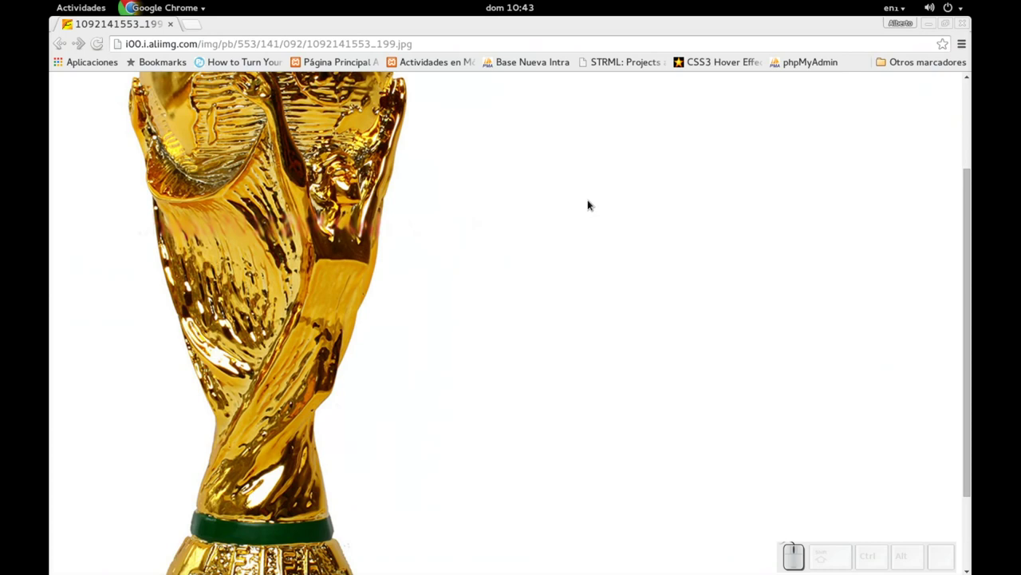
key(alt+Tab)
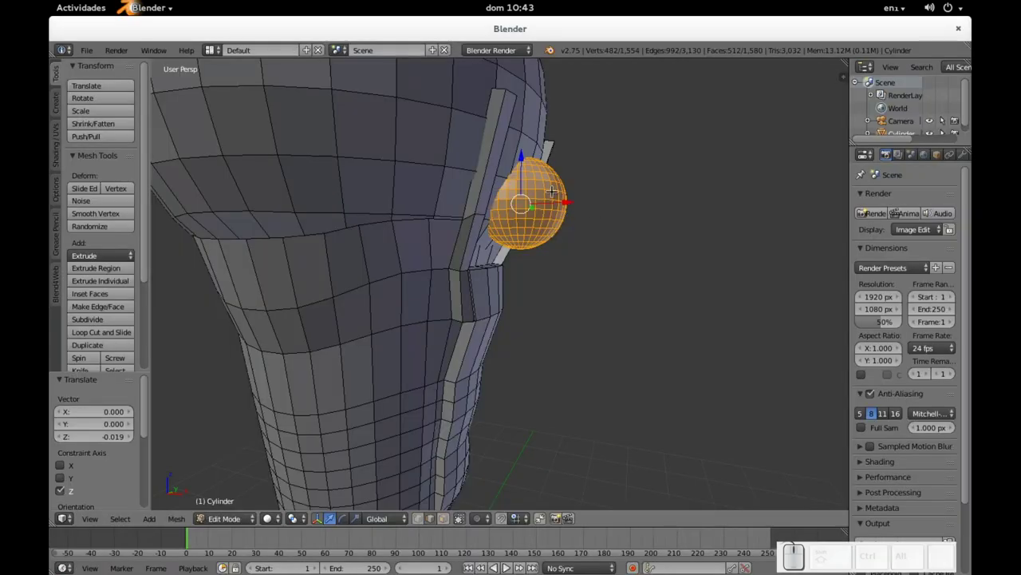
click(526, 158)
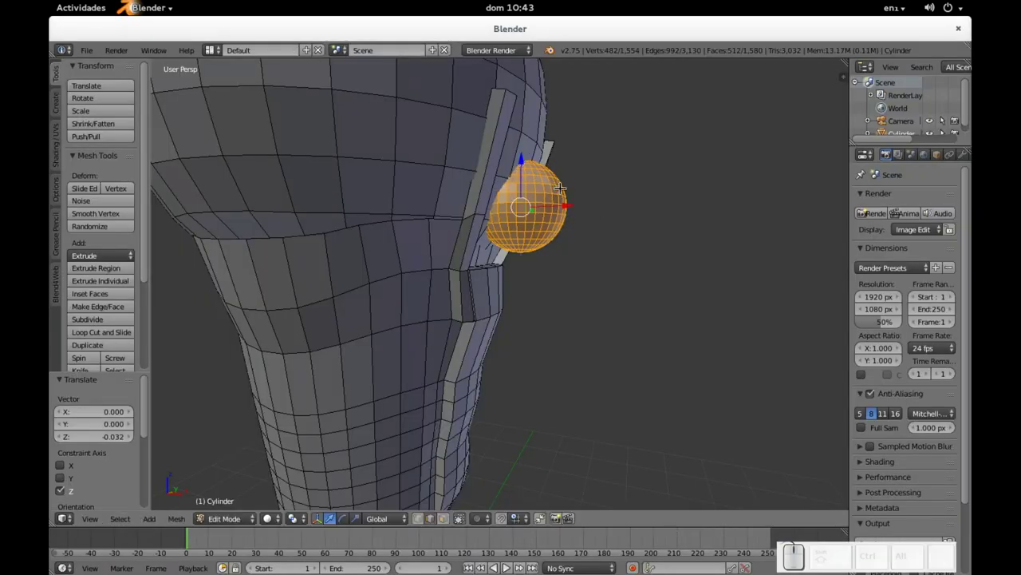
drag(572, 200, 593, 247)
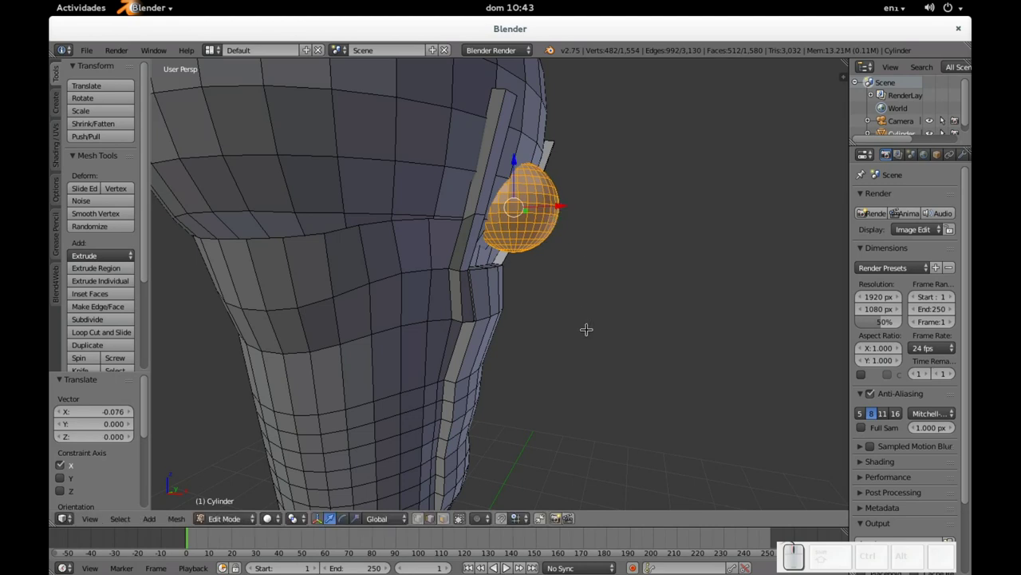
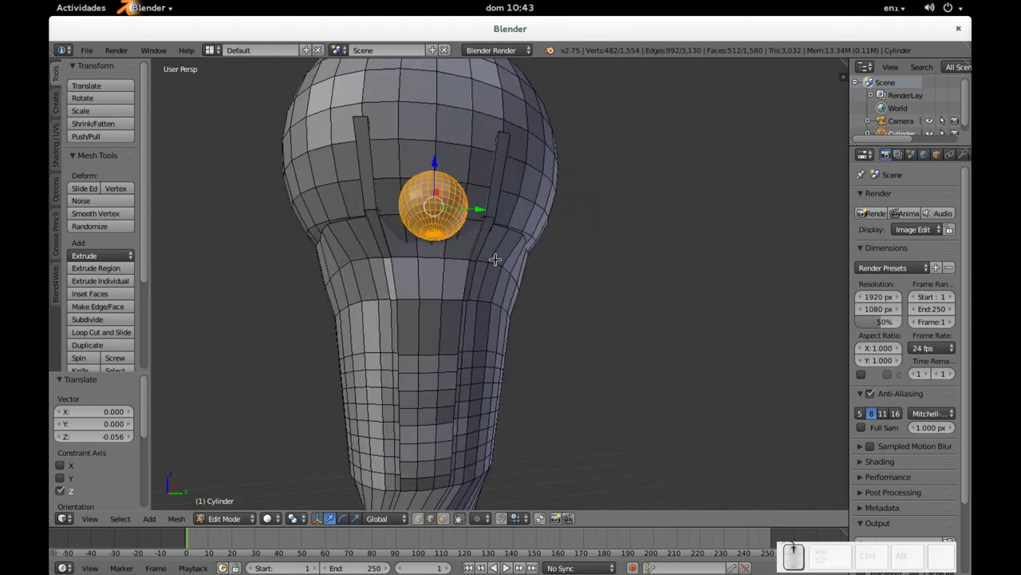
- Extrude a rim face up toward the small sphere and look beneath it
drag(445, 260, 447, 300)
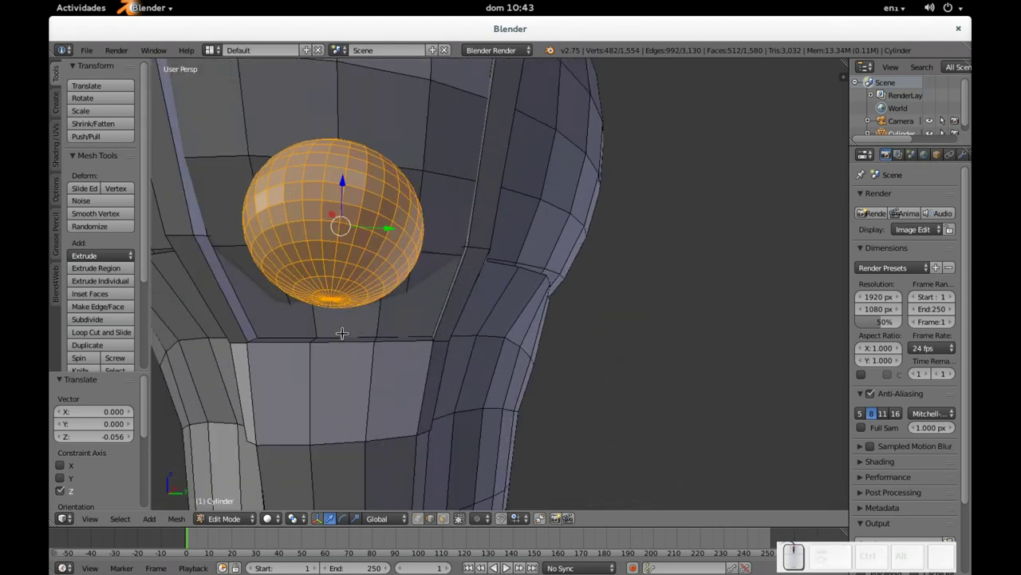
click(444, 519)
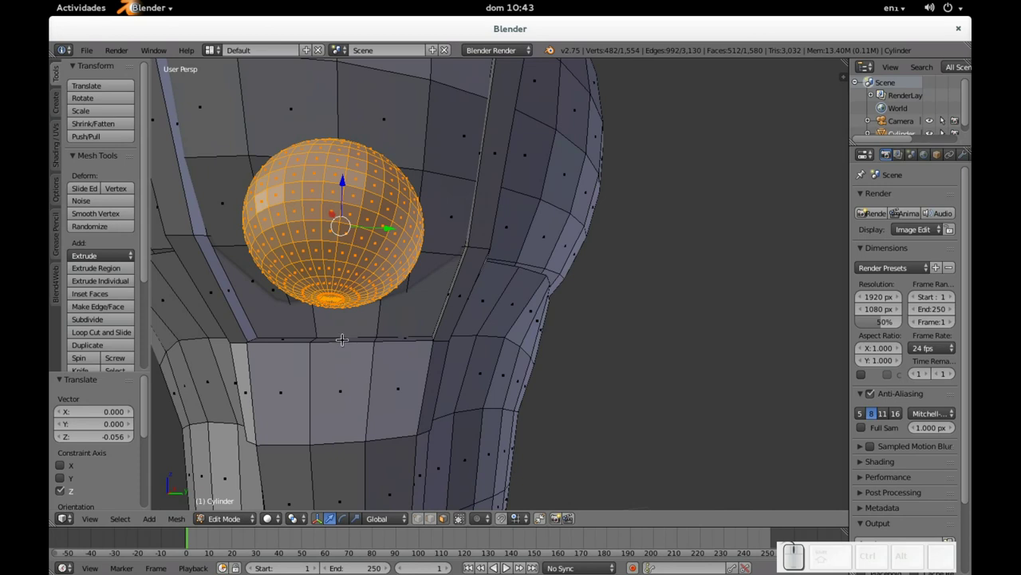
right_click(343, 334)
key(e)
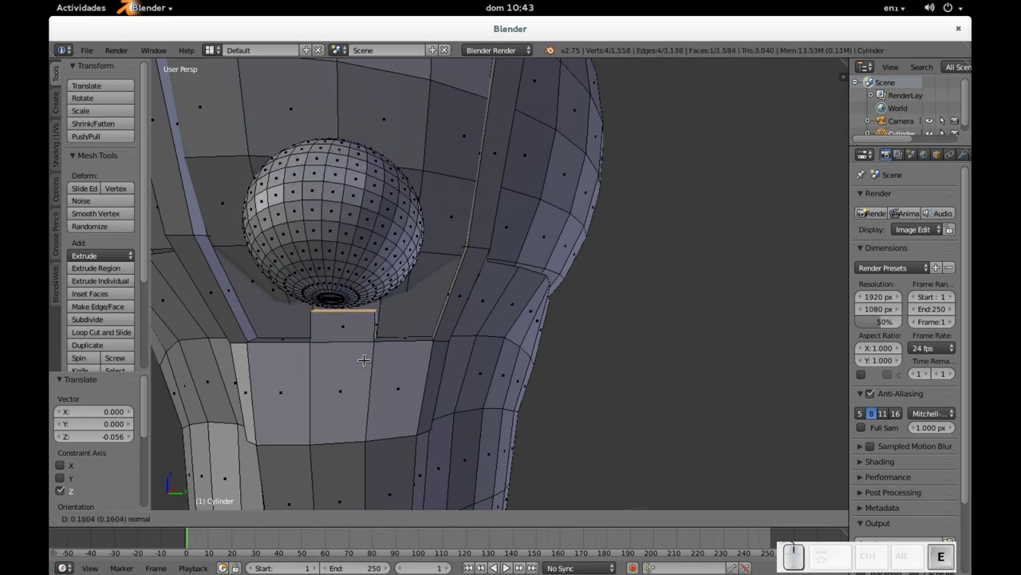
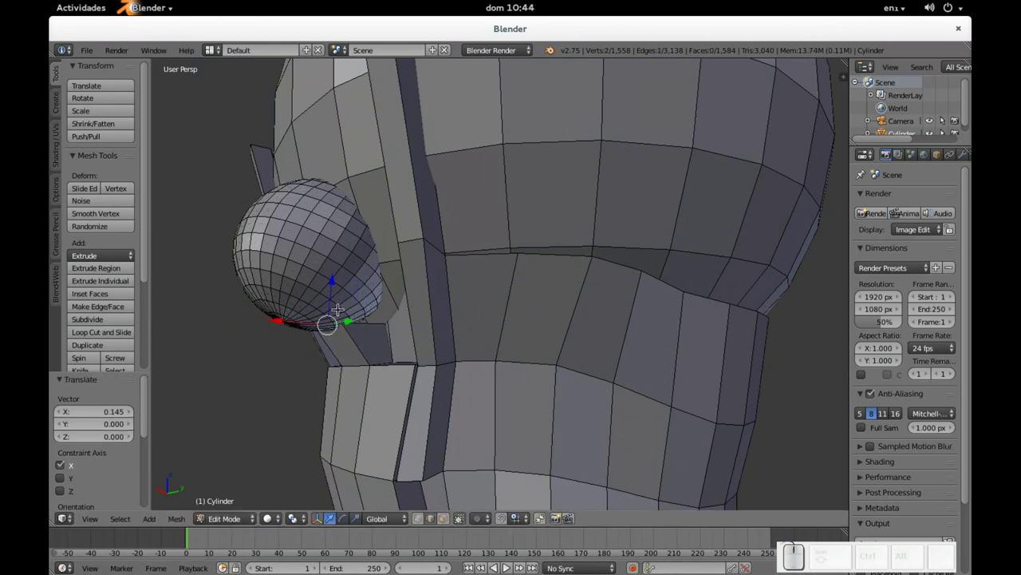
middle_click(416, 307)
scroll(up, 3)
middle_click(370, 333)
scroll(up, 3)
drag(302, 349, 314, 335)
- Check the piece under the small sphere in wireframe and solid view from several angles
key(z)
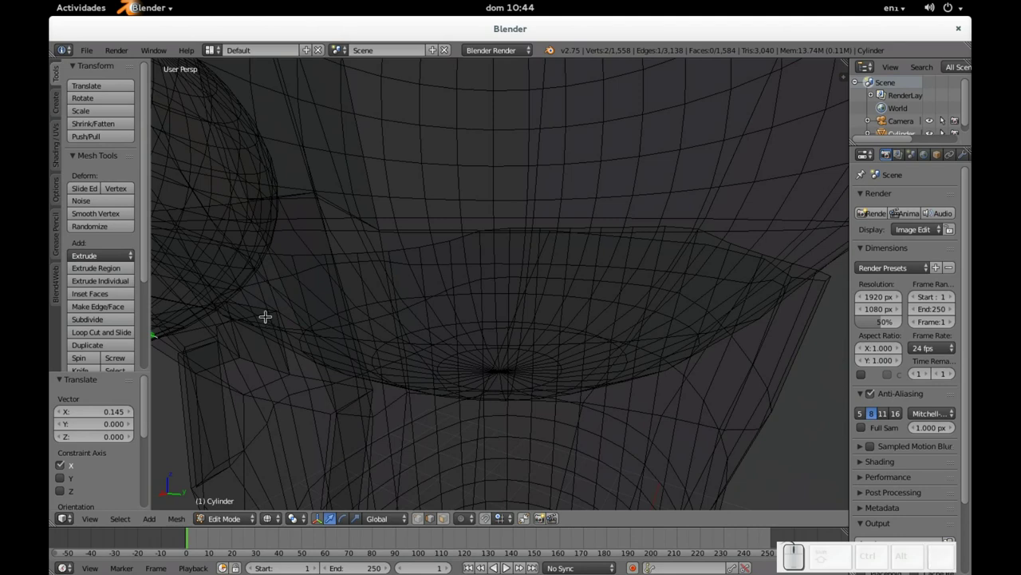
right_click(260, 301)
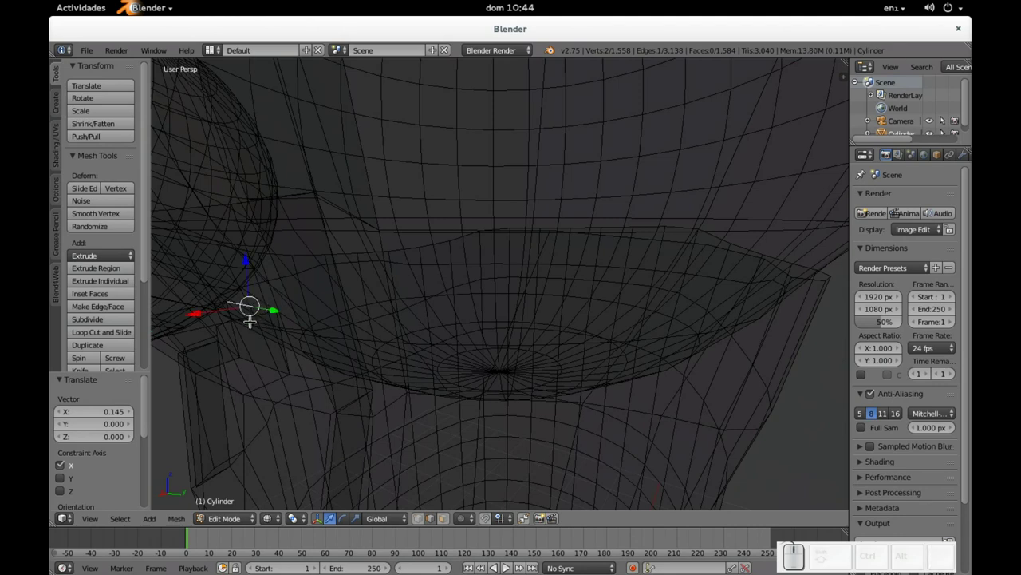
key(z)
drag(230, 301, 215, 304)
scroll(down, 3)
drag(236, 305, 306, 295)
scroll(down, 3)
drag(308, 295, 400, 306)
key(alt+Tab)
key(alt+Tab)
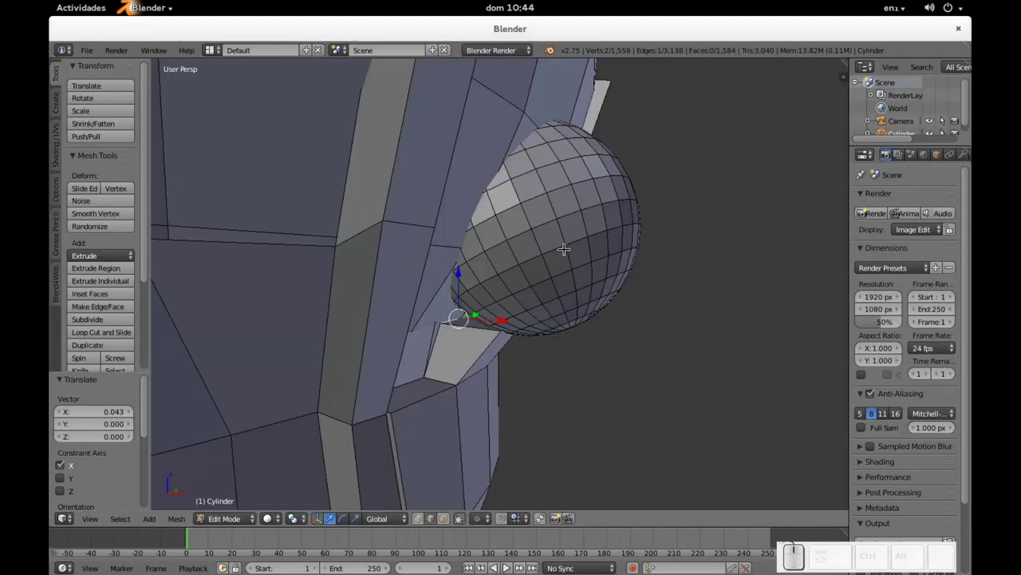
- Select the whole small sphere via linked vertices and start scaling it down to about 84%
right_click(570, 238)
key(l)
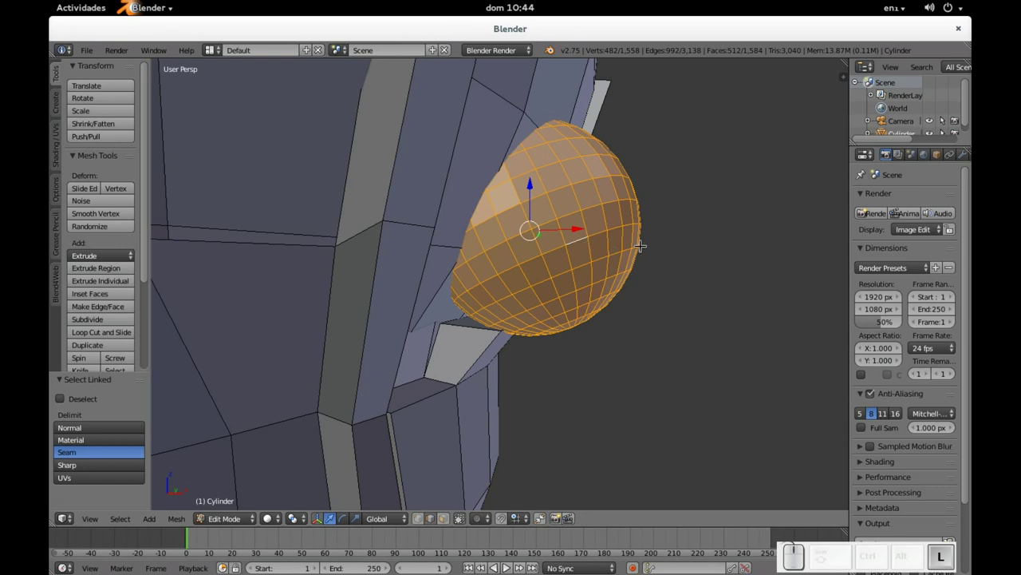
key(s)
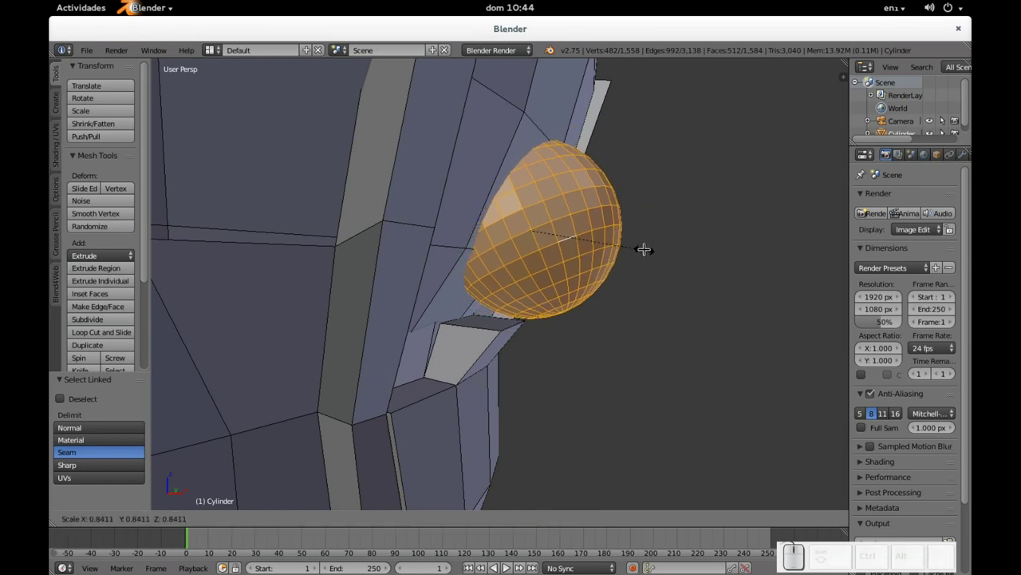
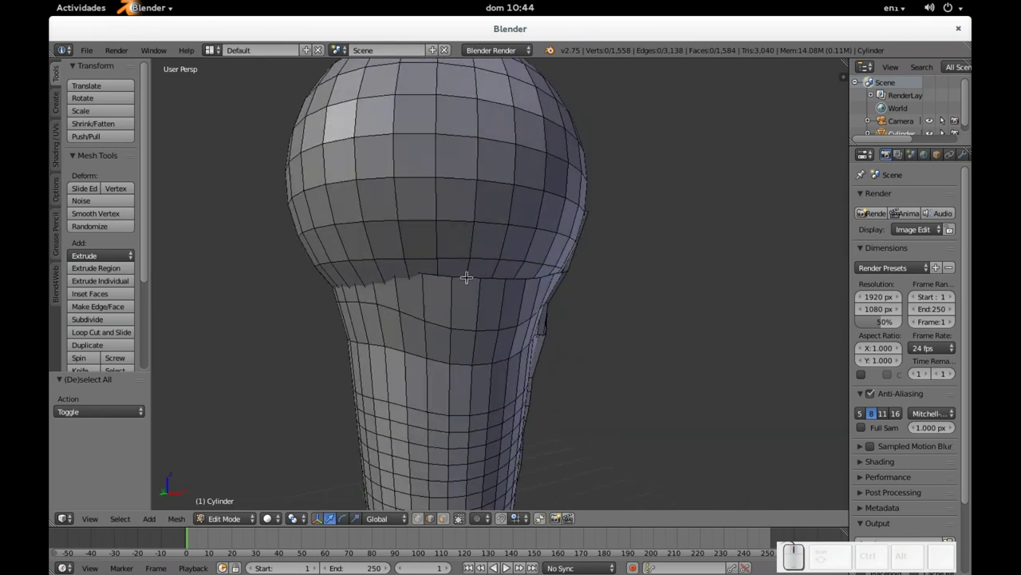
- Frame the cup's upper rim in wireframe view so the hidden geometry is visible
drag(433, 272, 469, 304)
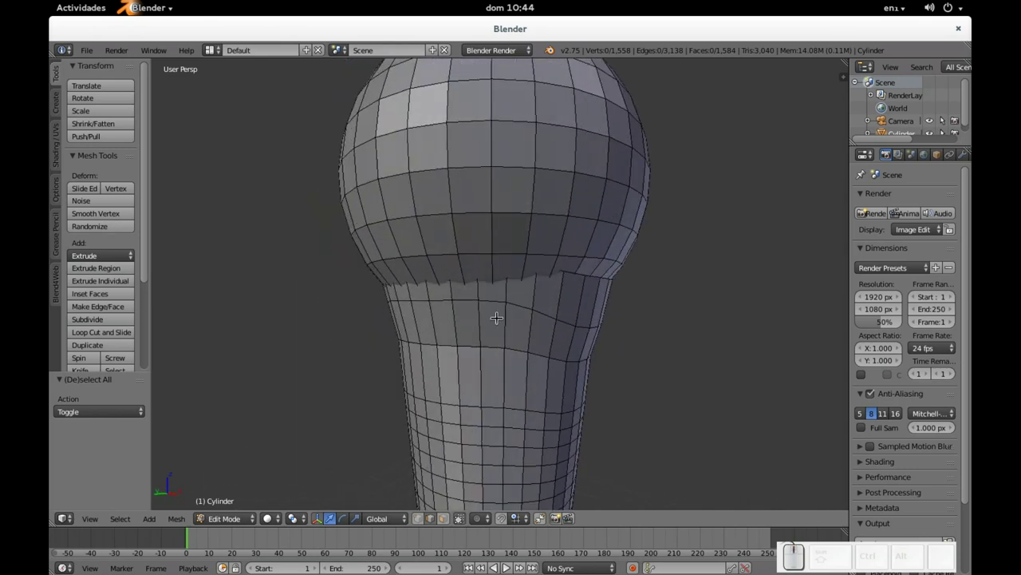
scroll(up, 3)
key(z)
drag(723, 261, 666, 263)
scroll(down, 3)
drag(538, 275, 569, 286)
key(z)
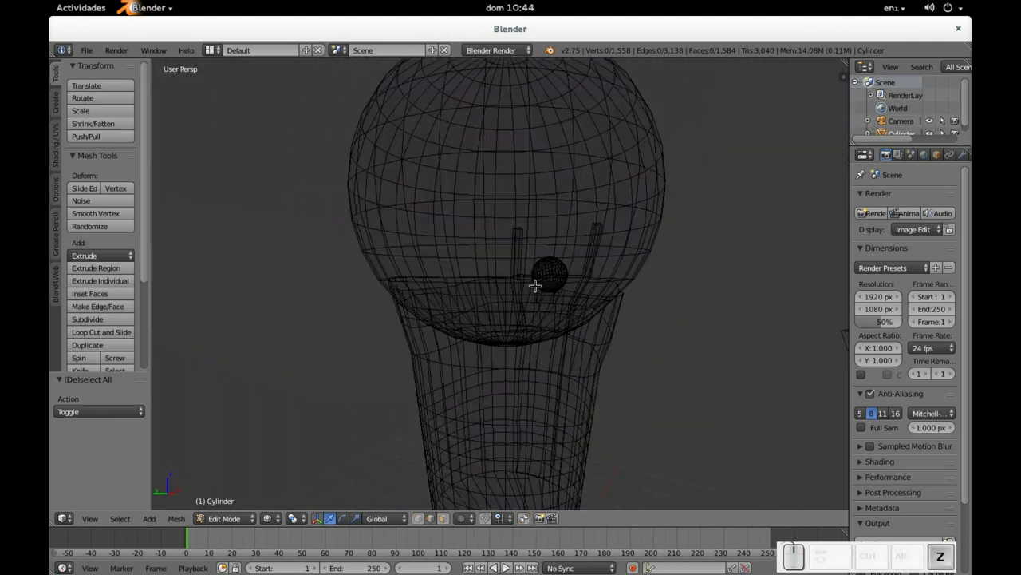
scroll(up, 3)
scroll(down, 3)
scroll(up, 3)
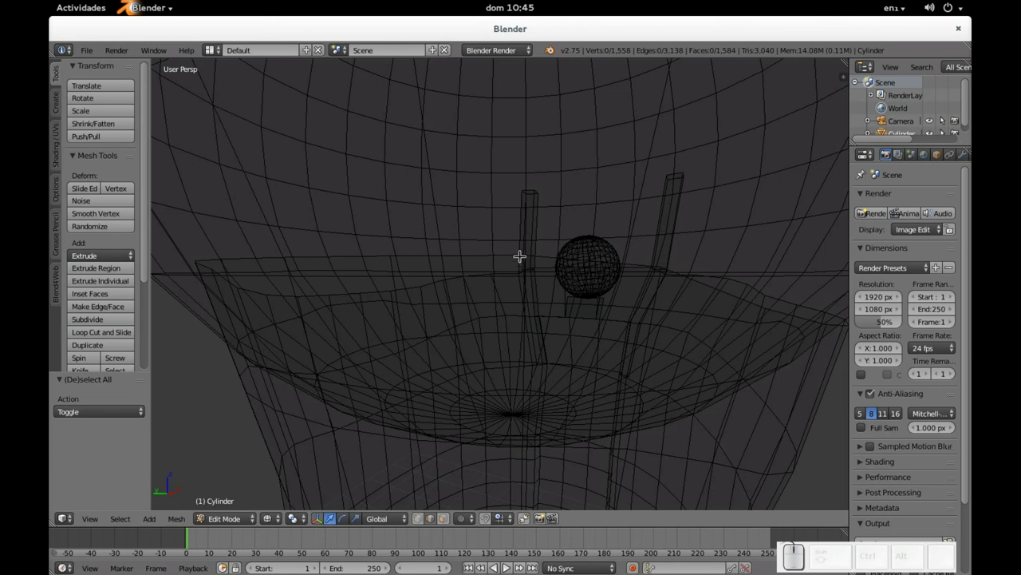
- Select the edge loop along the cup rim and refine it with circle-select passes
right_click(521, 251)
key(shift+alt+a)
right_click(506, 250)
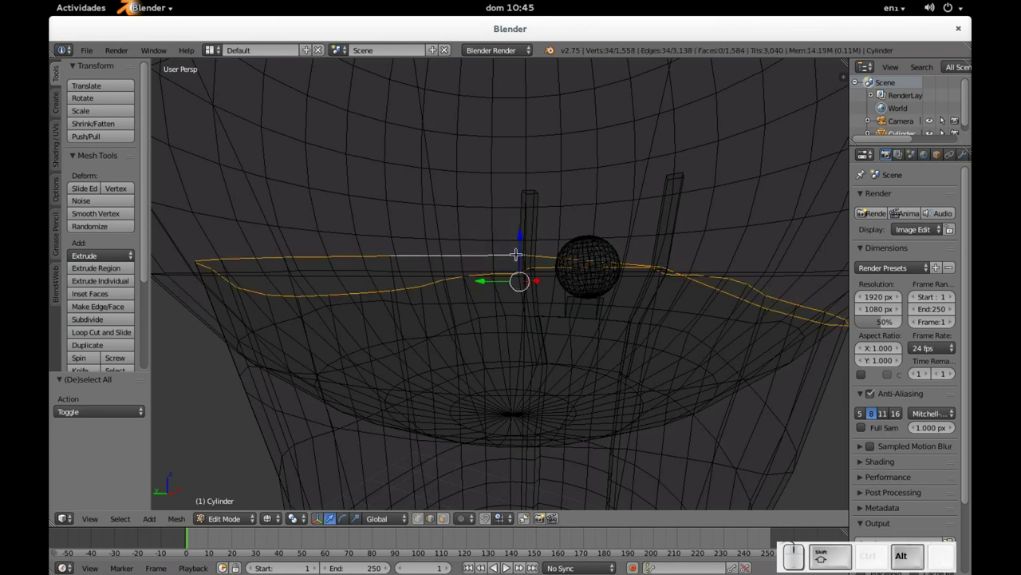
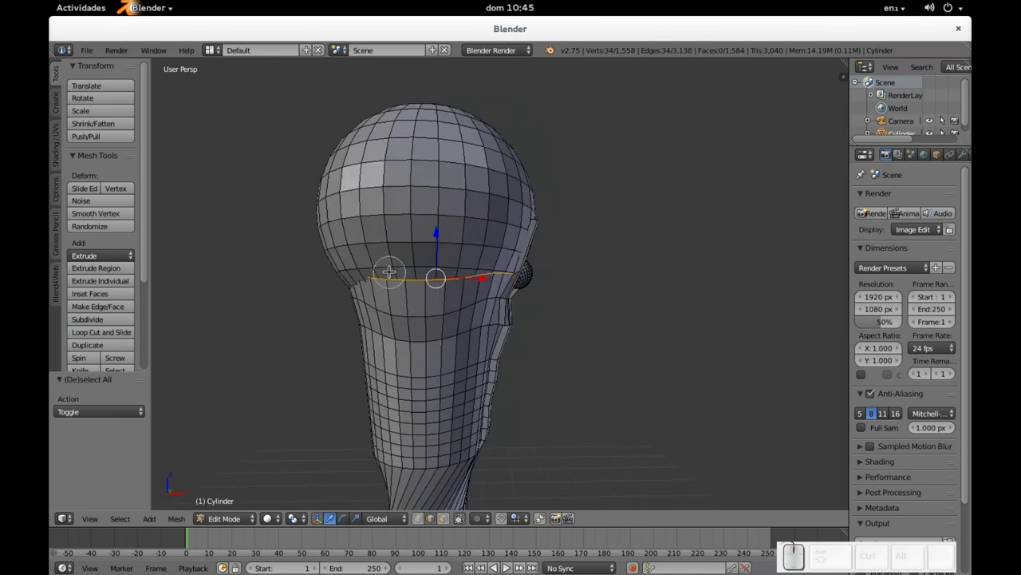
drag(391, 270, 574, 256)
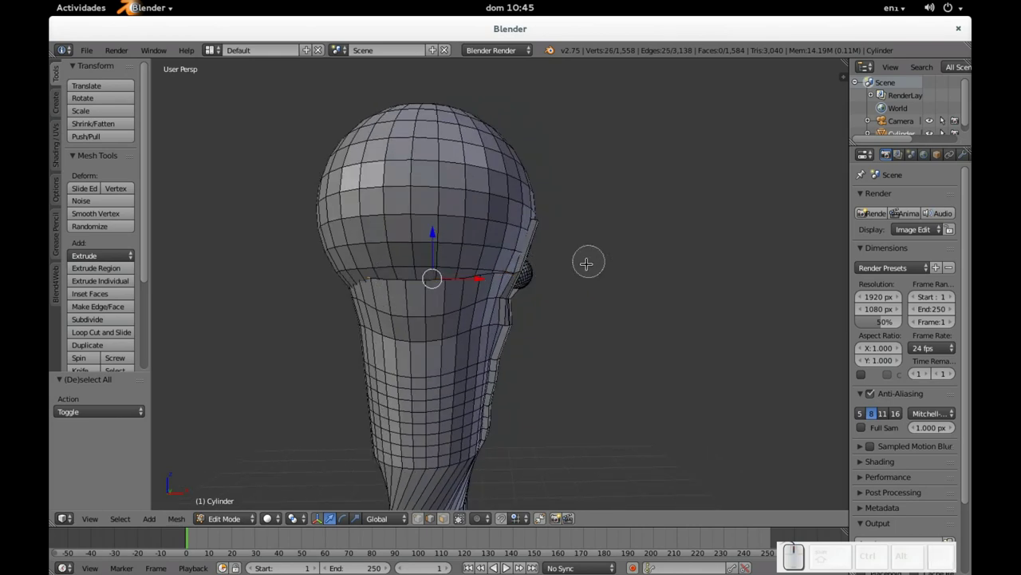
key(Escape)
middle_click(621, 273)
click(496, 285)
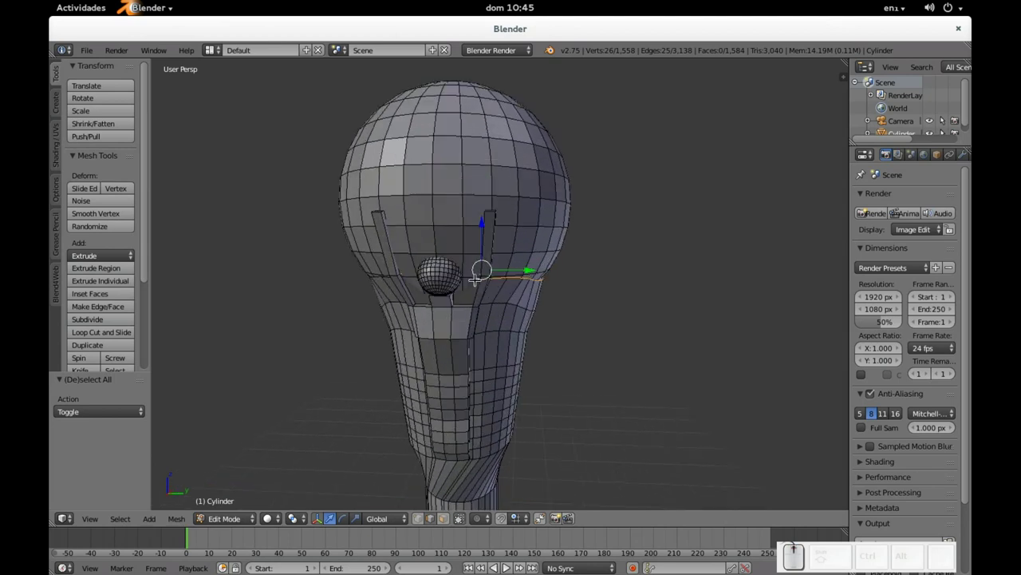
key(c)
drag(409, 262, 518, 282)
key(Escape)
click(584, 276)
key(c)
click(552, 272)
key(Escape)
- Adjust the rim vertex selection from other angles, adding and removing vertices
drag(684, 274, 529, 243)
right_click(474, 260)
drag(666, 226, 602, 227)
drag(635, 232, 499, 238)
scroll(up, 3)
middle_click(451, 256)
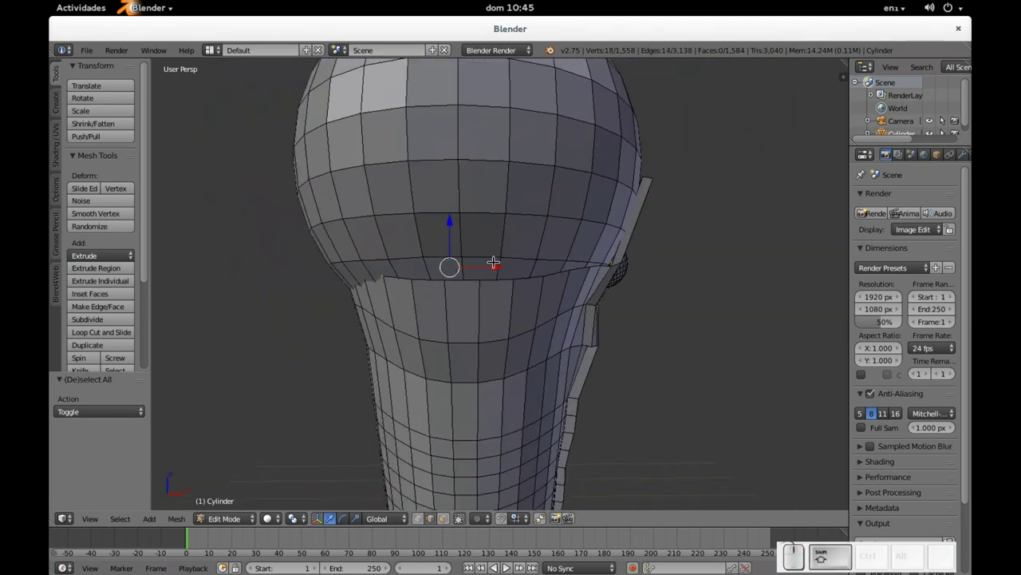
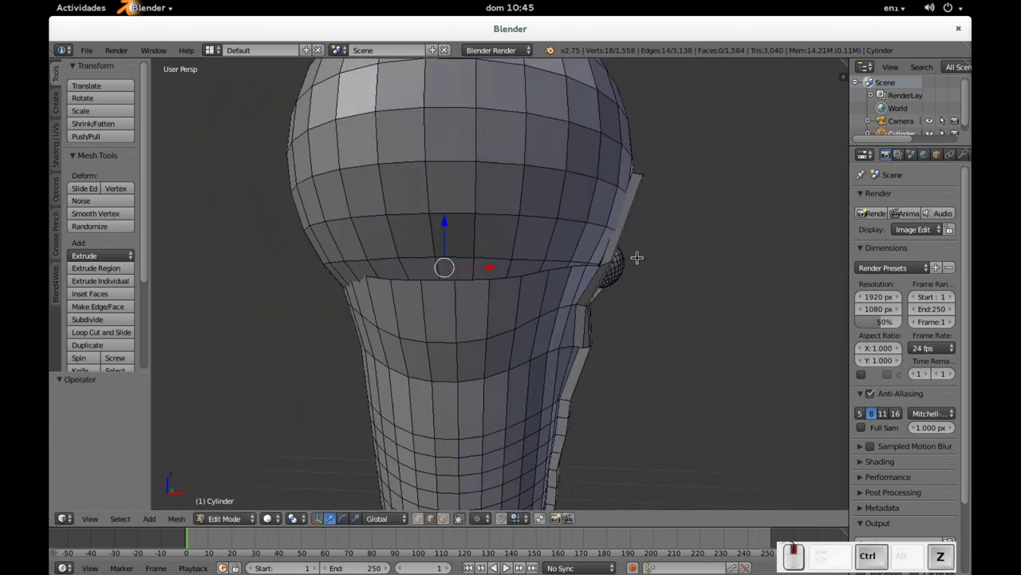
middle_click(536, 263)
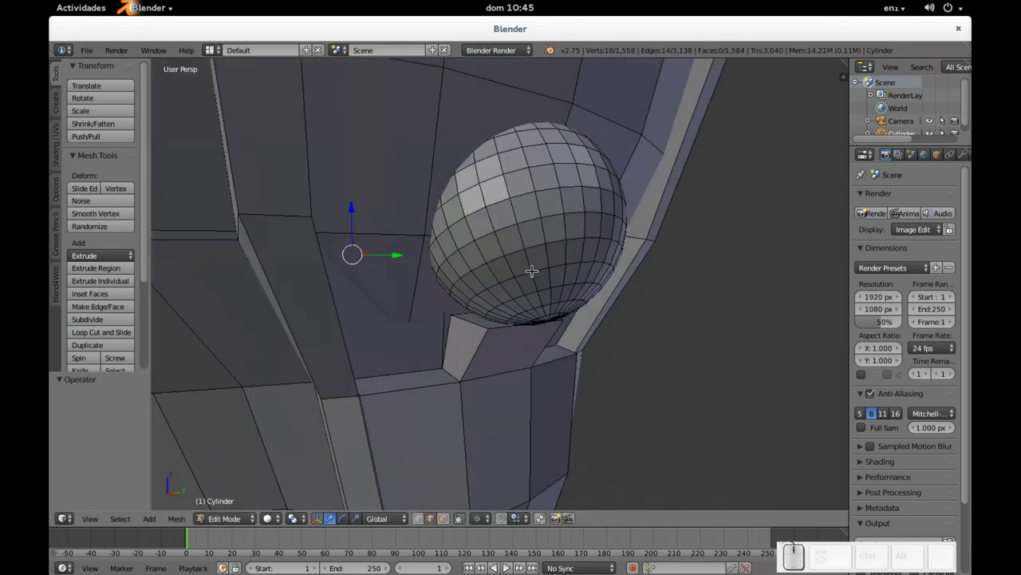
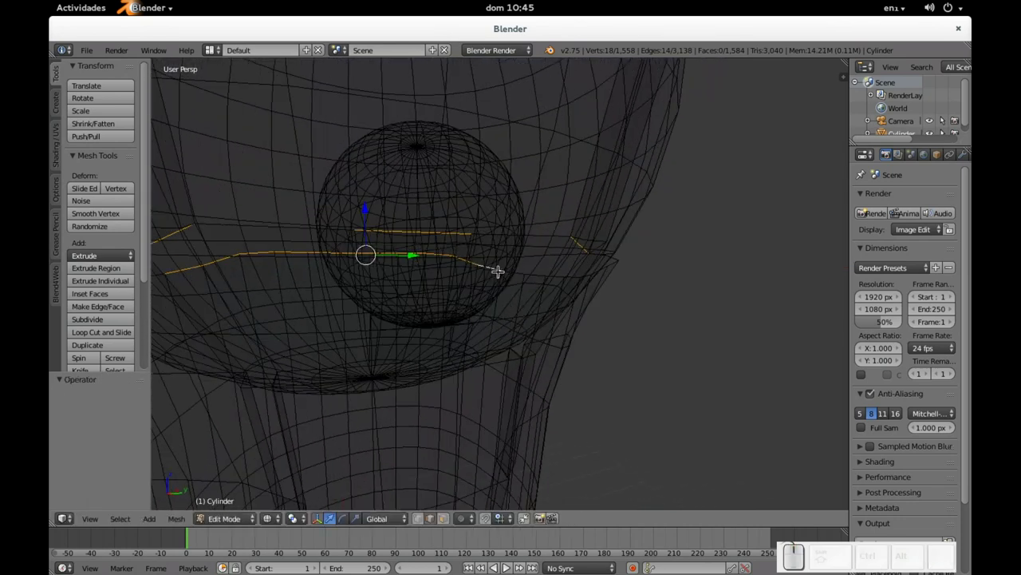
key(c)
click(371, 217)
key(Escape)
key(z)
click(306, 240)
scroll(down, 3)
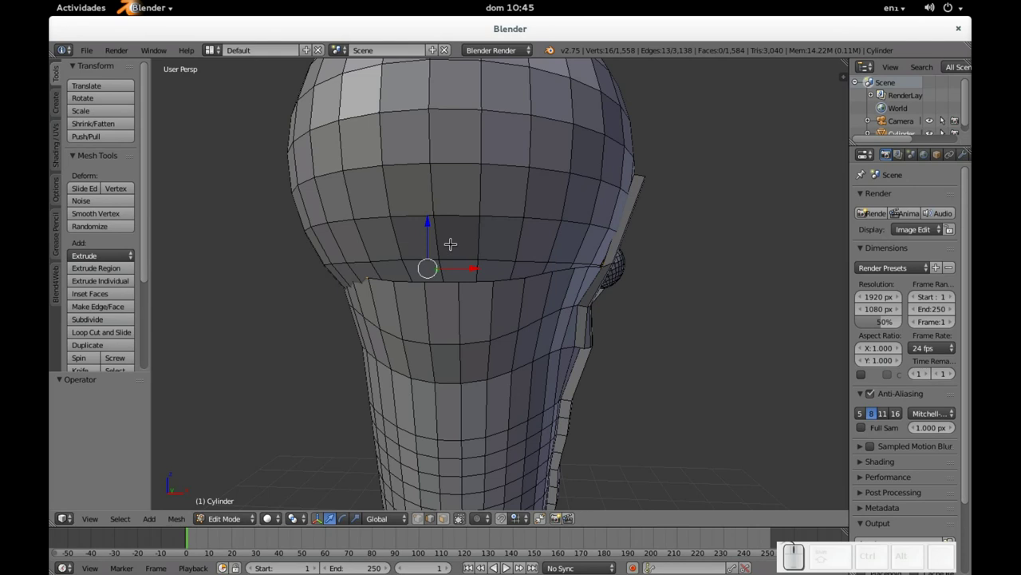
drag(462, 265, 644, 244)
drag(630, 244, 510, 204)
- Undo a stray pick, finalize the selection and slide the rim vertices sideways along X
key(ctrl+z)
key(z)
scroll(up, 3)
key(c)
middle_click(311, 184)
middle_click(473, 184)
key(c)
key(z)
drag(271, 203, 384, 212)
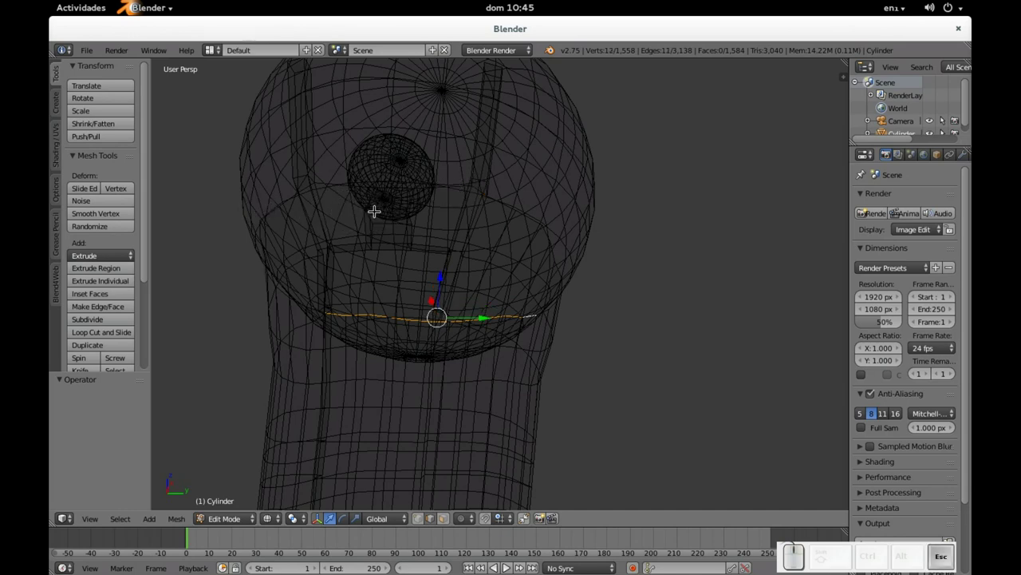
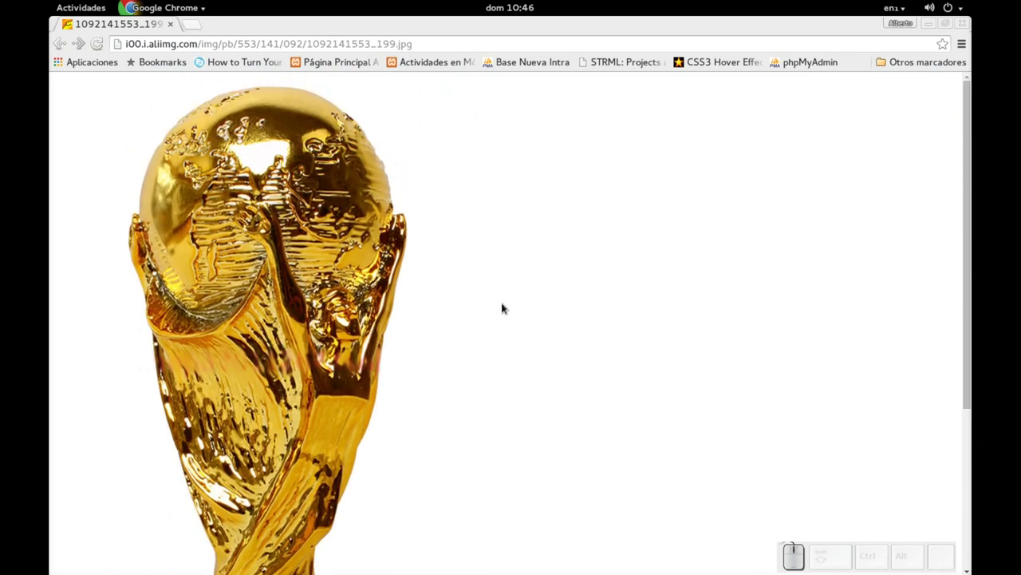
- Compare the model against the golden World Cup trophy reference photo in Chrome
scroll(down, 3)
scroll(up, 3)
key(alt+Tab)
key(Tab)
scroll(down, 3)
drag(462, 276, 509, 331)
scroll(down, 3)
drag(428, 387, 436, 358)
scroll(down, 3)
drag(499, 363, 497, 388)
scroll(up, 3)
scroll(down, 3)
drag(548, 378, 442, 326)
scroll(down, 3)
middle_click(448, 314)
drag(544, 342, 563, 321)
- Select the entire trophy mesh and subdivide it once
key(Tab)
key(a)
key(w)
click(521, 266)
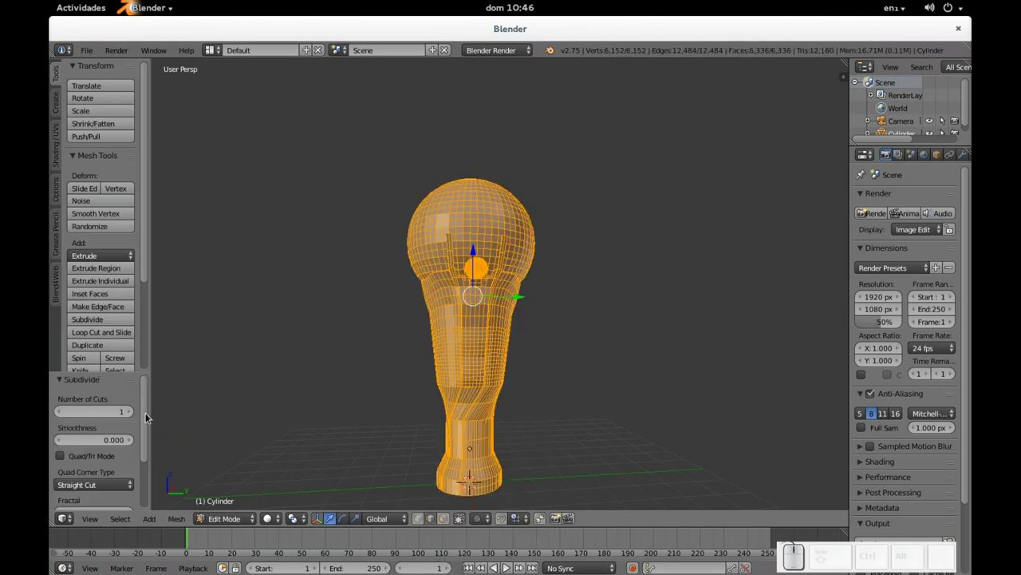
- Raise the subdivision to 2 cuts and inspect the denser trophy in object mode
click(130, 413)
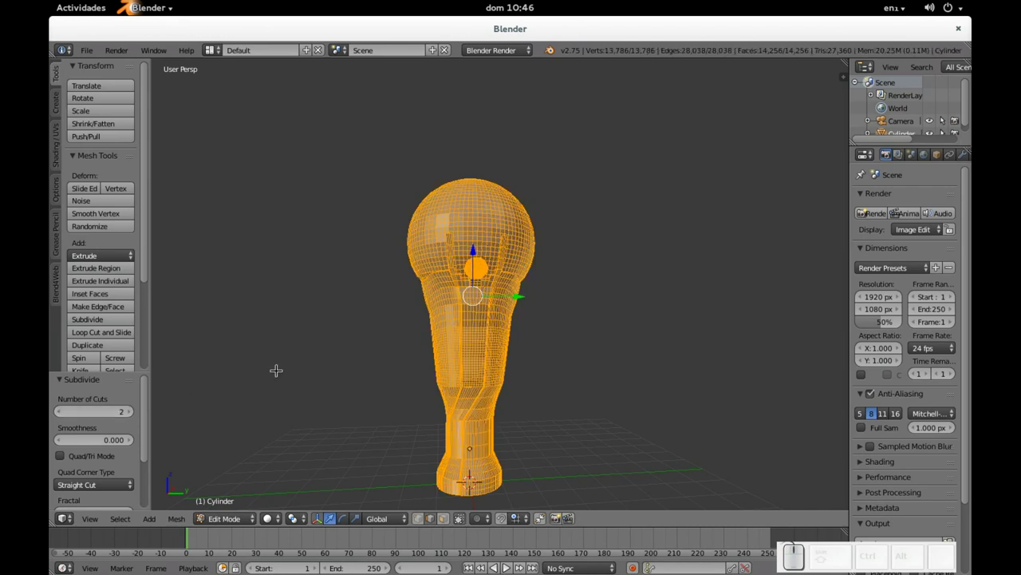
key(Tab)
drag(608, 229, 501, 278)
scroll(up, 3)
scroll(down, 3)
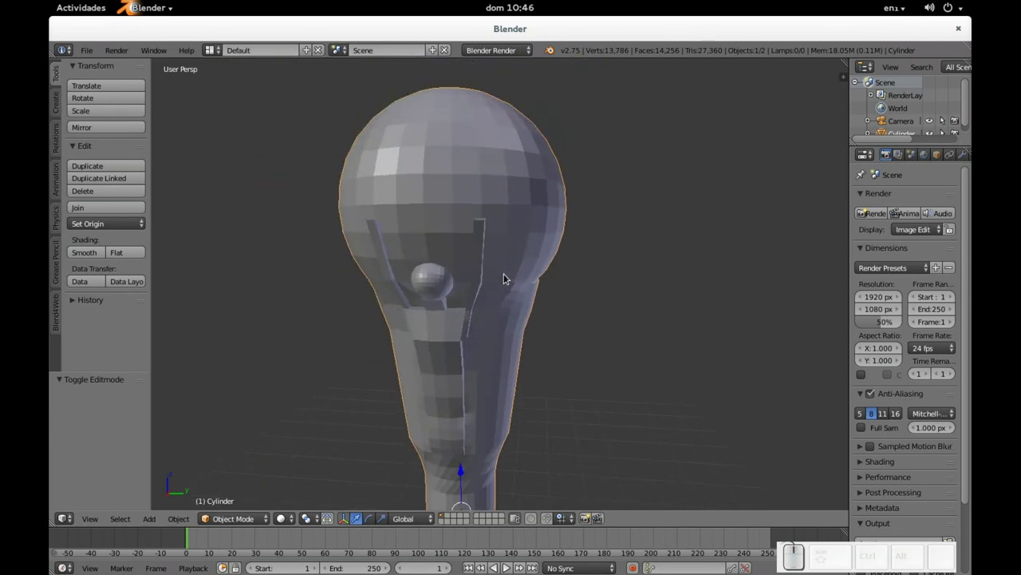
- Check the subdivided trophy against the reference photo and look it over
key(alt+Tab)
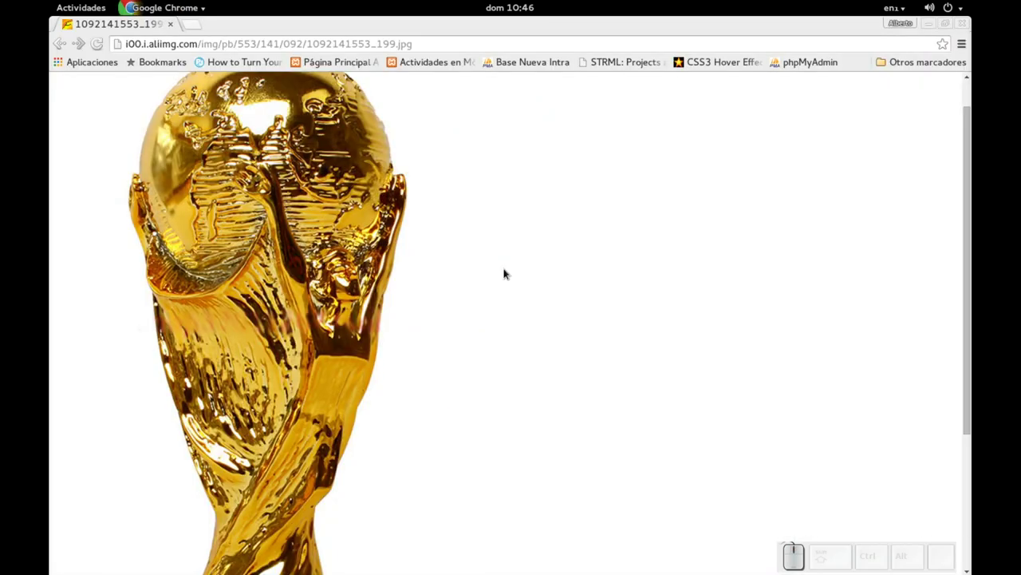
key(alt+Tab)
scroll(up, 3)
drag(460, 201, 474, 270)
scroll(up, 3)
- Return to mesh editing with everything deselected and zoom to a prong top, comparing with the reference
key(Tab)
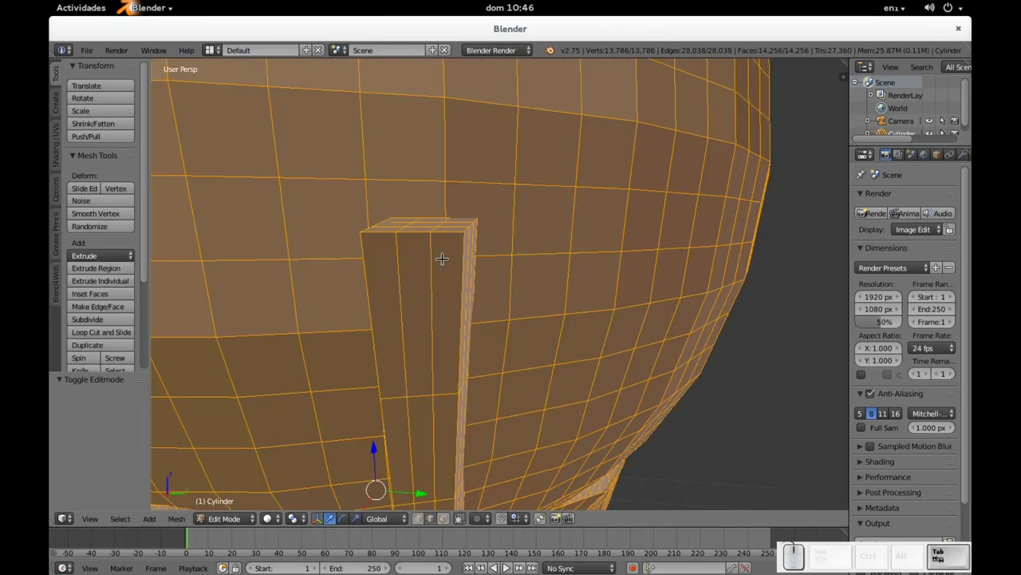
key(a)
drag(464, 240, 362, 246)
scroll(down, 3)
scroll(up, 3)
key(alt+Tab)
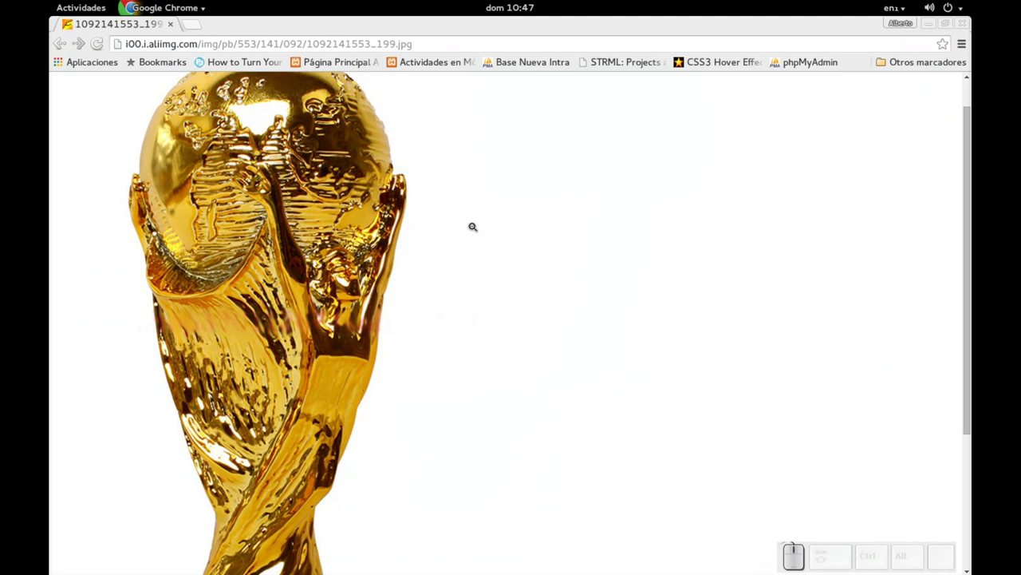
key(alt+Tab)
- Try a loop cut near the prong top, then undo it
click(334, 276)
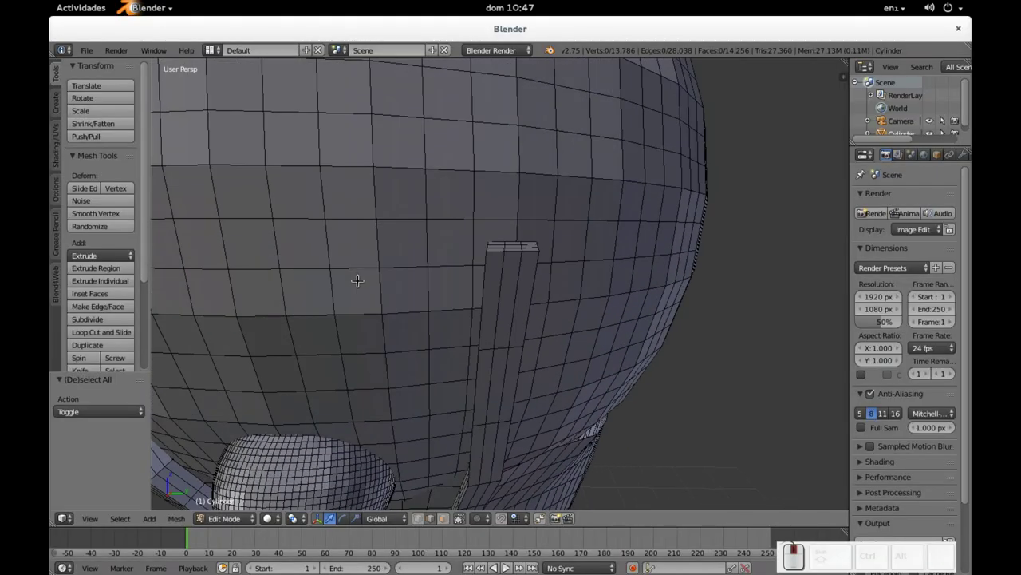
key(ctrl+r)
click(505, 266)
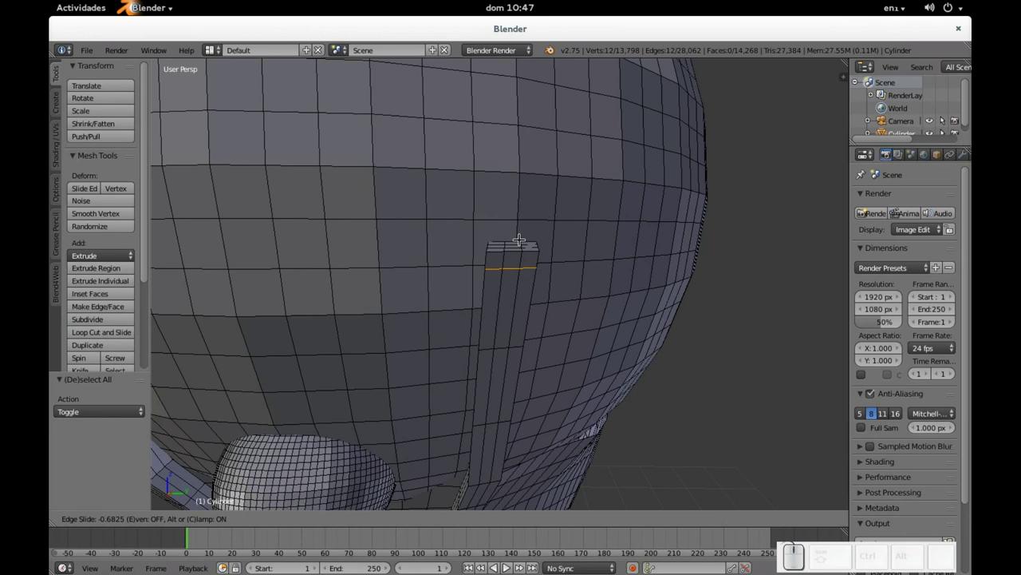
click(521, 232)
key(ctrl+z)
- Switch to face select mode and circle-select the first prong's top face
scroll(down, 3)
drag(396, 286, 470, 260)
scroll(up, 3)
scroll(up, 3)
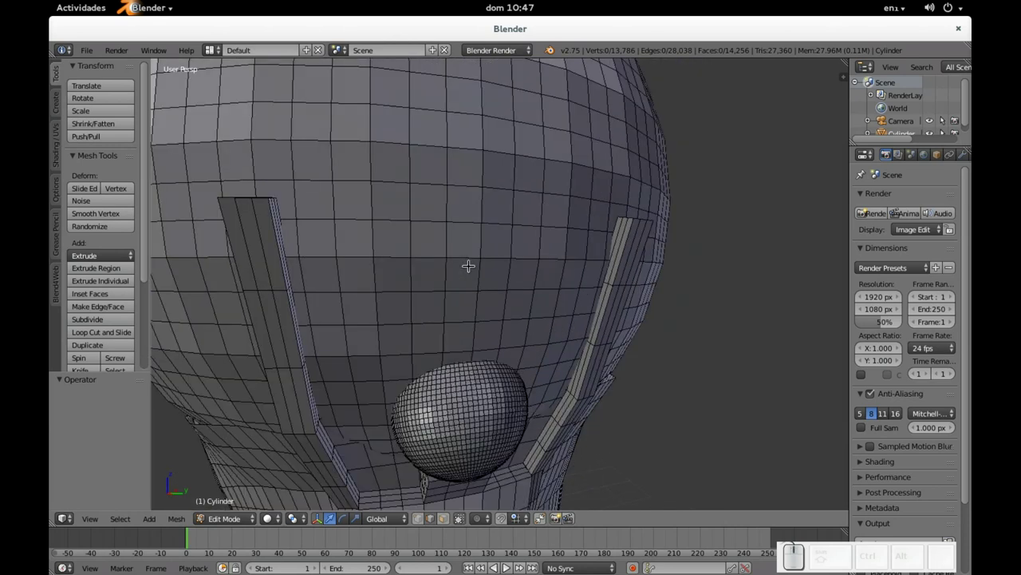
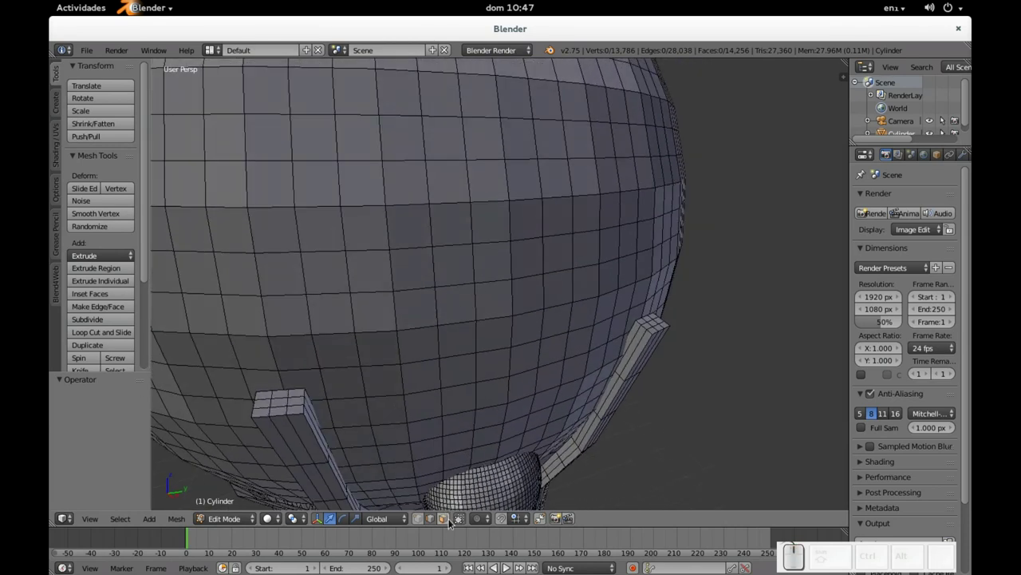
click(446, 519)
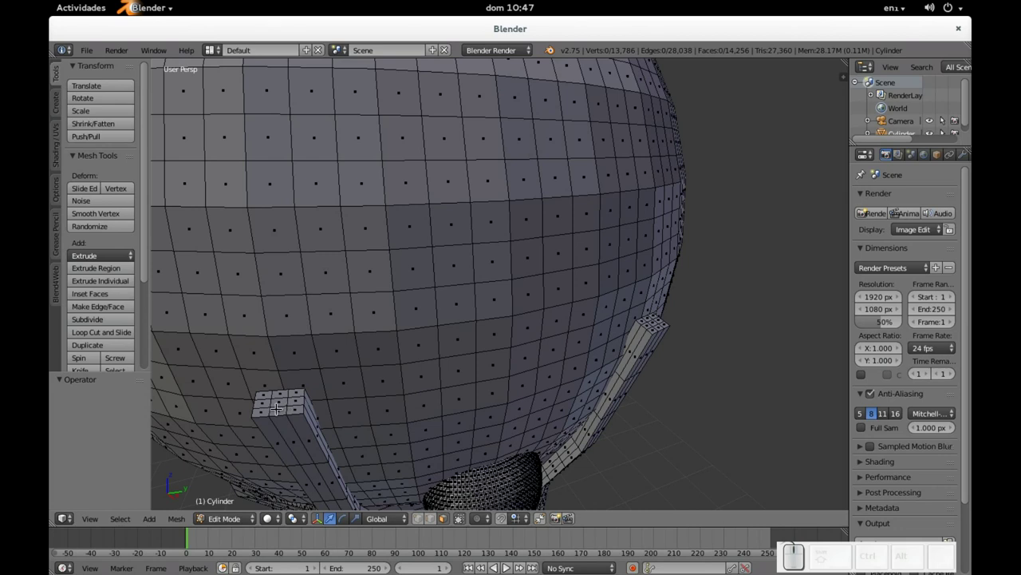
key(c)
scroll(down, 3)
drag(275, 396, 557, 339)
key(Escape)
- Add the second prong's top face to the selection from another angle
drag(667, 320, 512, 373)
scroll(up, 3)
drag(446, 392, 467, 334)
scroll(up, 3)
key(c)
drag(429, 466, 413, 482)
key(Escape)
scroll(up, 3)
drag(445, 300, 475, 258)
scroll(up, 3)
- Scale the prong top faces down horizontally, then cancel an X-only scale attempt
key(s)
key(shift+z)
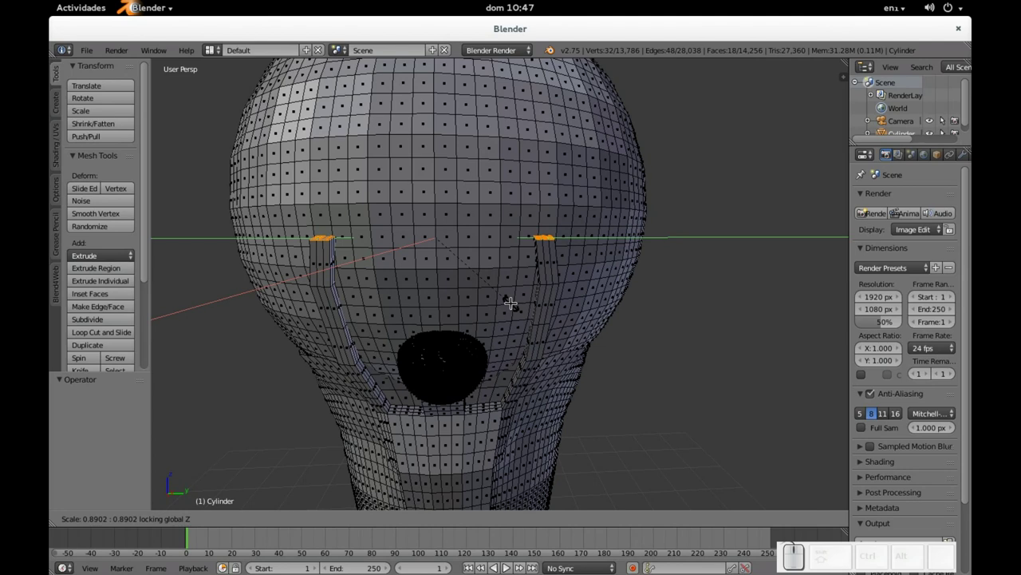
key(Escape)
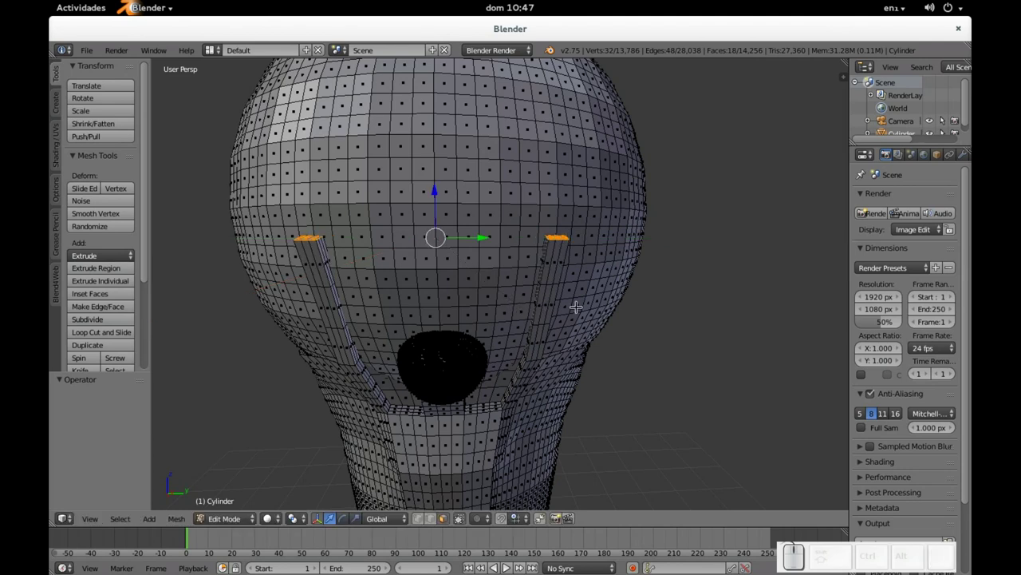
key(s)
key(x)
key(Escape)
scroll(up, 3)
scroll(down, 3)
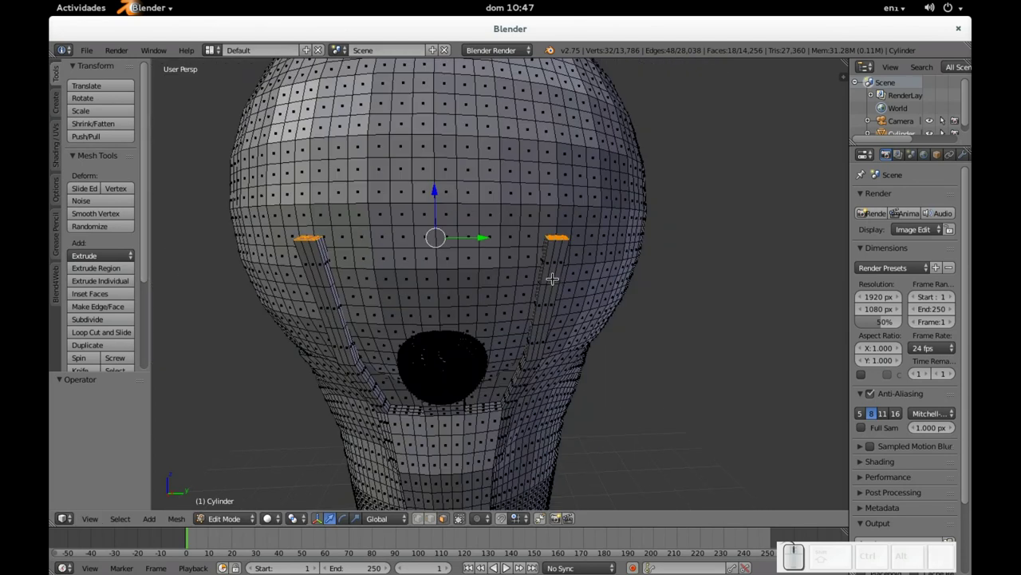
scroll(down, 3)
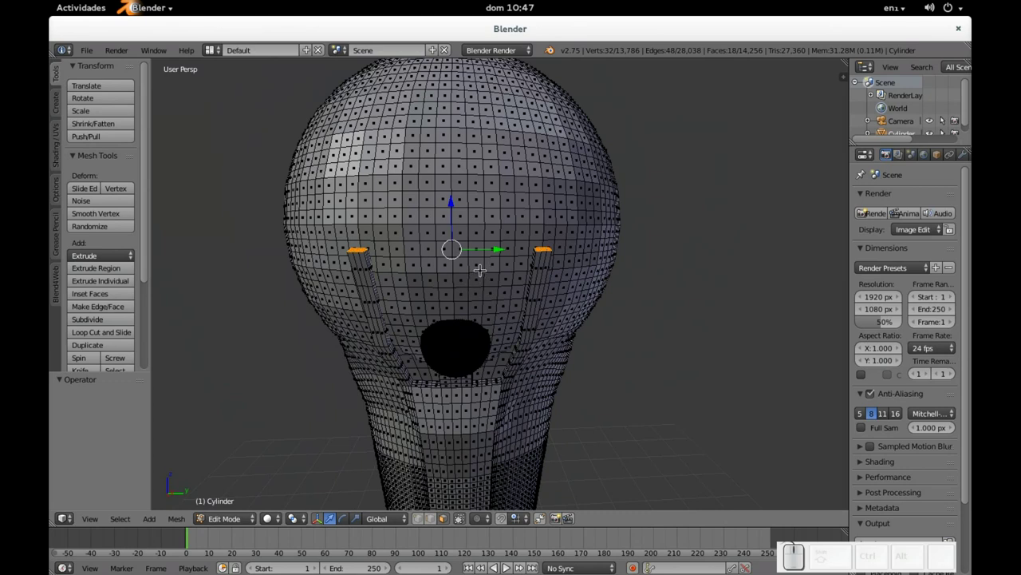
- Undo the scaling and abandon a trial extrusion of the prong top
key(ctrl+z)
scroll(down, 3)
scroll(down, 3)
middle_click(372, 265)
middle_click(420, 271)
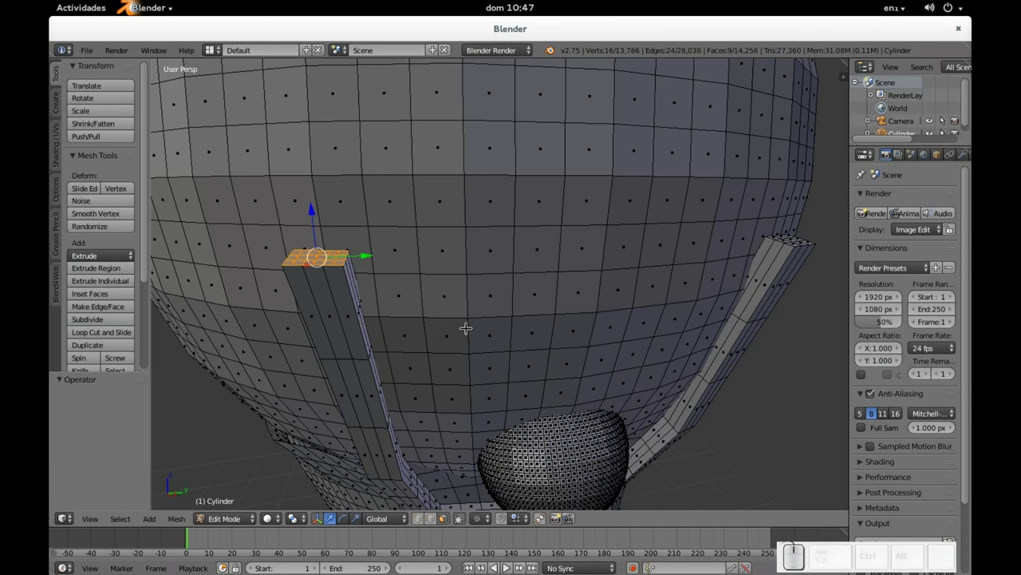
key(e)
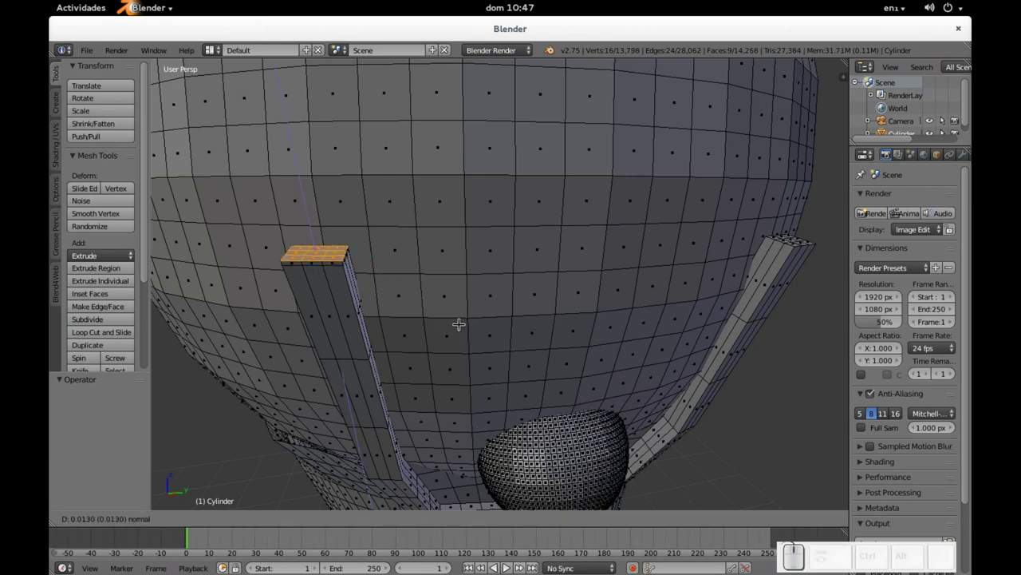
key(Escape)
key(ctrl+z)
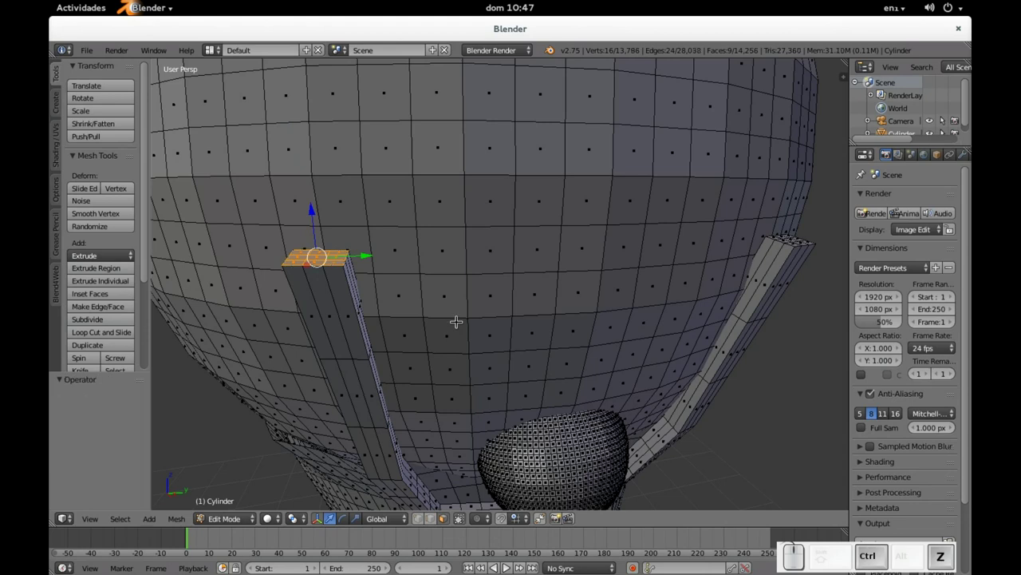
- Shrink the prong's top face to about 0.62 and deselect everything
key(s)
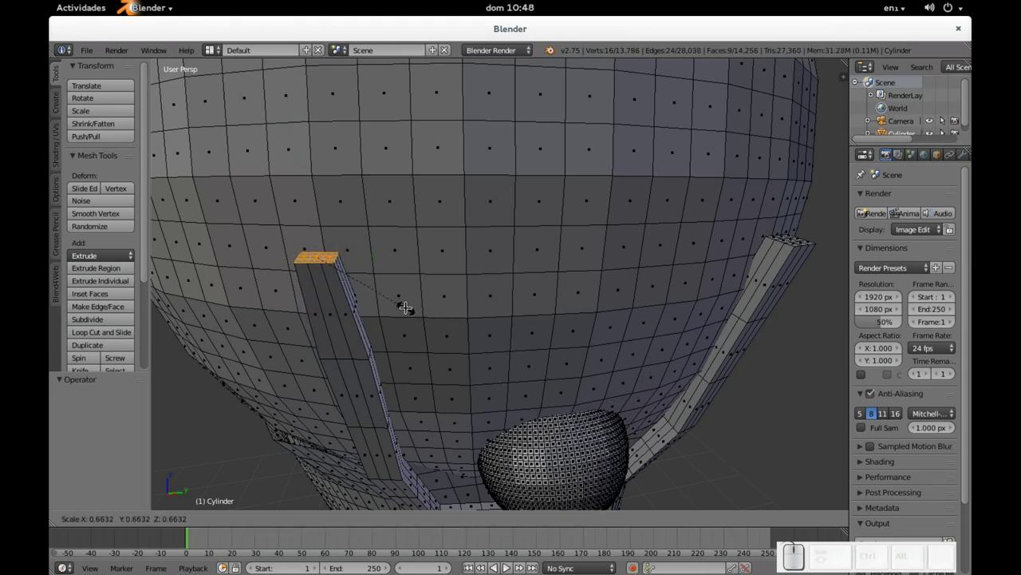
click(401, 301)
middle_click(761, 213)
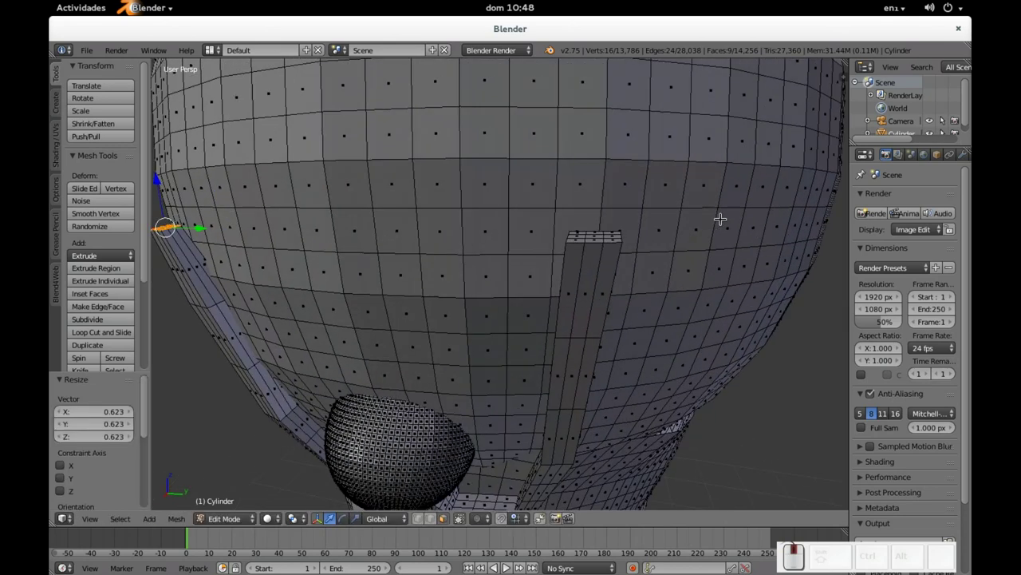
middle_click(639, 234)
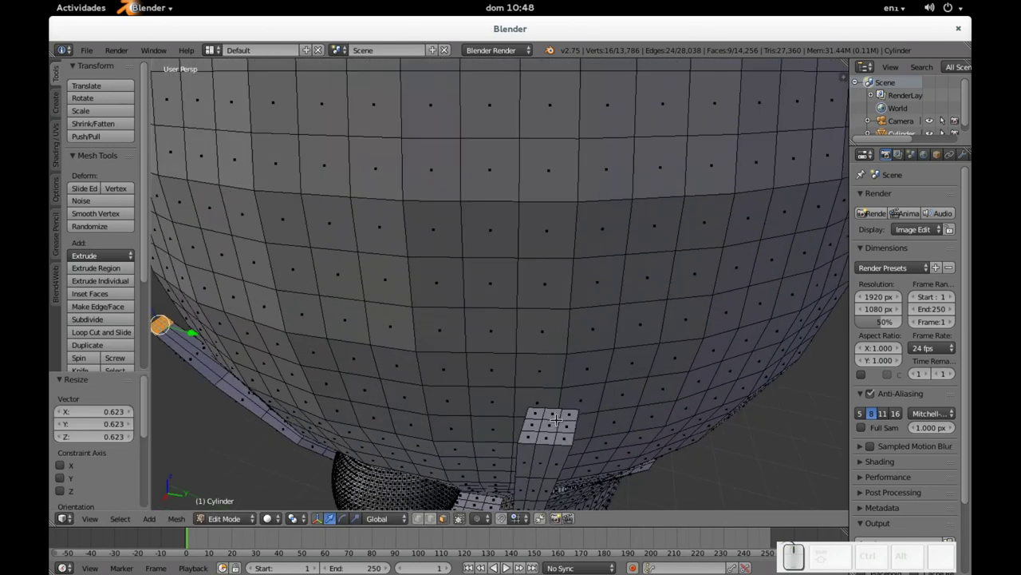
key(z)
key(z)
key(a)
key(c)
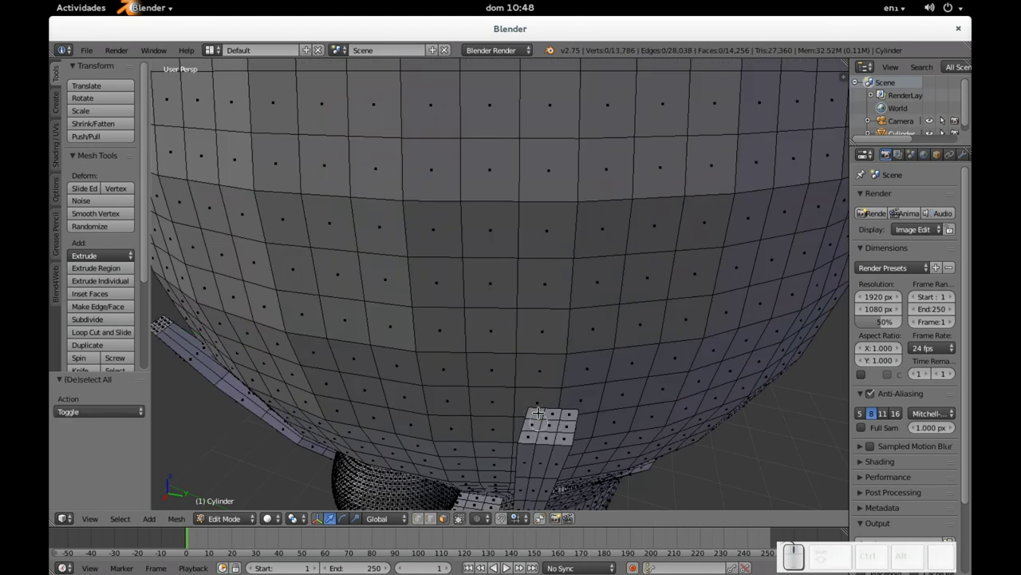
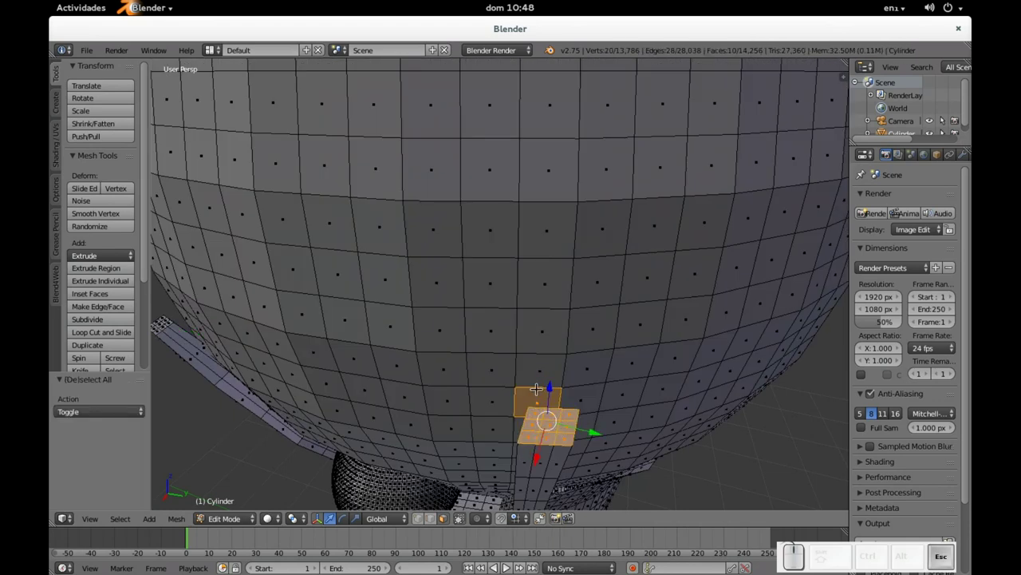
- Scale the prong top faces to about 0.64 and shift them -0.048 along X
right_click(535, 392)
key(s)
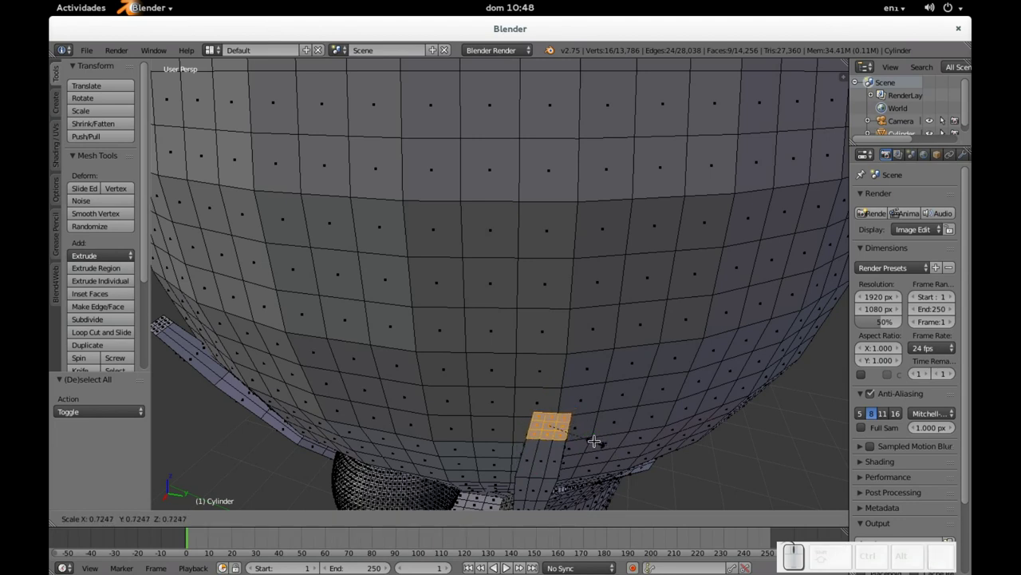
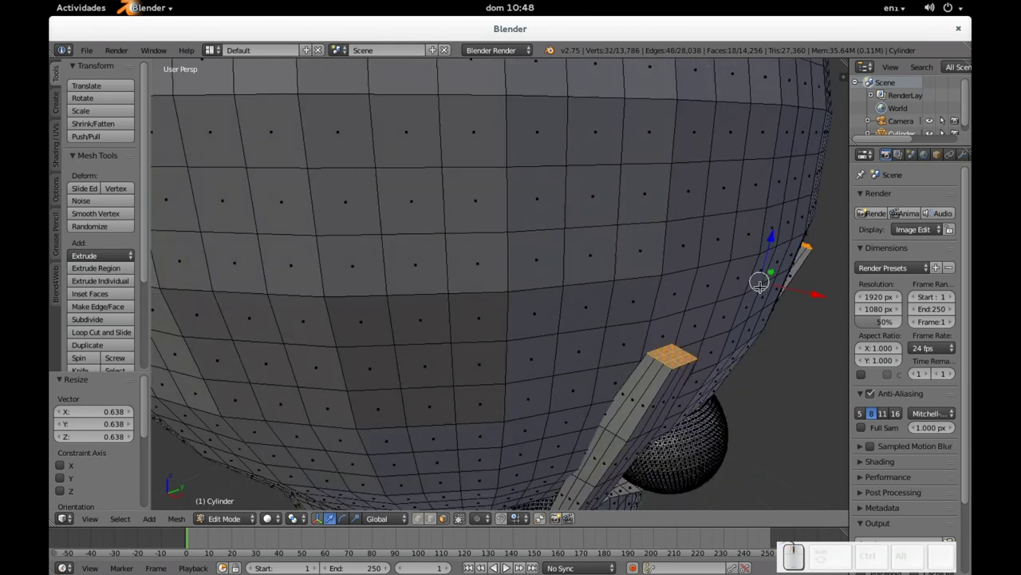
drag(814, 292, 799, 287)
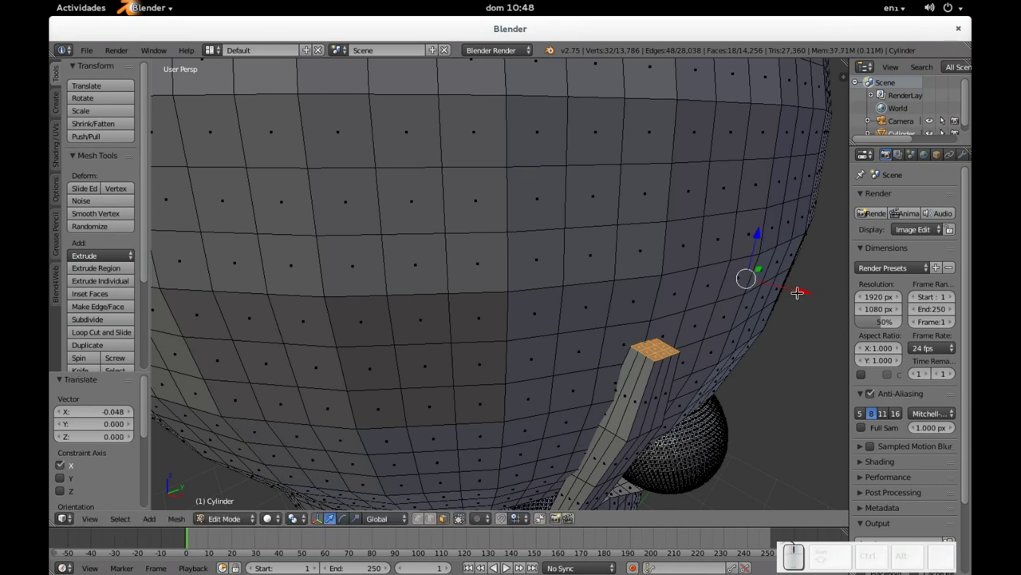
- Orbit and zoom the view to face both prong tops together
middle_click(822, 309)
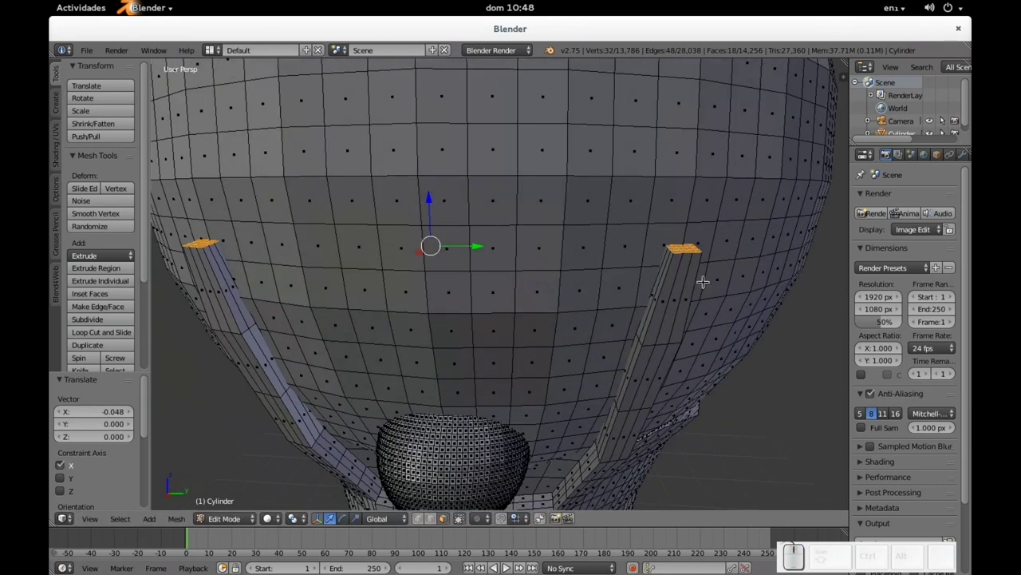
scroll(up, 3)
drag(724, 261, 665, 250)
scroll(down, 3)
scroll(up, 3)
scroll(down, 3)
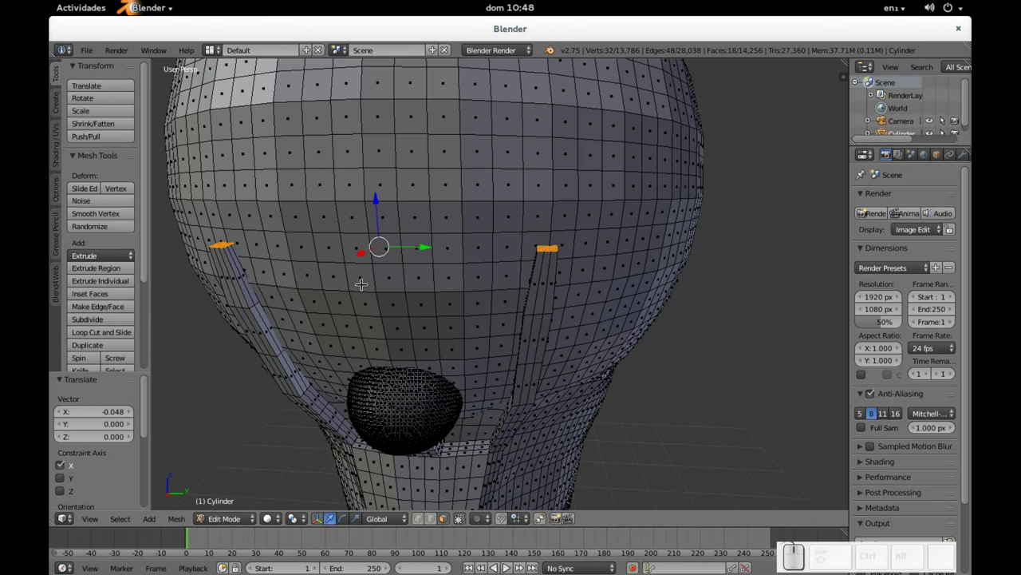
- Extrude a short first segment from the prong tips and inspect it
key(e)
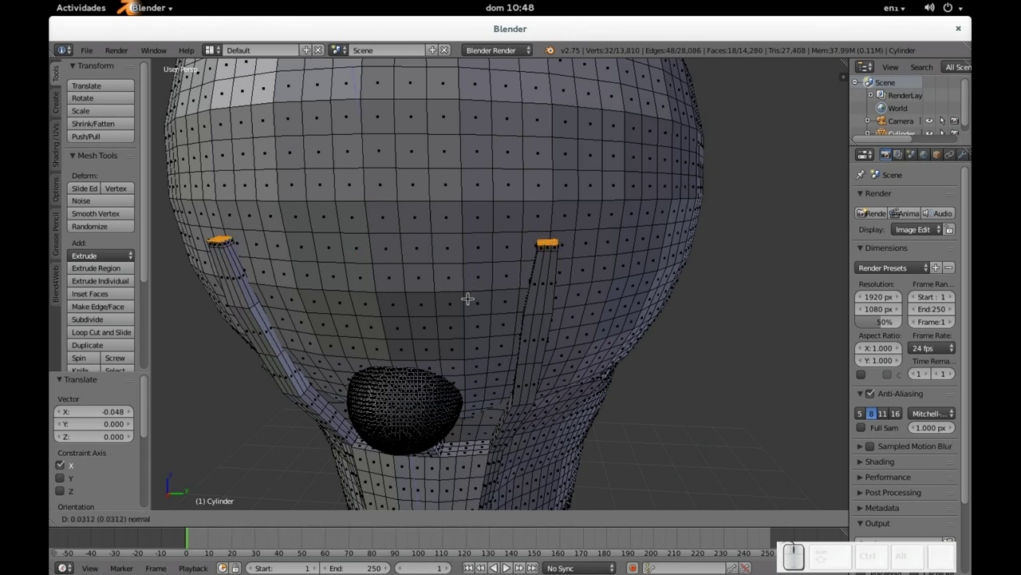
click(469, 293)
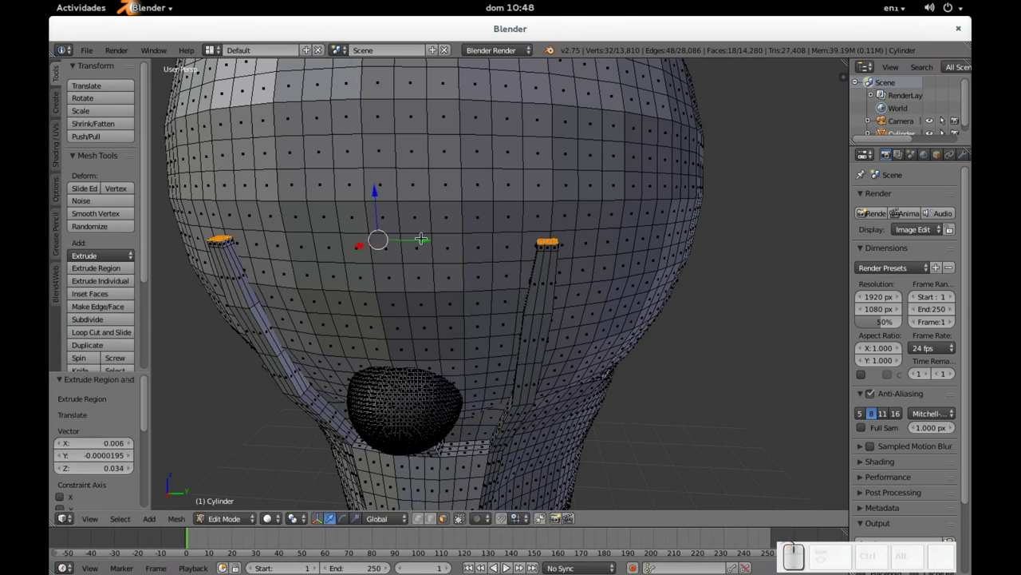
scroll(up, 3)
drag(452, 239, 445, 248)
scroll(down, 3)
drag(597, 224, 625, 223)
scroll(up, 3)
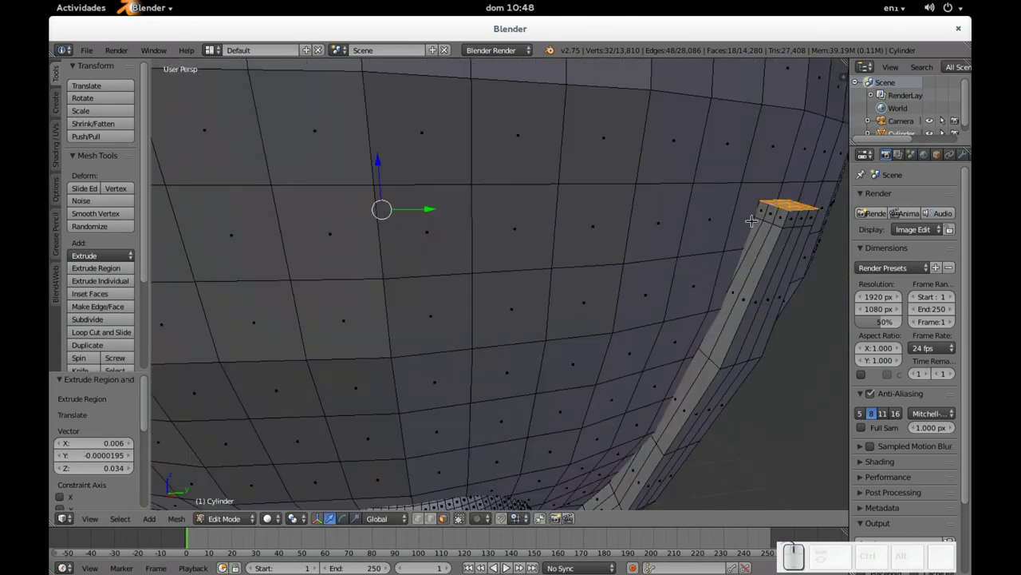
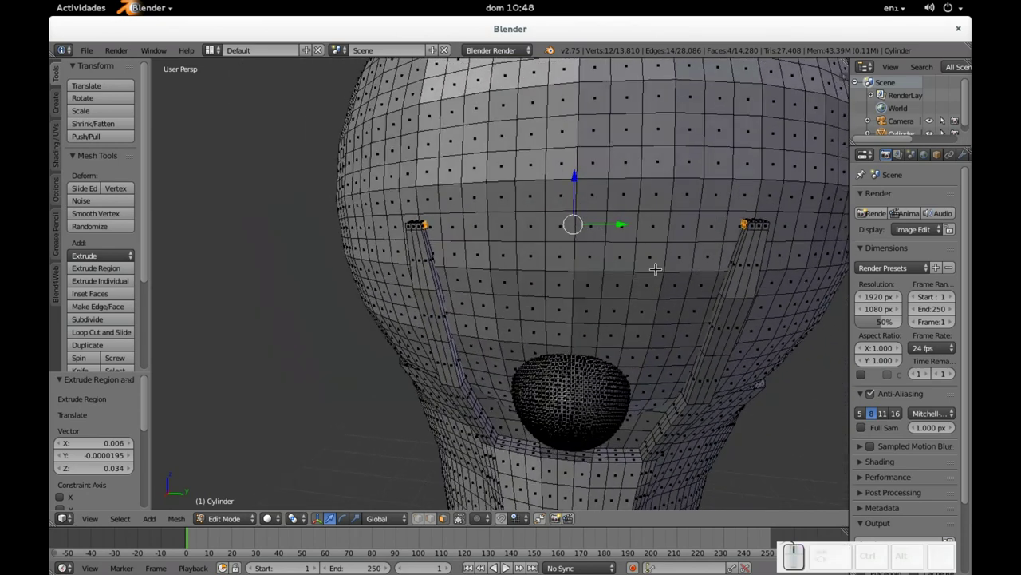
- Try and cancel further tip extrusions, undoing back to the clean prong tips
key(e)
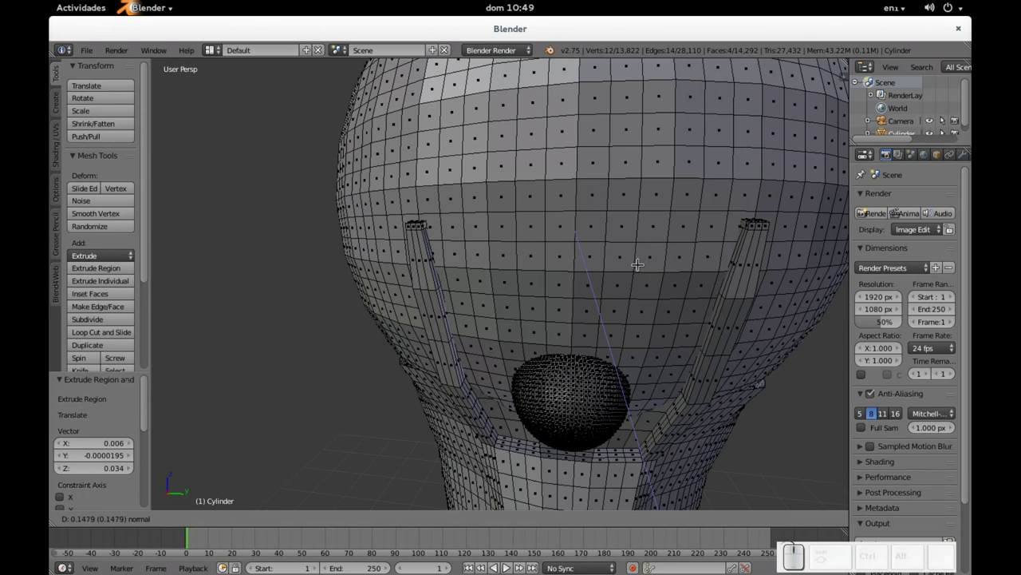
key(Escape)
scroll(up, 3)
key(e)
key(y)
key(Escape)
scroll(down, 3)
key(ctrl+z)
scroll(up, 3)
drag(649, 274, 606, 277)
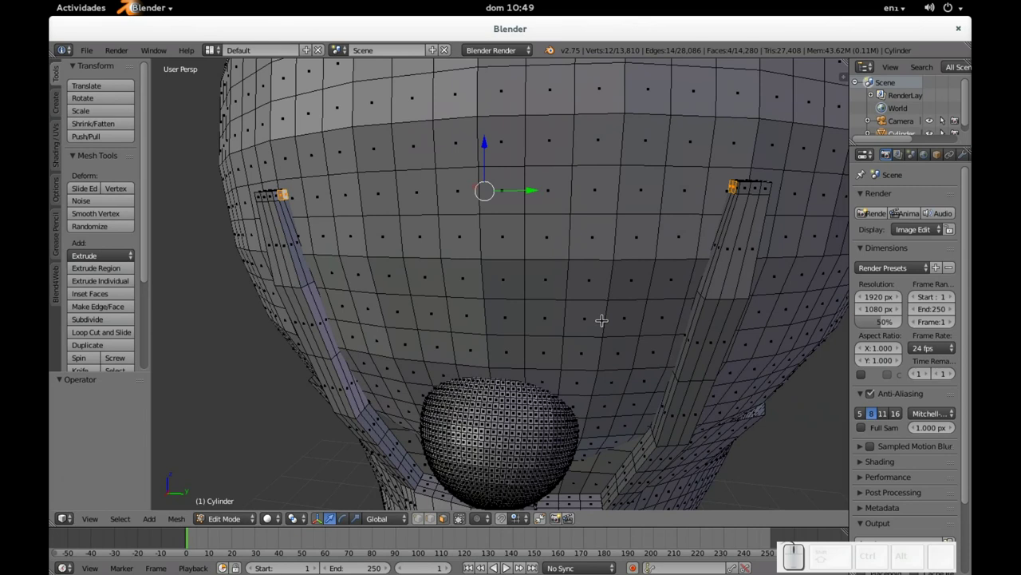
- Extrude two more tip segments, each scaled to about 0.97 so the prongs taper
key(e)
key(s)
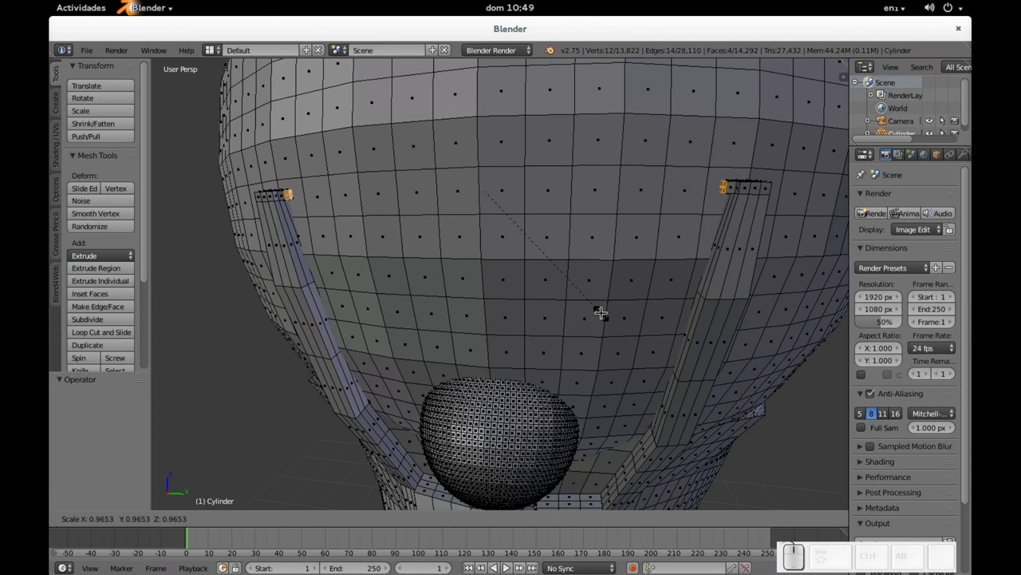
click(601, 309)
key(e)
key(s)
click(597, 306)
- Raise the new tip edges about 0.03 along Z so the prongs begin bending over the globe
drag(567, 257, 629, 209)
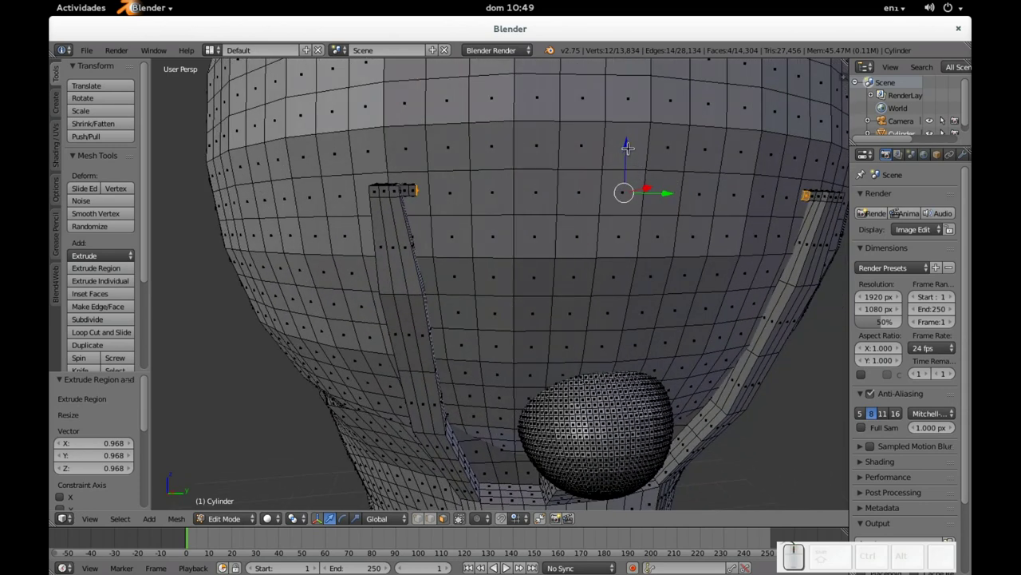
drag(631, 140, 632, 126)
drag(677, 127, 560, 158)
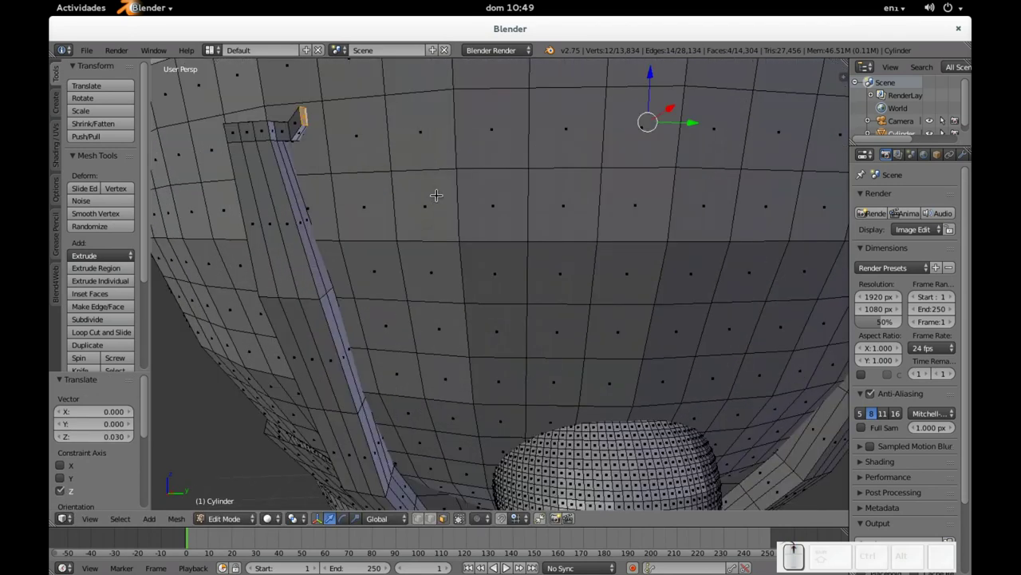
drag(409, 200, 466, 429)
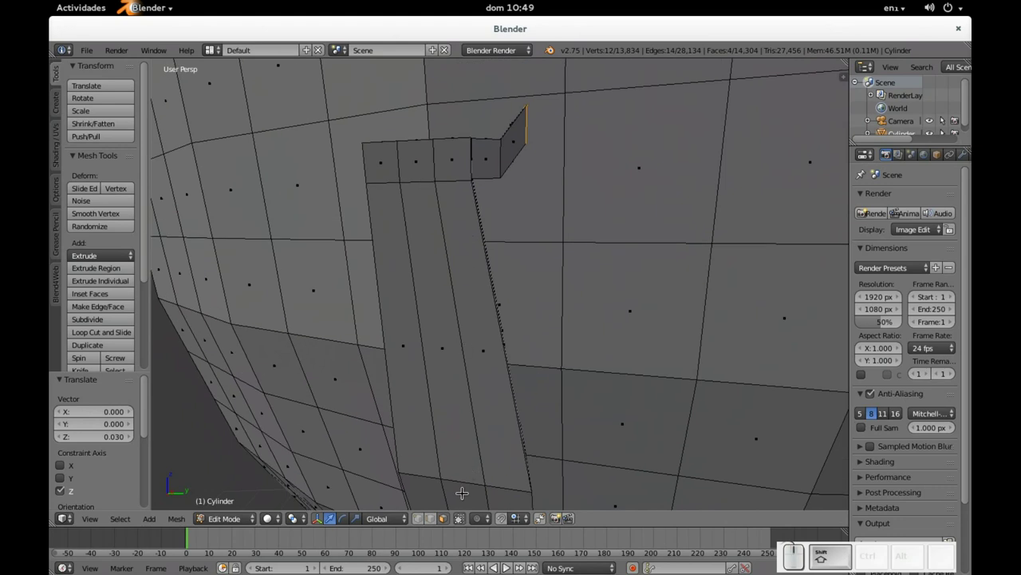
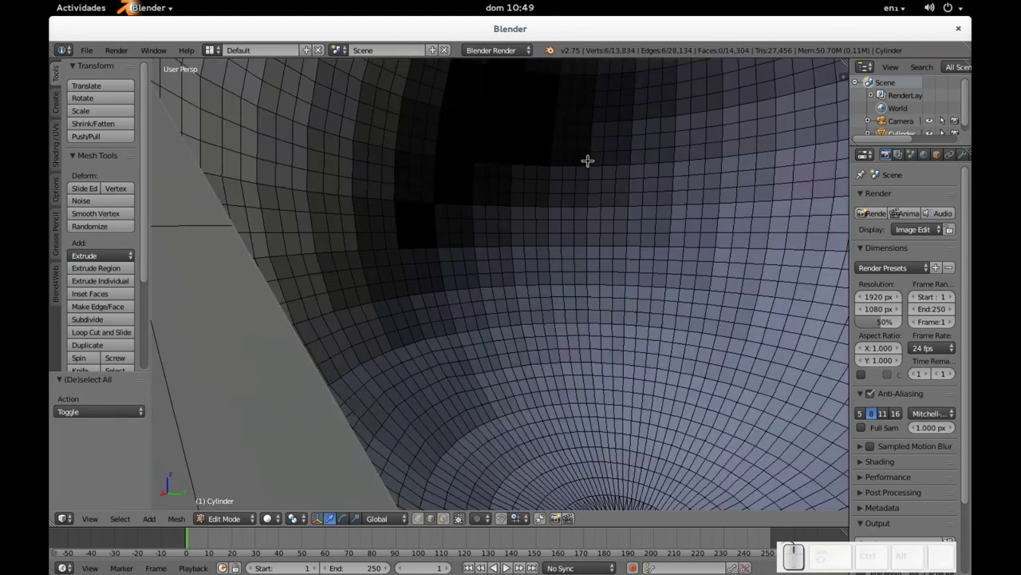
scroll(up, 3)
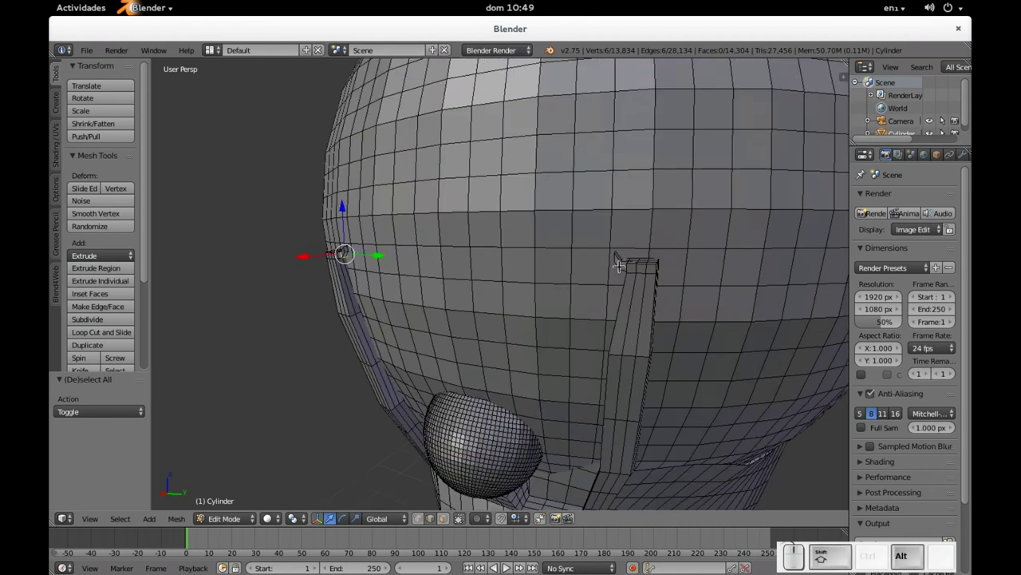
right_click(621, 260)
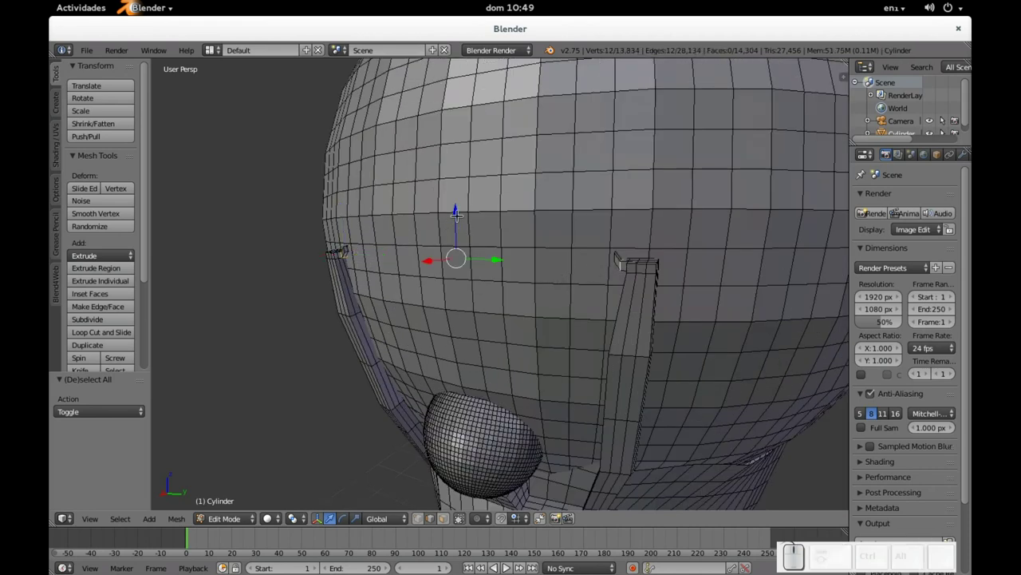
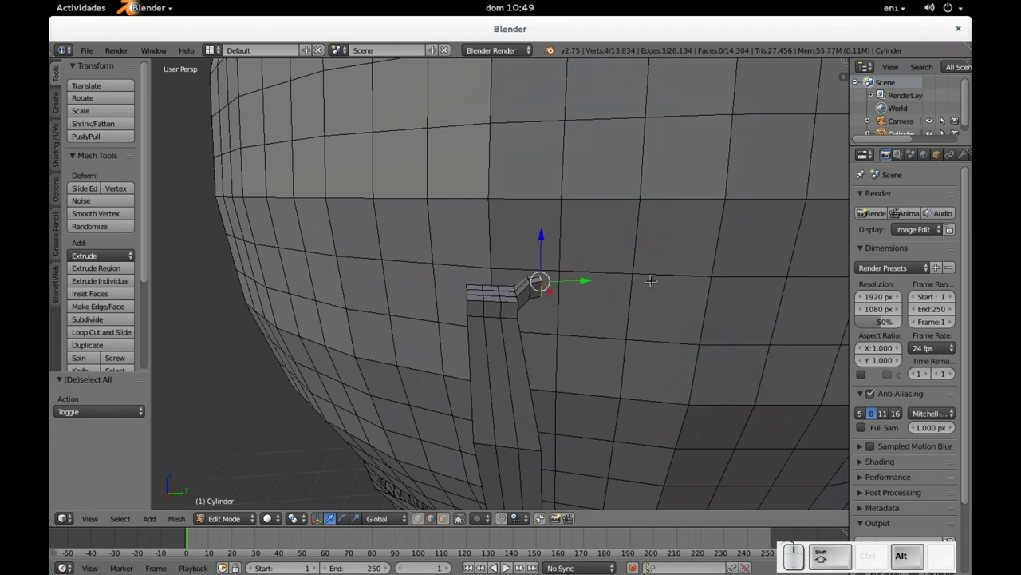
drag(656, 266, 474, 242)
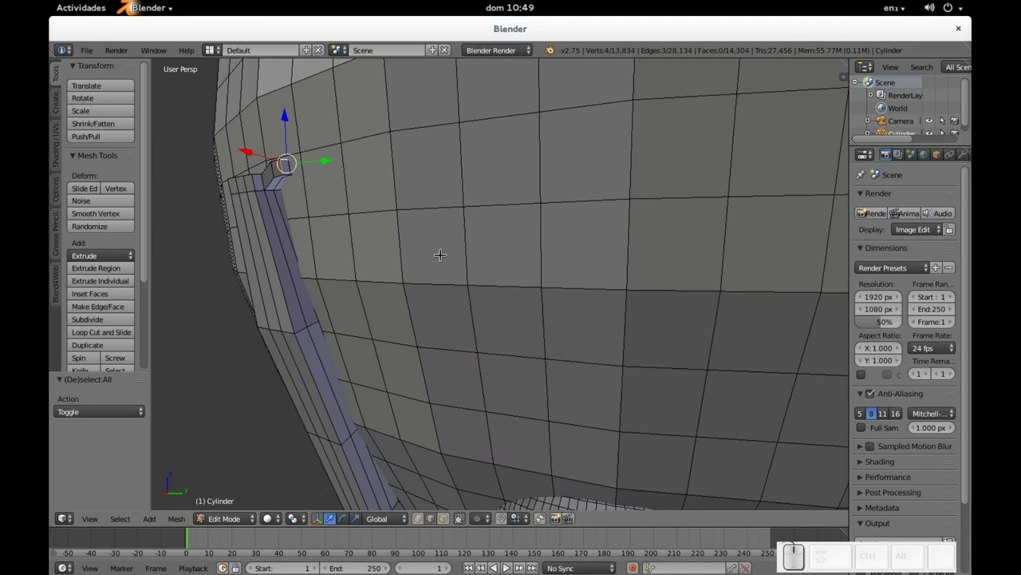
click(449, 520)
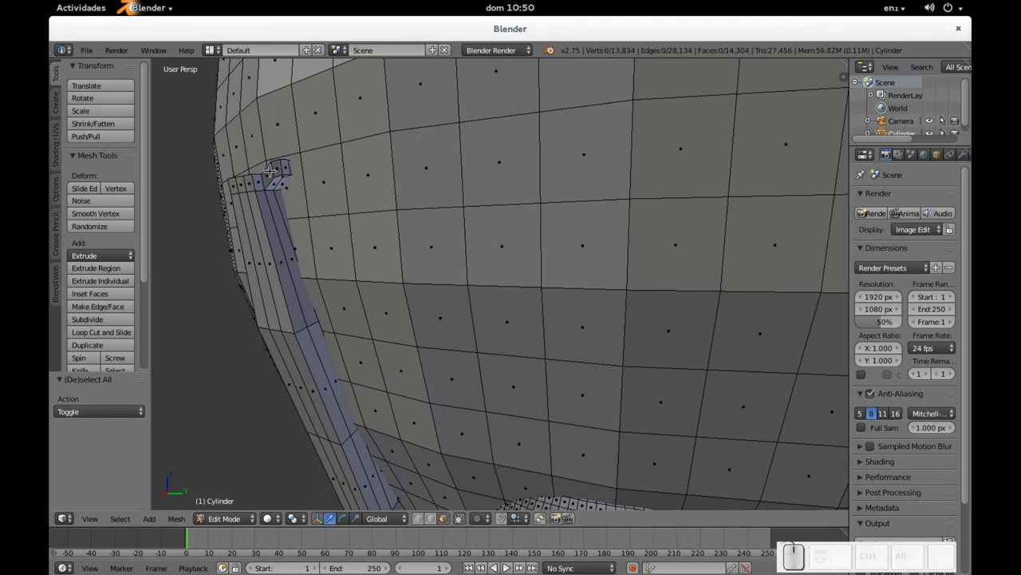